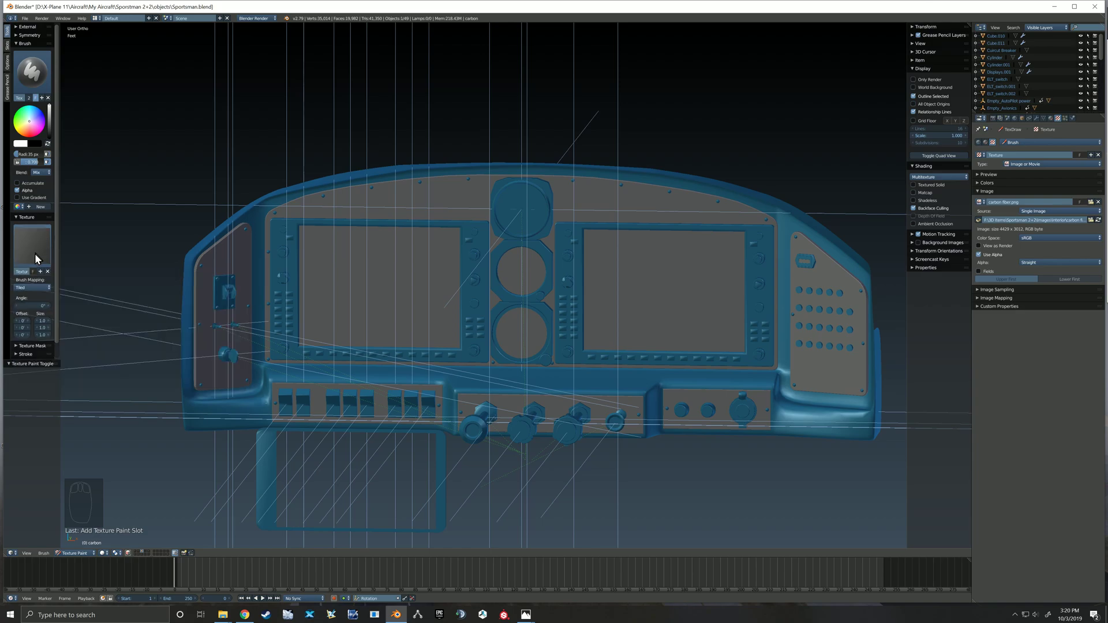
# Switch the brush texture mapping to Stencil and face the panel in Front Ortho view.
pyautogui.moveTo(39, 290); pyautogui.dragTo(255, 272)
pyautogui.moveTo(108, 460); pyautogui.dragTo(432, 293)
pyautogui.middleClick(432, 293)
pyautogui.press('KP_1')
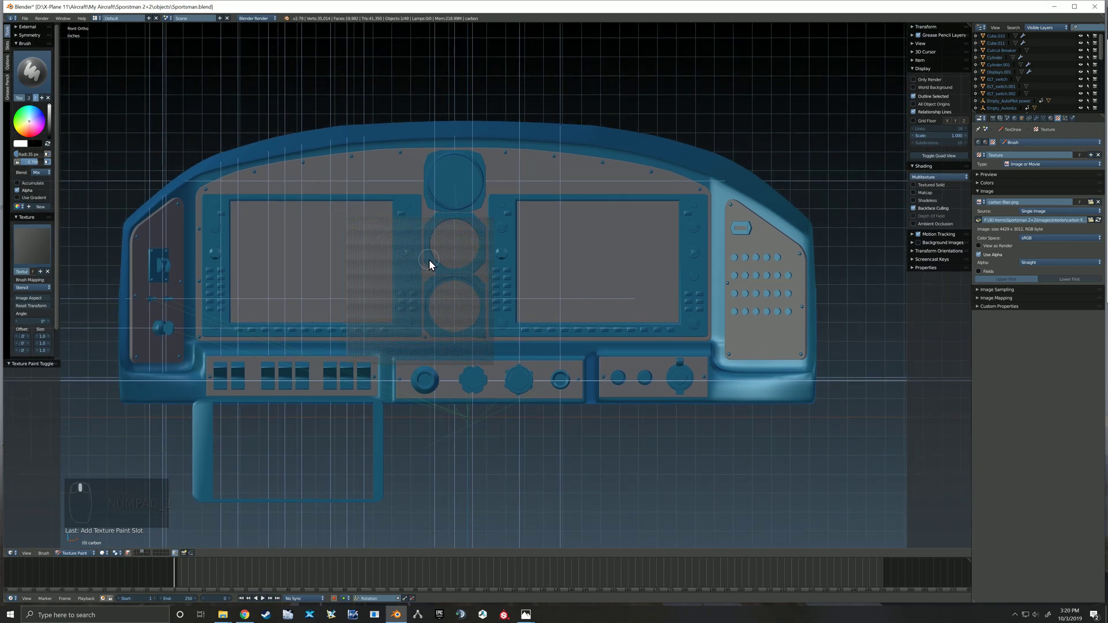
# Position the carbon fibre stencil and paint it over the left display and upper left face.
pyautogui.moveTo(432, 296); pyautogui.dragTo(443, 270)
pyautogui.moveTo(431, 296); pyautogui.dragTo(442, 270)
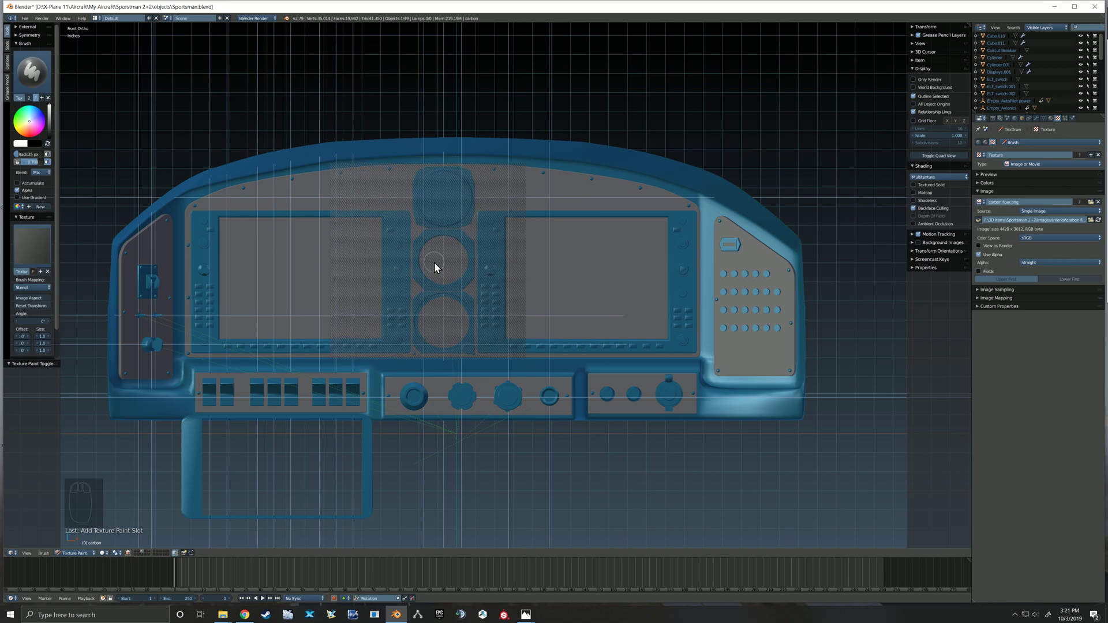
pyautogui.moveTo(441, 268); pyautogui.dragTo(441, 270)
pyautogui.moveTo(444, 271); pyautogui.dragTo(301, 279)
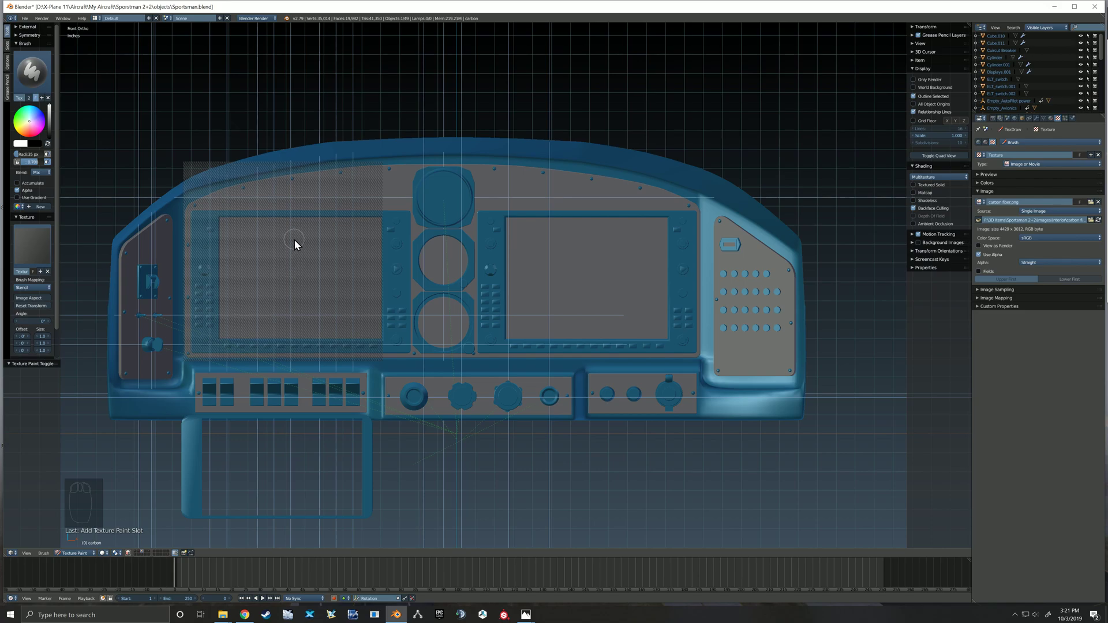
pyautogui.moveTo(298, 245); pyautogui.dragTo(381, 174)
pyautogui.moveTo(381, 174); pyautogui.dragTo(194, 210)
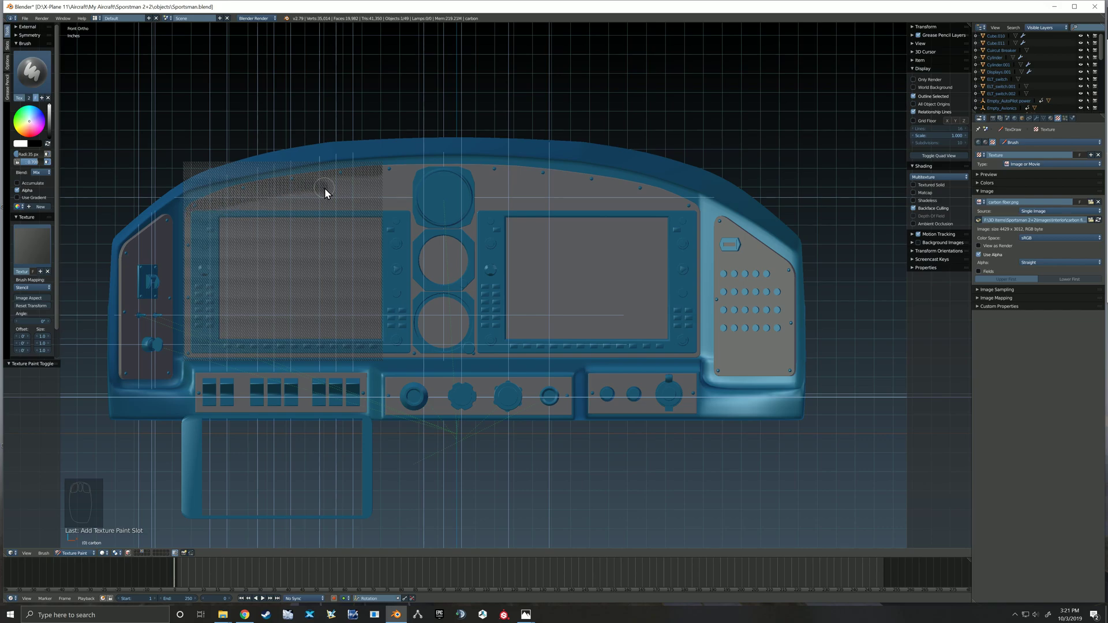
# Enlarge the paint brush considerably for broader strokes.
pyautogui.press(']')
pyautogui.press(']')
pyautogui.press(']')
pyautogui.moveTo(378, 197); pyautogui.dragTo(298, 242)
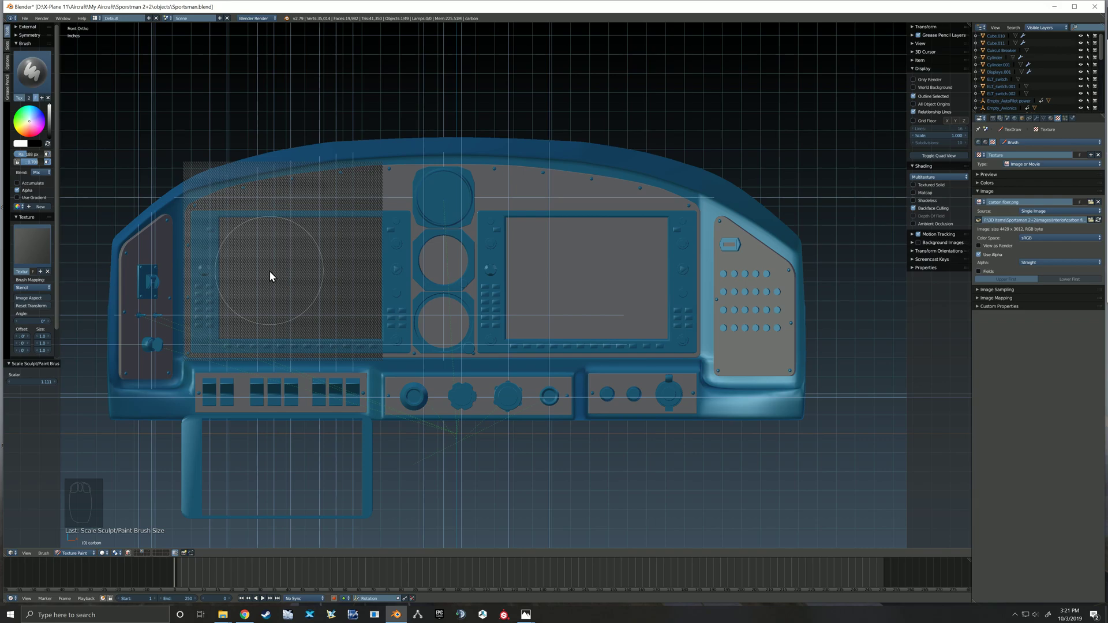
# Paint carbon fibre over the centre gauges and the right display area.
pyautogui.moveTo(273, 274); pyautogui.dragTo(477, 275)
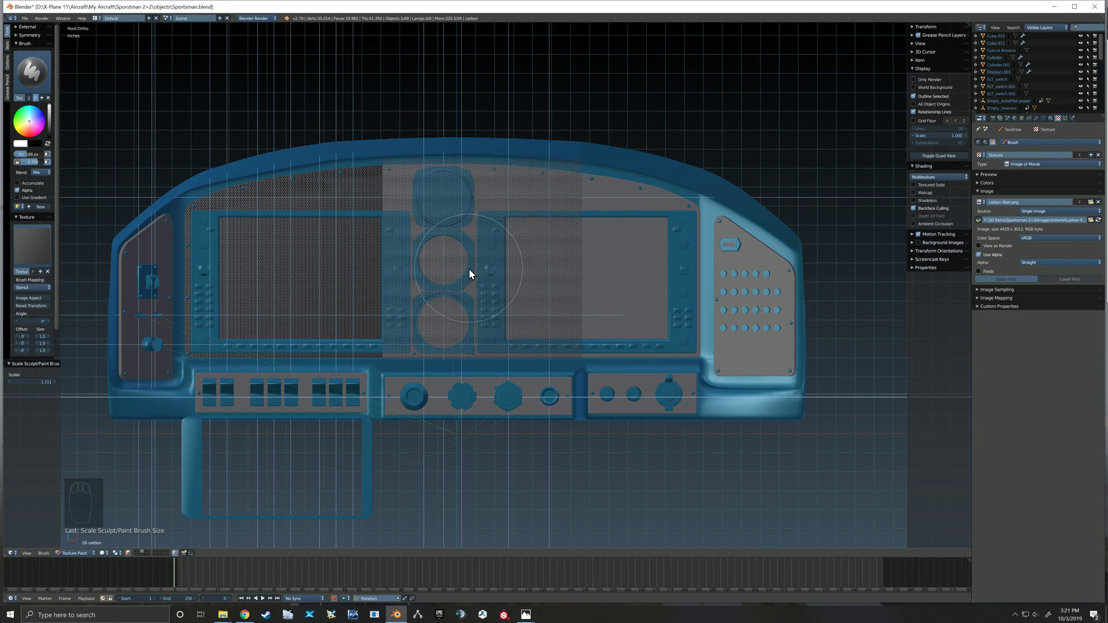
pyautogui.click(407, 186)
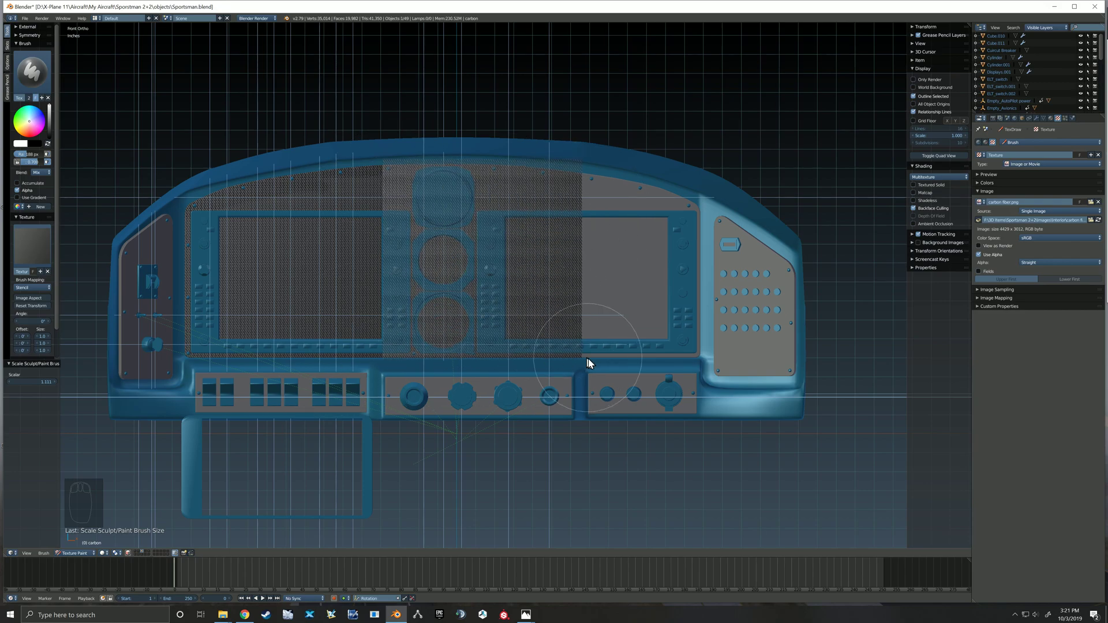
pyautogui.rightClick(448, 280)
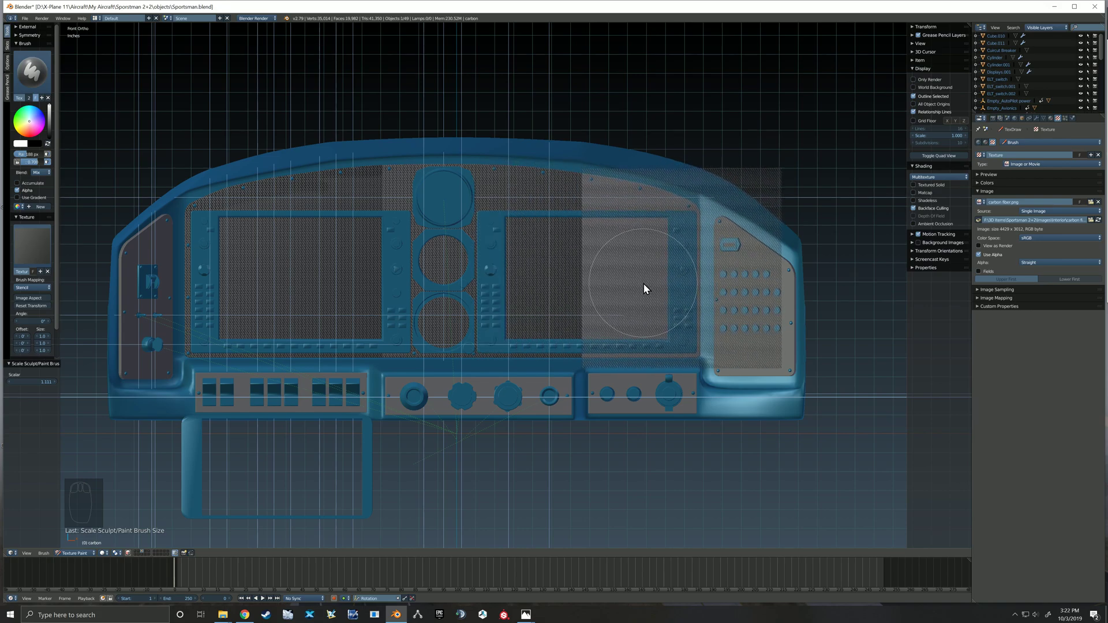
pyautogui.click(586, 206)
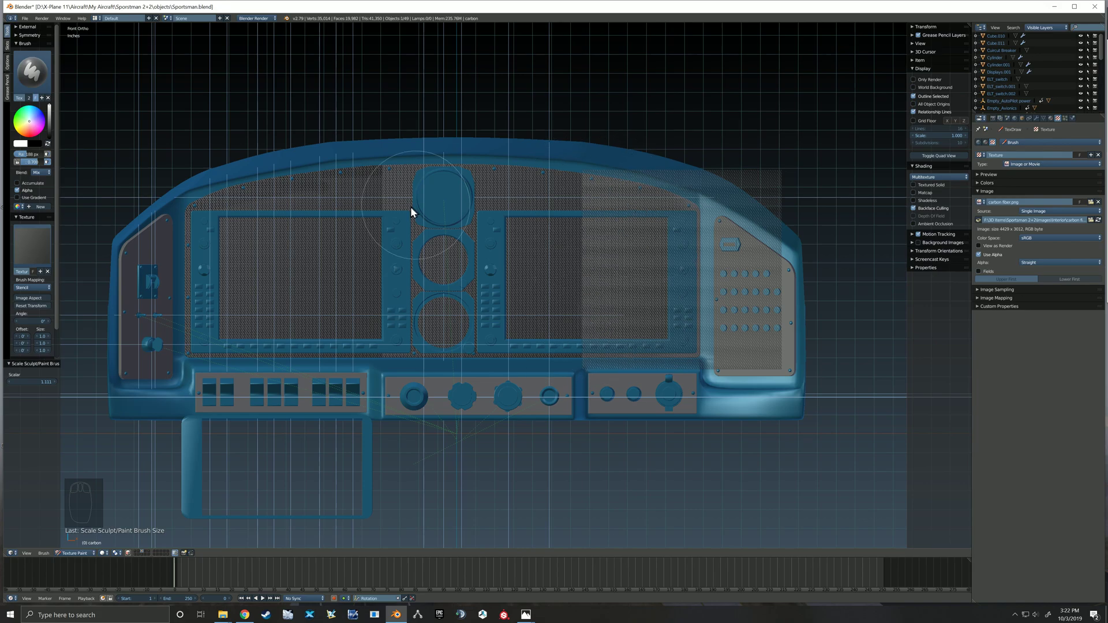
# Add carbon fibre patches on the upper centre face and below the right display.
pyautogui.click(34, 165)
pyautogui.click(633, 209)
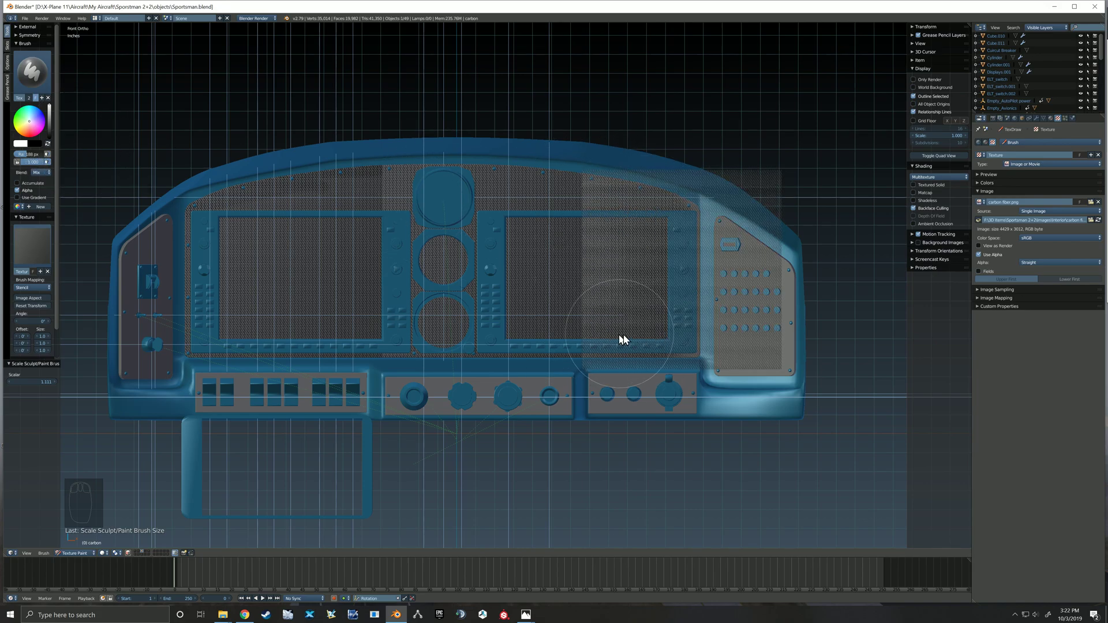
pyautogui.click(43, 175)
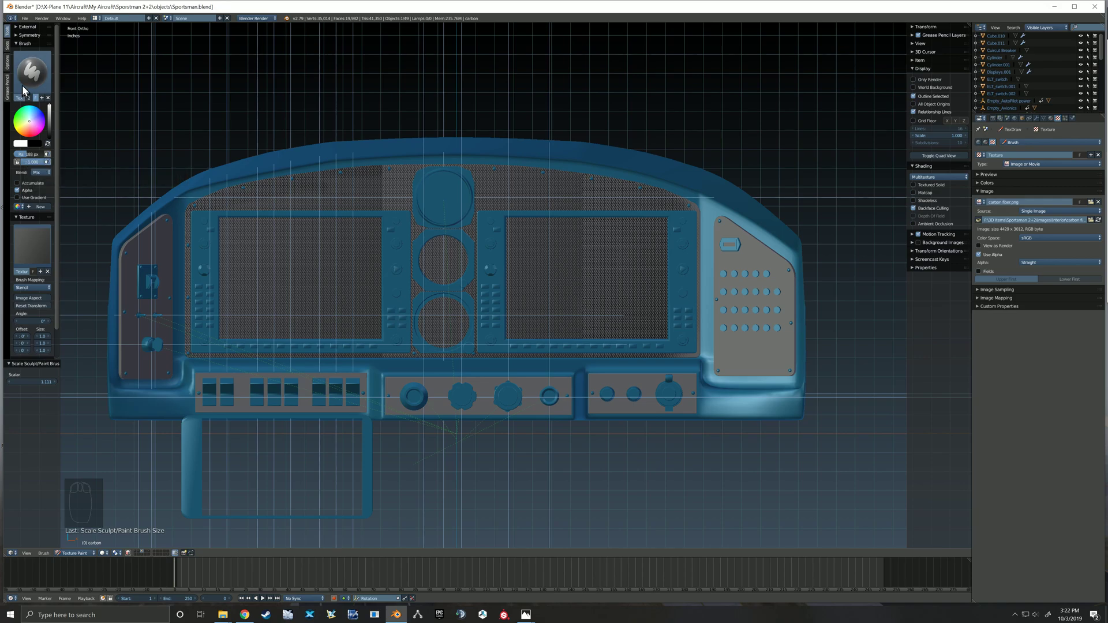
# Stroke the right side panel with the stencil moved over it.
pyautogui.click(34, 71)
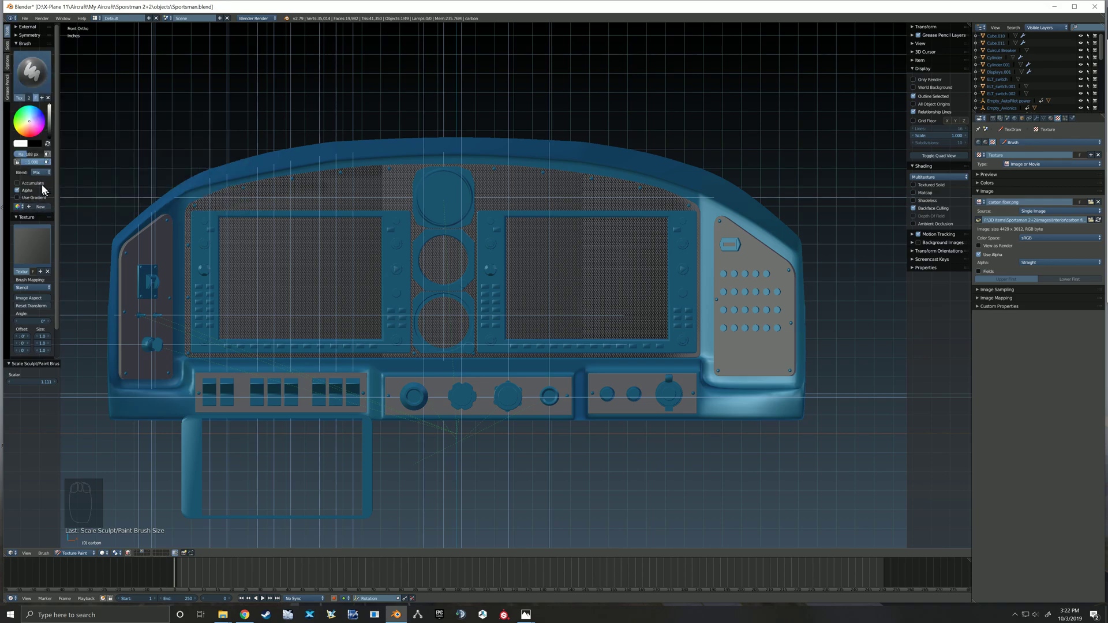
pyautogui.click(603, 204)
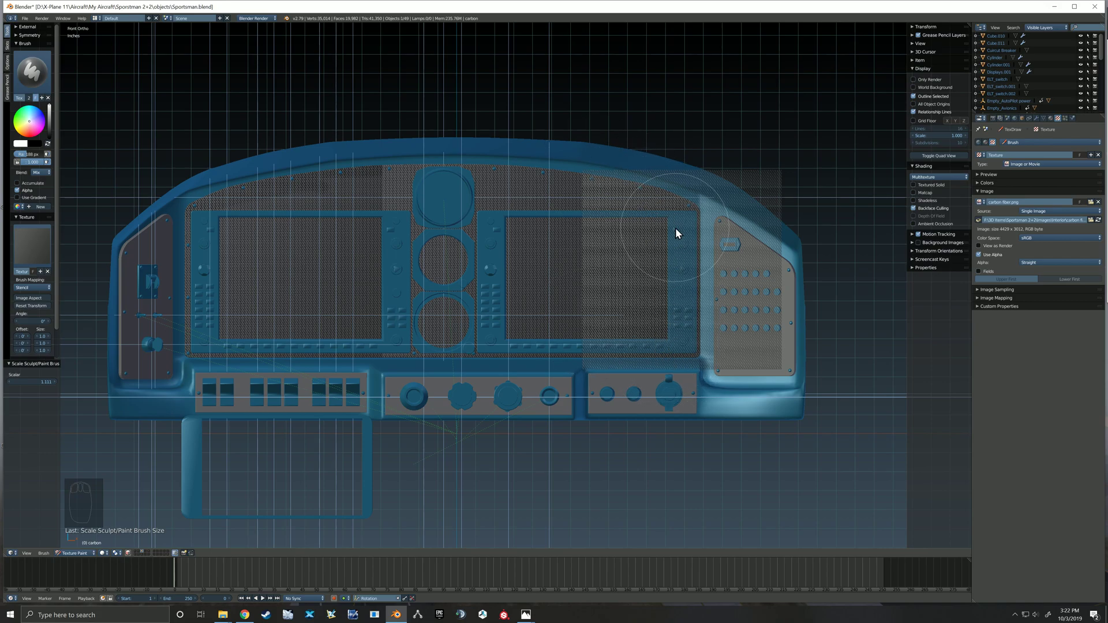
pyautogui.rightClick(707, 298)
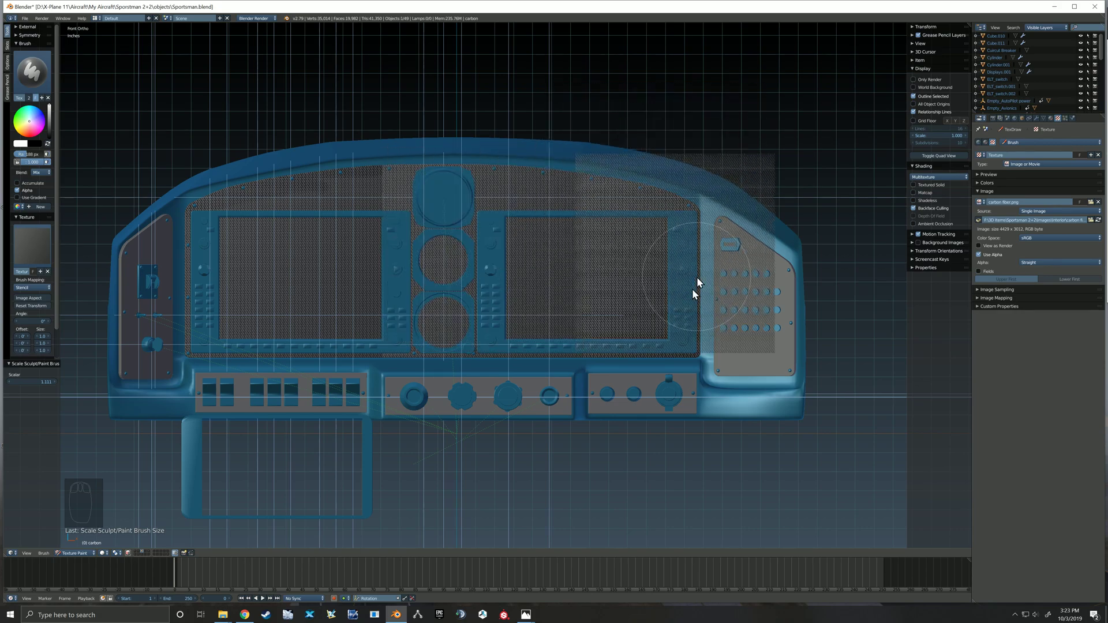
# Undo the strokes back to only the left area and return the stencil to the left.
pyautogui.press('ctrl+z')
pyautogui.press('ctrl+z')
pyautogui.press('ctrl+z')
pyautogui.press('ctrl+z')
pyautogui.rightClick(459, 423)
pyautogui.middleClick(321, 295)
pyautogui.click(375, 174)
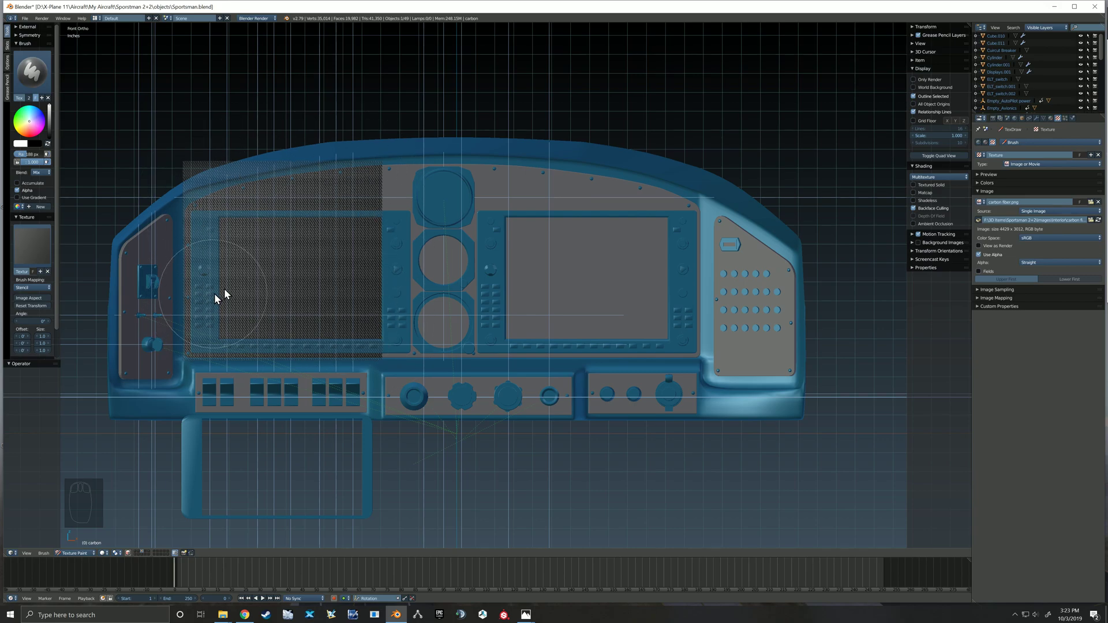
# Try a centre-gauge stroke, undo it, and rotate the stencil pattern.
pyautogui.rightClick(293, 284)
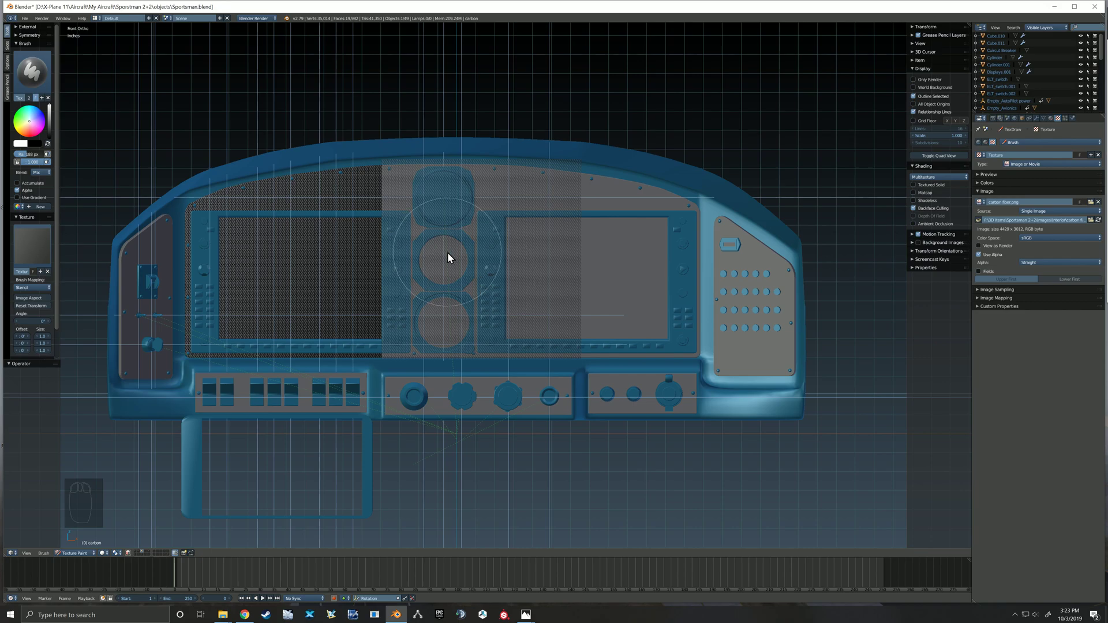
pyautogui.rightClick(452, 258)
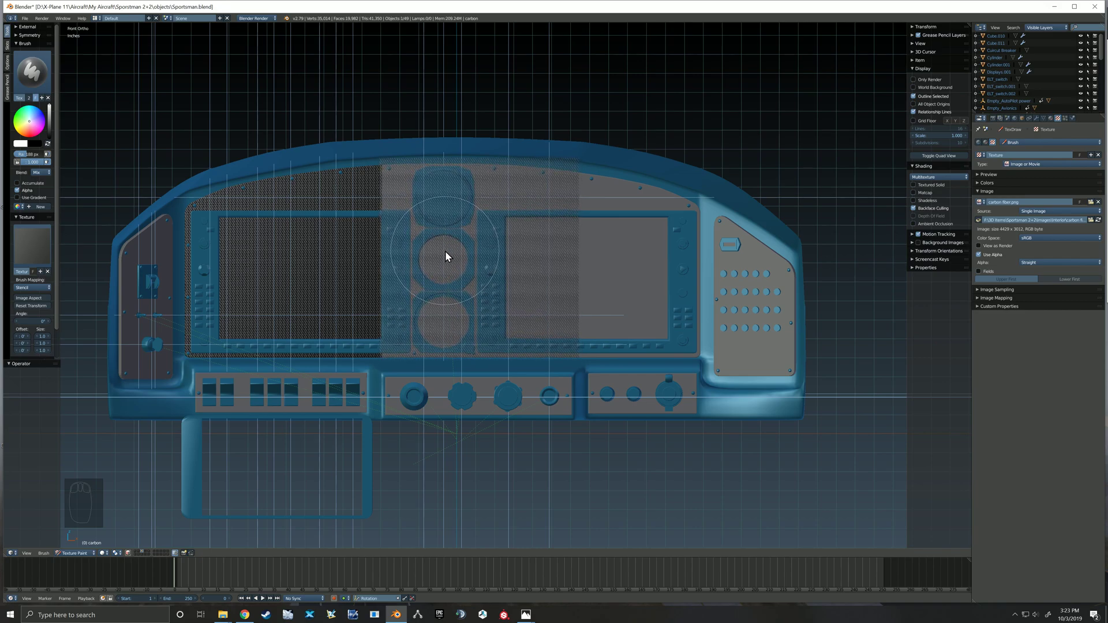
pyautogui.click(401, 184)
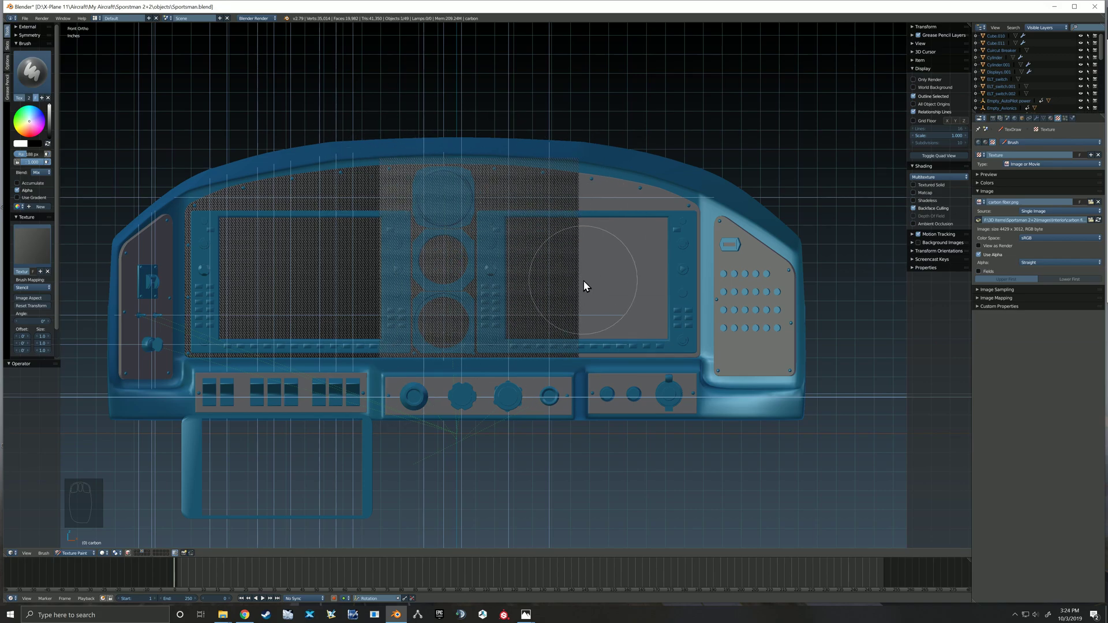
pyautogui.rightClick(480, 268)
pyautogui.press('ctrl+z')
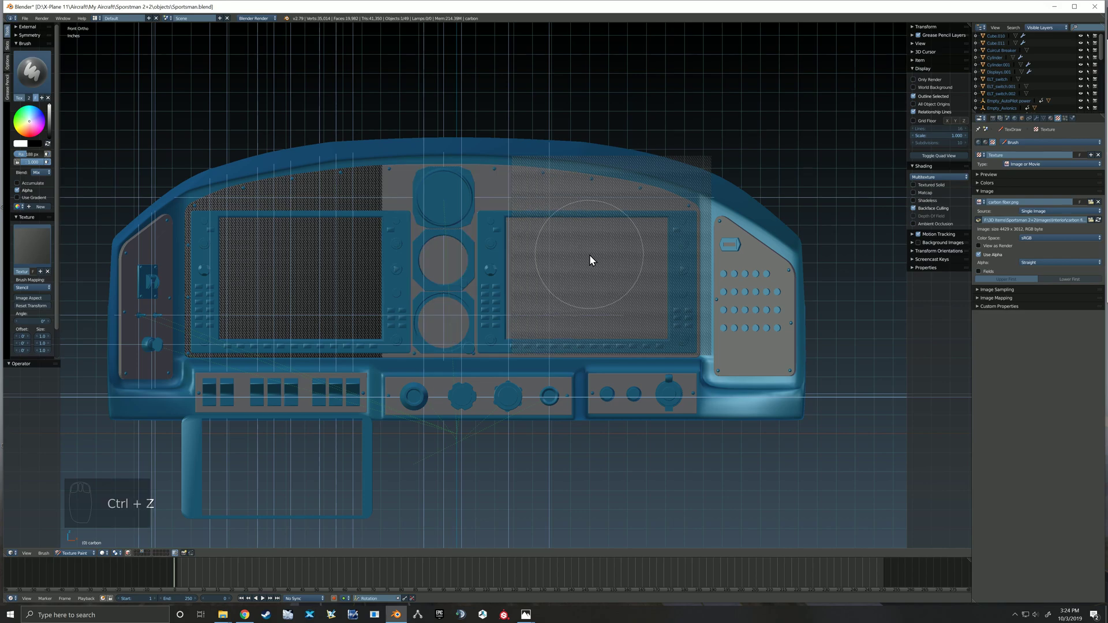
pyautogui.rightClick(598, 267)
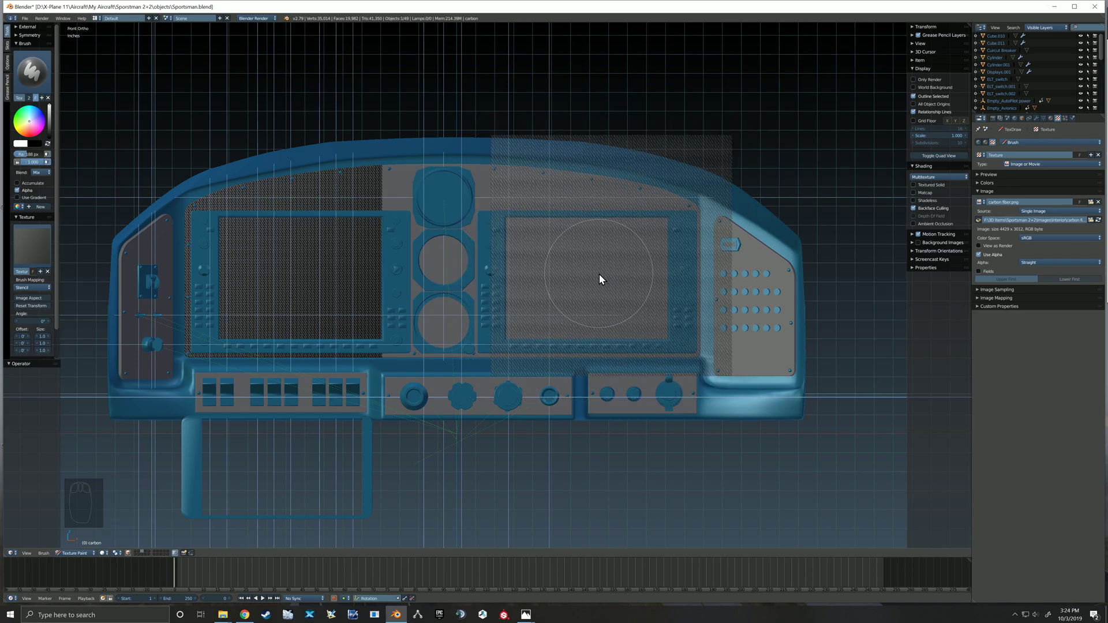
pyautogui.press('ctrl+z')
pyautogui.moveTo(624, 272); pyautogui.dragTo(402, 281)
# Repaint the left display, right display and centre gauges with the rotated stencil.
pyautogui.rightClick(392, 298)
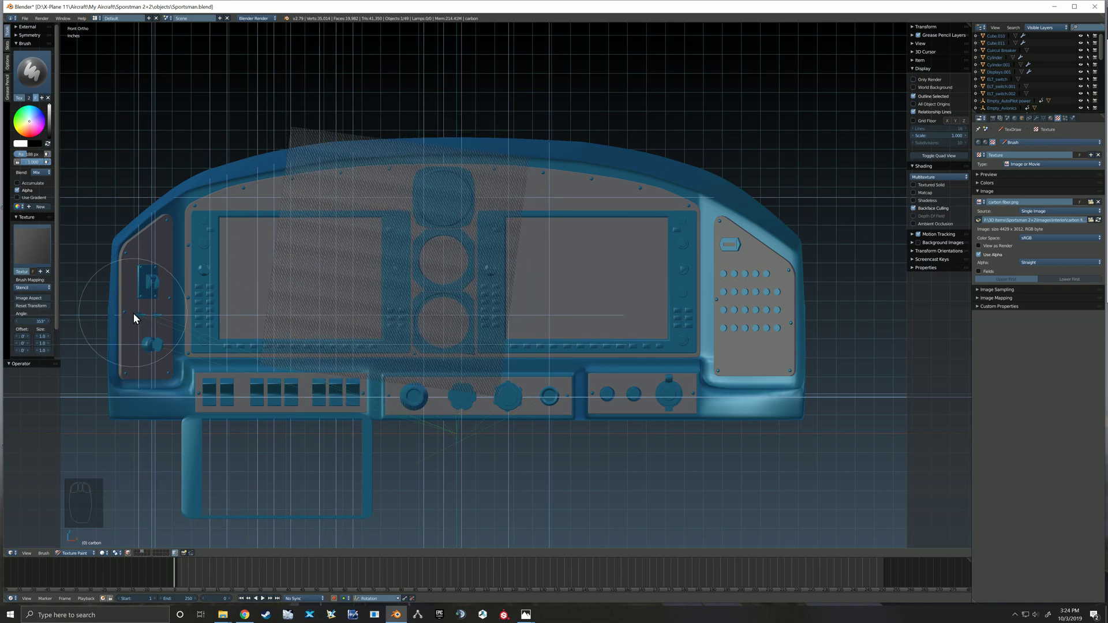
pyautogui.click(32, 324)
pyautogui.rightClick(408, 295)
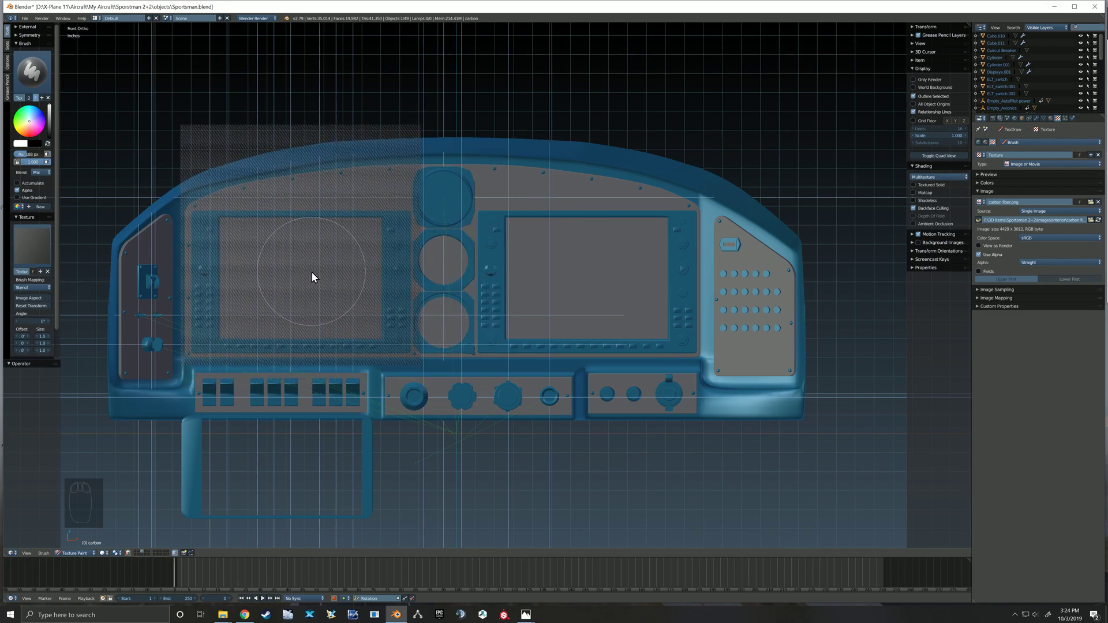
pyautogui.click(417, 186)
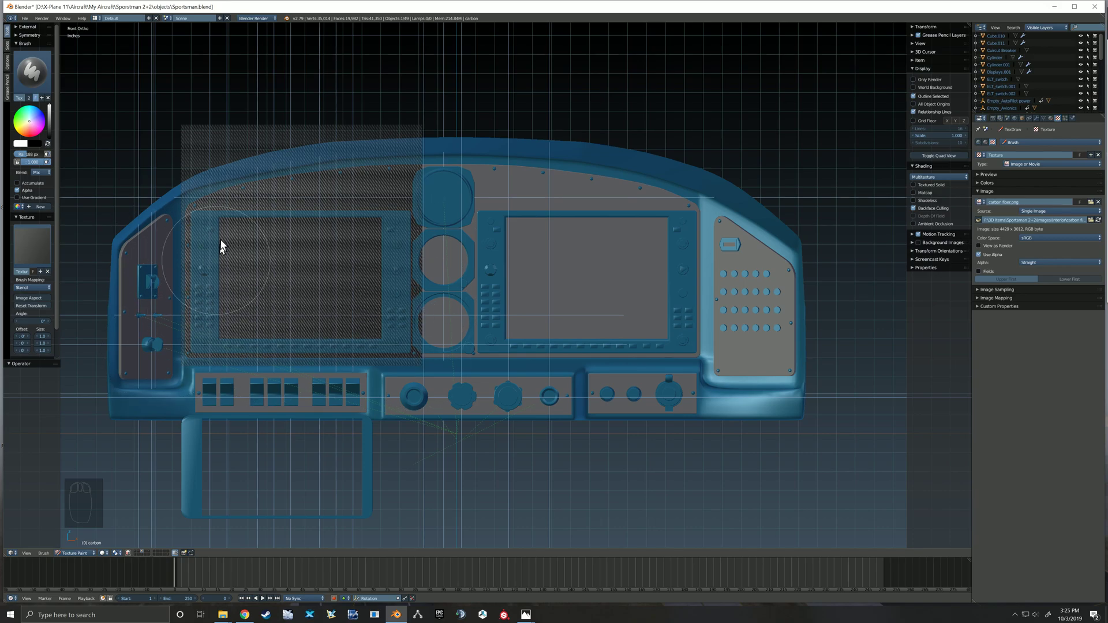
pyautogui.rightClick(330, 285)
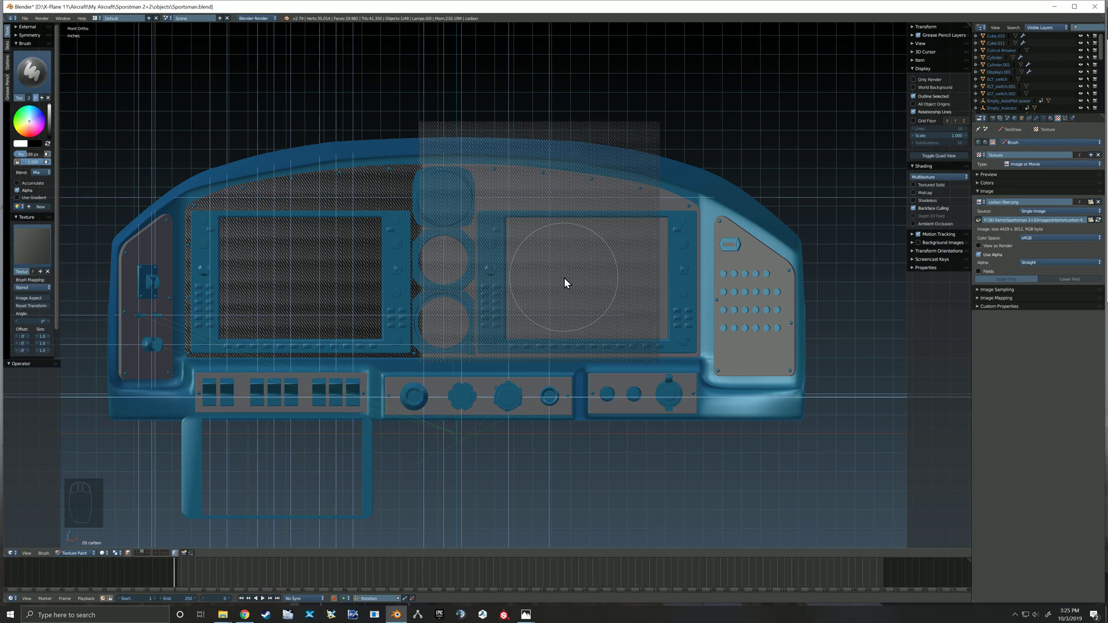
pyautogui.click(442, 199)
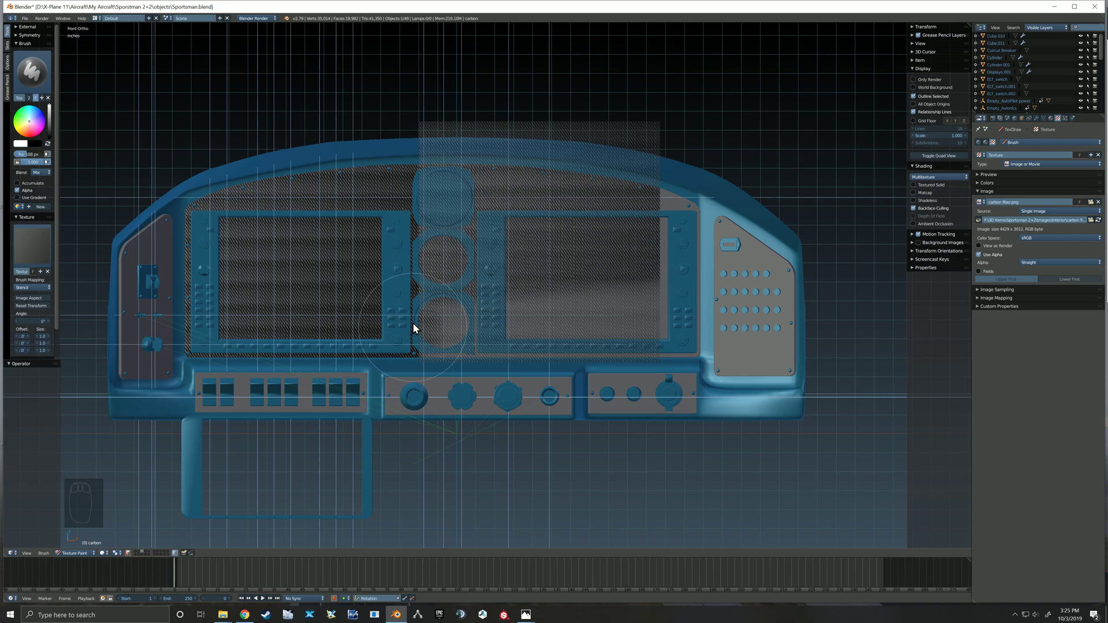
pyautogui.moveTo(600, 235); pyautogui.dragTo(453, 232)
pyautogui.rightClick(517, 284)
# Undo every carbon fibre stroke so the panel is plain grey, then adjust the stencil Angle.
pyautogui.press('ctrl+z')
pyautogui.press('ctrl+z')
pyautogui.press('ctrl+z')
pyautogui.press('ctrl+z')
pyautogui.click(39, 325)
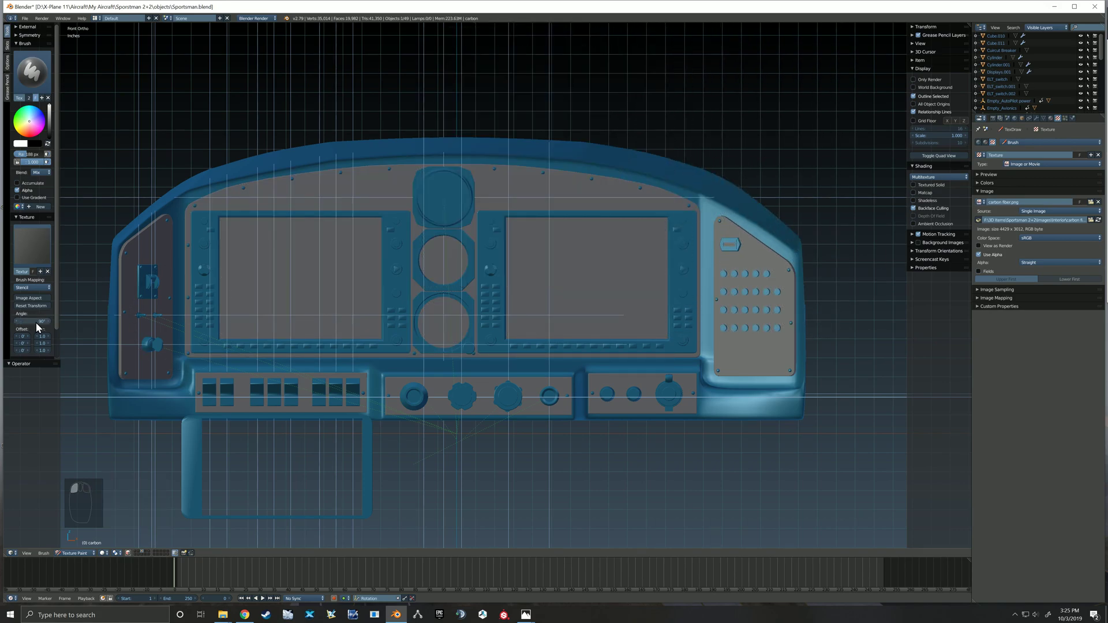
# Paint carbon fibre on the upper left face and around the right display.
pyautogui.rightClick(561, 164)
pyautogui.click(427, 180)
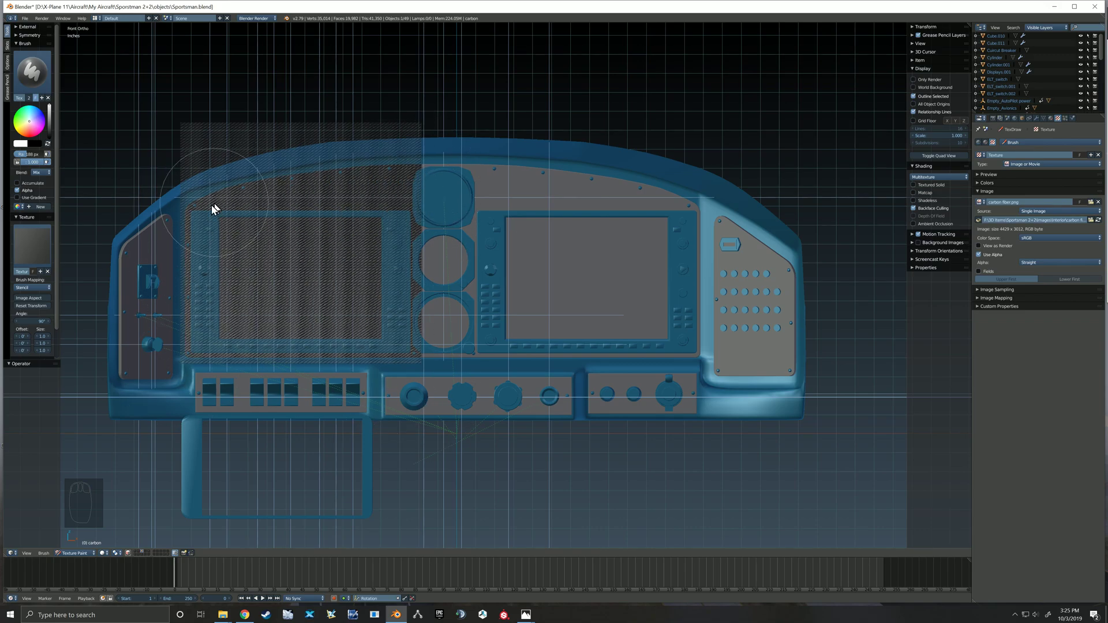
pyautogui.rightClick(299, 288)
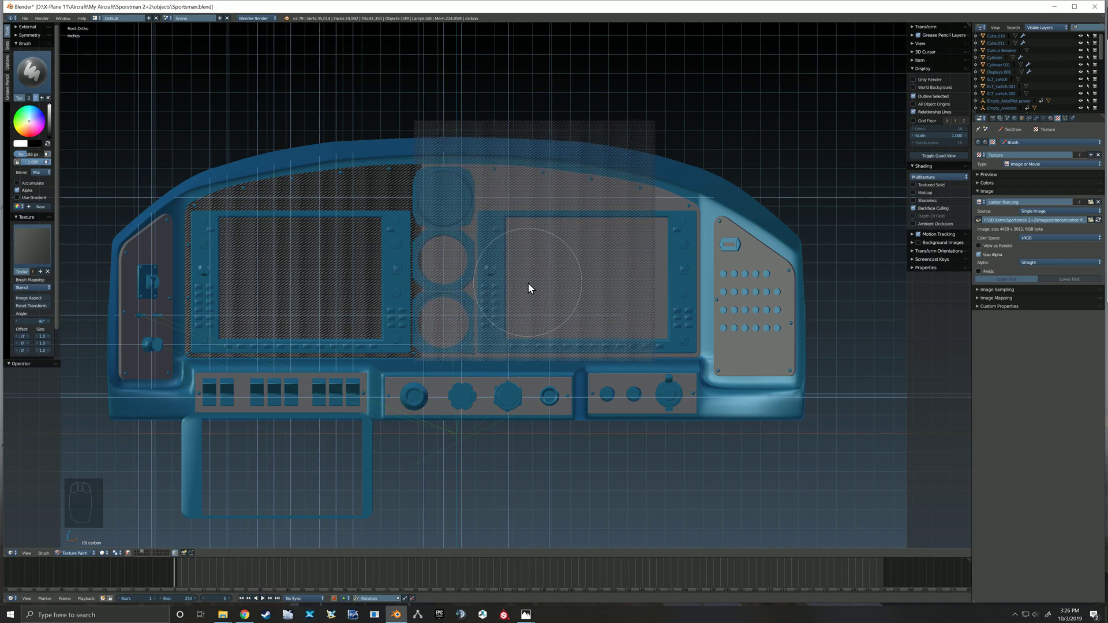
pyautogui.click(437, 188)
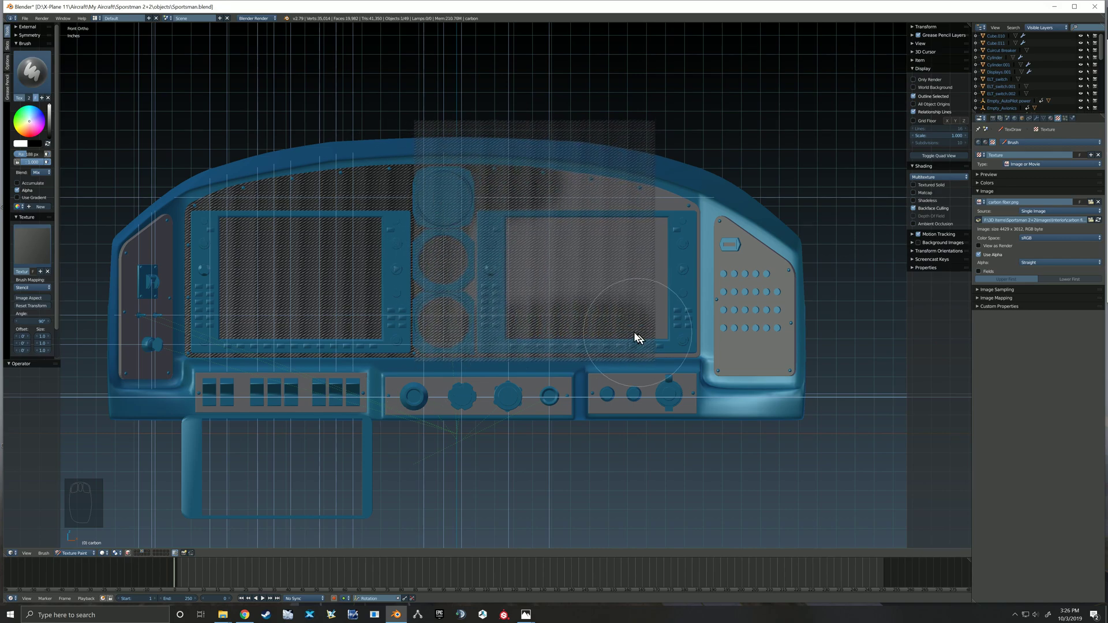
# Finish around the right display and stroke the right switch panel black.
pyautogui.rightClick(479, 258)
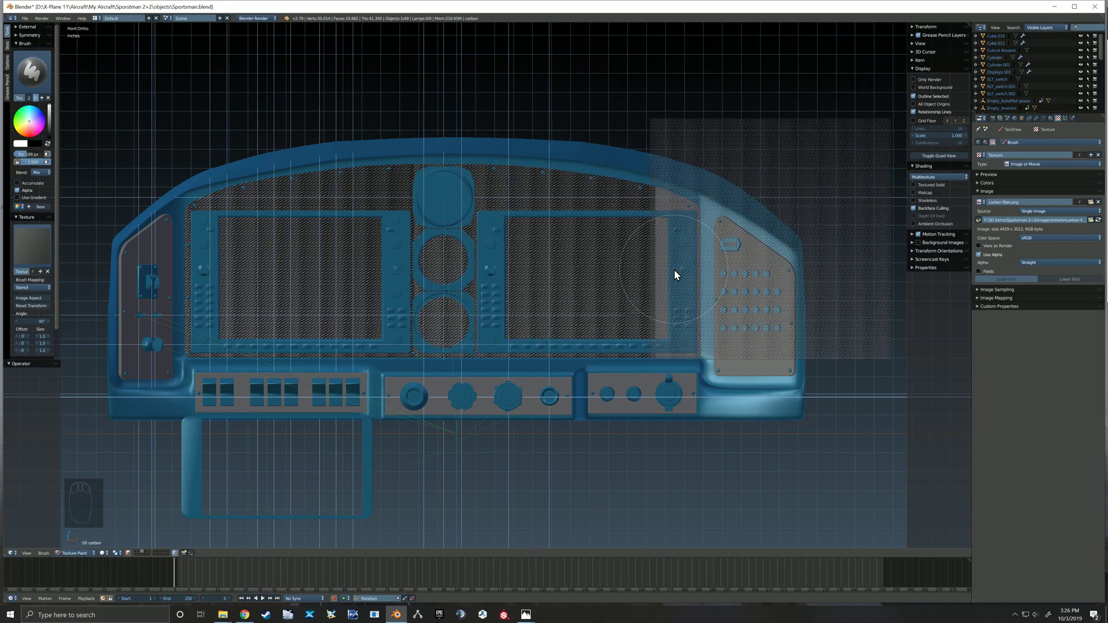
pyautogui.rightClick(683, 283)
pyautogui.click(655, 208)
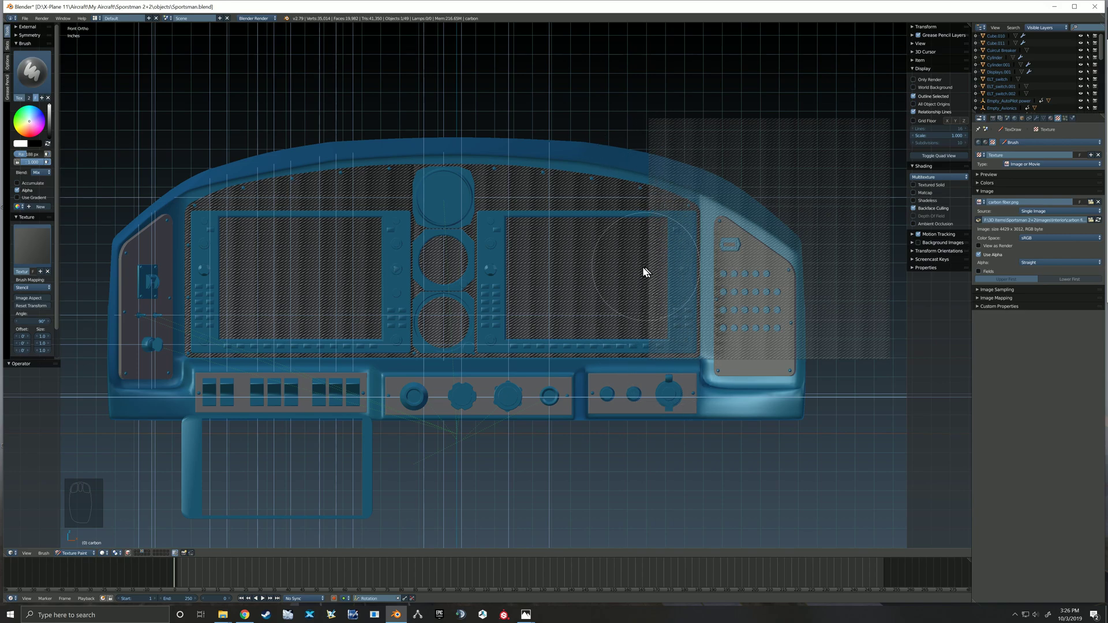
pyautogui.moveTo(50, 144); pyautogui.dragTo(770, 362)
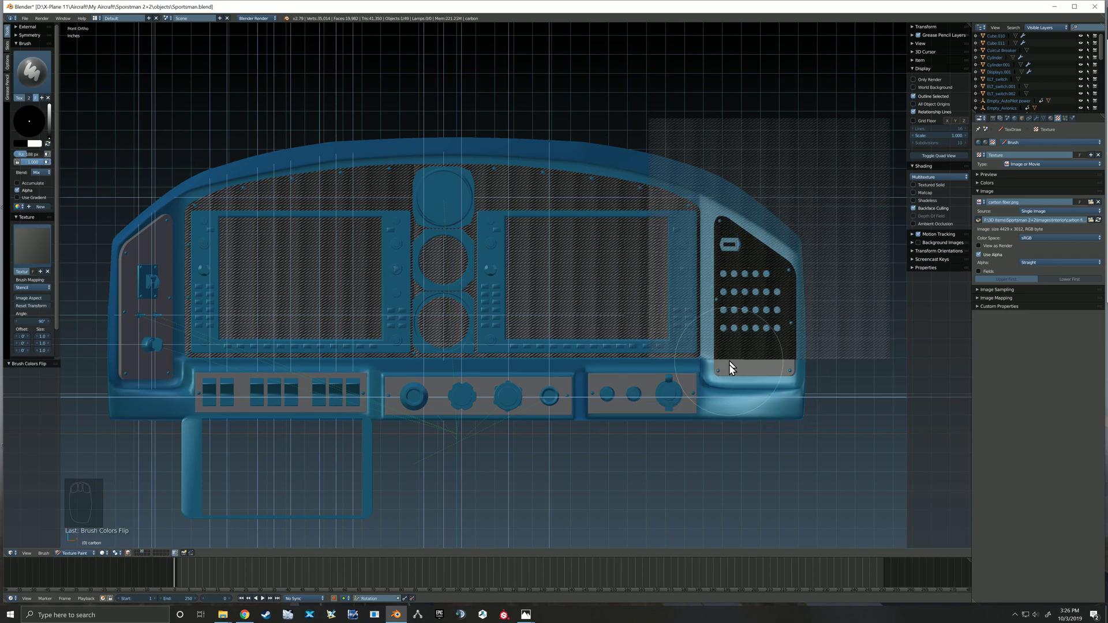
# Undo the black strokes and repaint carbon fibre in white around the right display.
pyautogui.rightClick(773, 289)
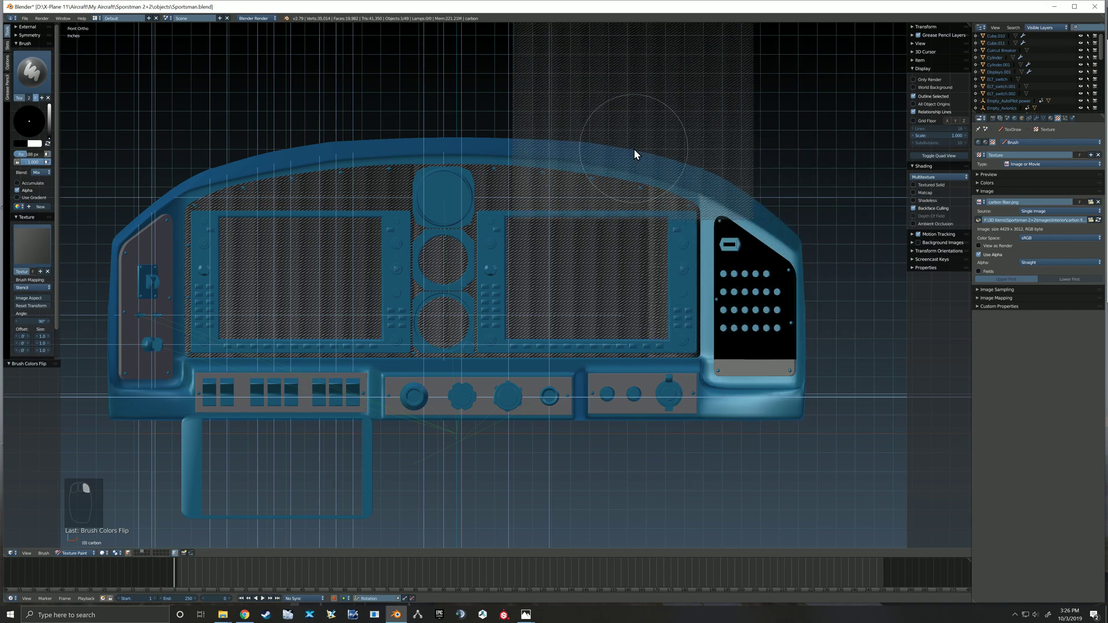
pyautogui.press('ctrl+z')
pyautogui.press('ctrl+z')
pyautogui.rightClick(610, 128)
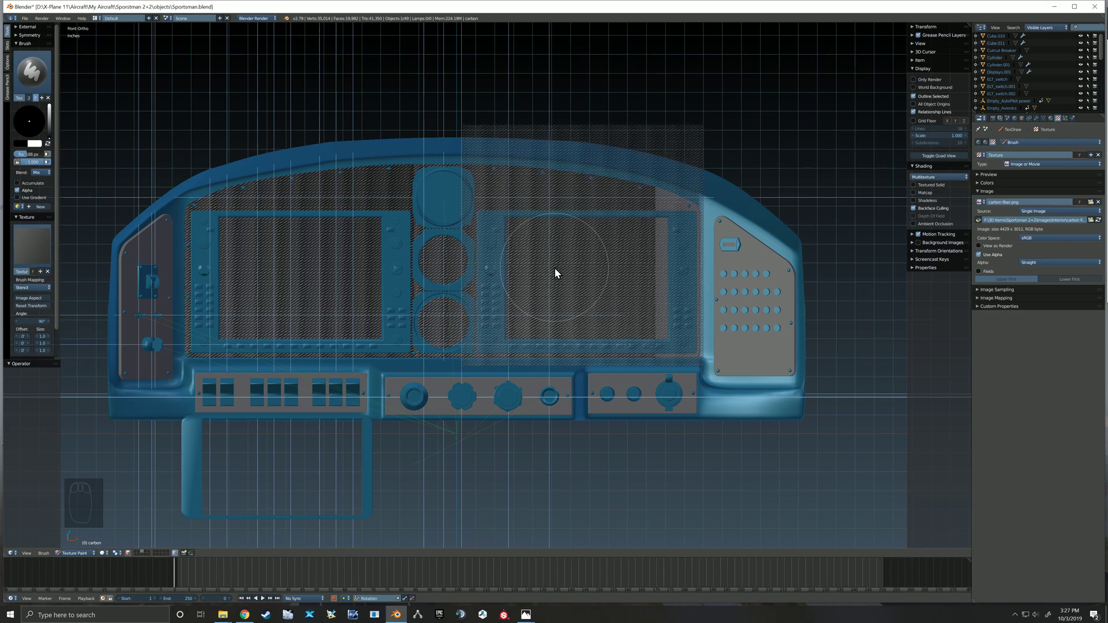
pyautogui.click(660, 207)
pyautogui.press('ctrl+z')
pyautogui.moveTo(53, 147); pyautogui.dragTo(697, 312)
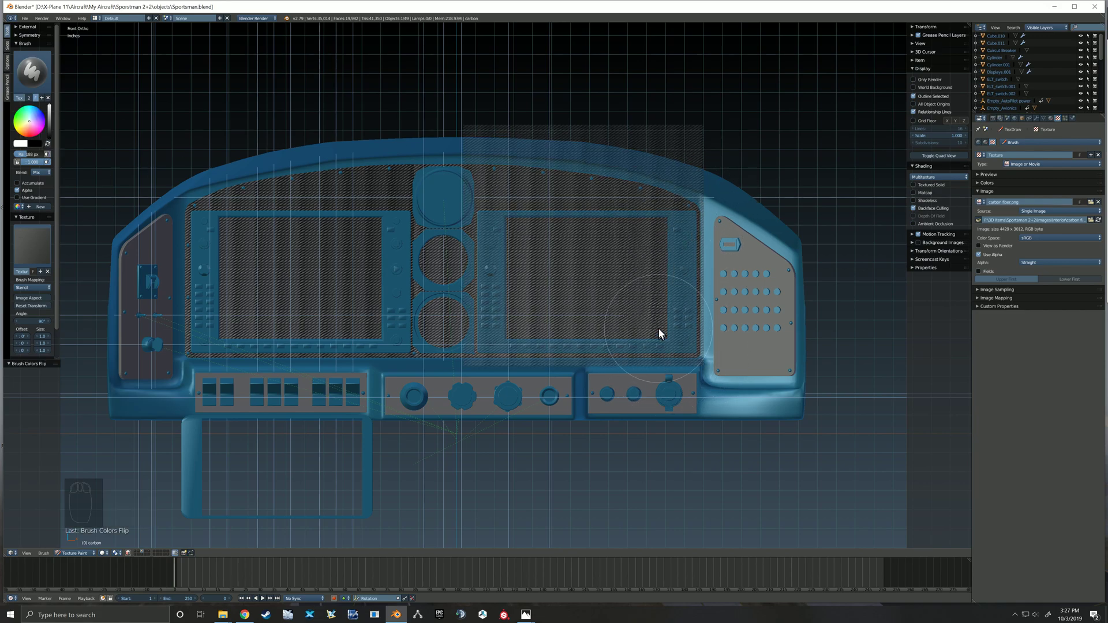
# Paint carbon fibre around the centre gauges, centre column and first lower knob panel.
pyautogui.rightClick(642, 298)
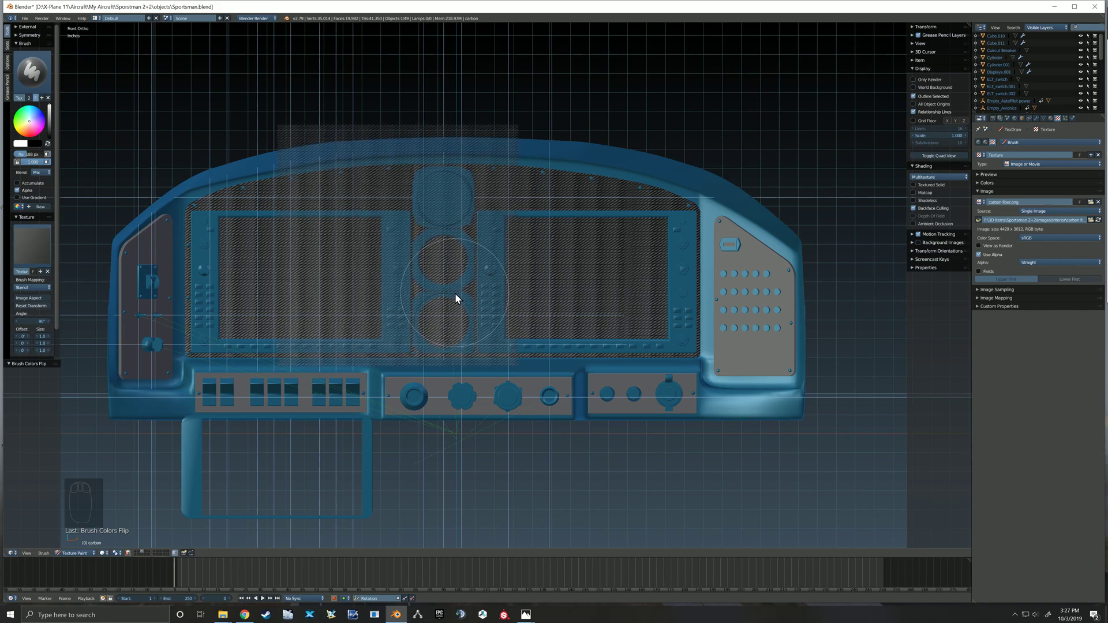
pyautogui.moveTo(36, 167); pyautogui.dragTo(429, 188)
pyautogui.click(425, 191)
pyautogui.rightClick(394, 264)
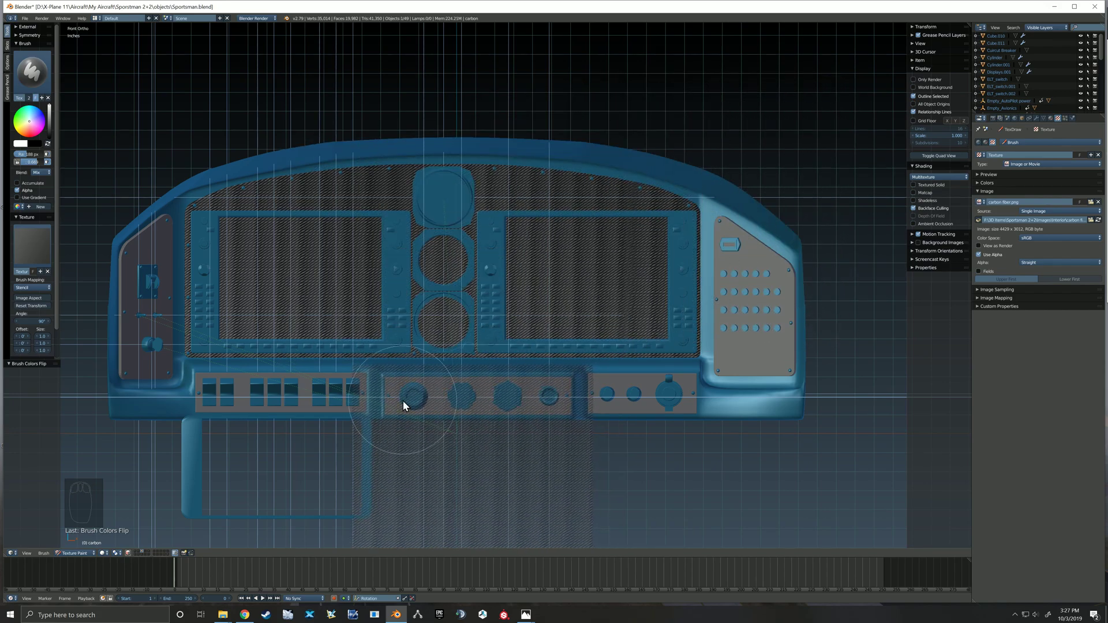
pyautogui.click(34, 167)
# Resize the brush and paint carbon fibre across the lower row of knob and switch panels.
pyautogui.press('[')
pyautogui.press('[')
pyautogui.press('[')
pyautogui.press(']')
pyautogui.click(401, 394)
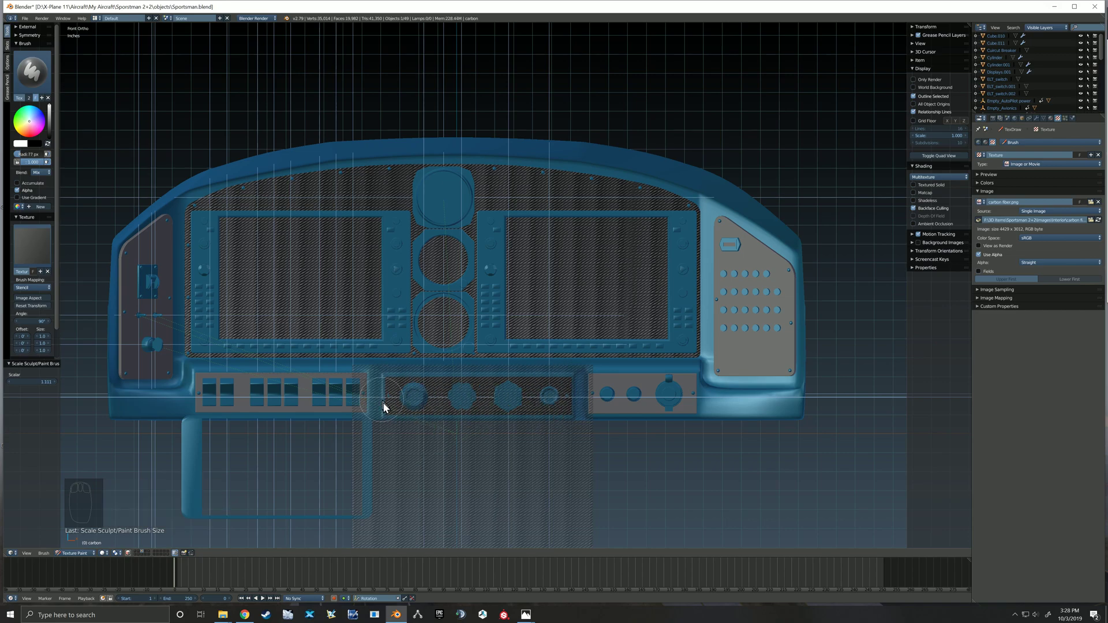
pyautogui.moveTo(425, 419); pyautogui.dragTo(621, 392)
pyautogui.click(607, 389)
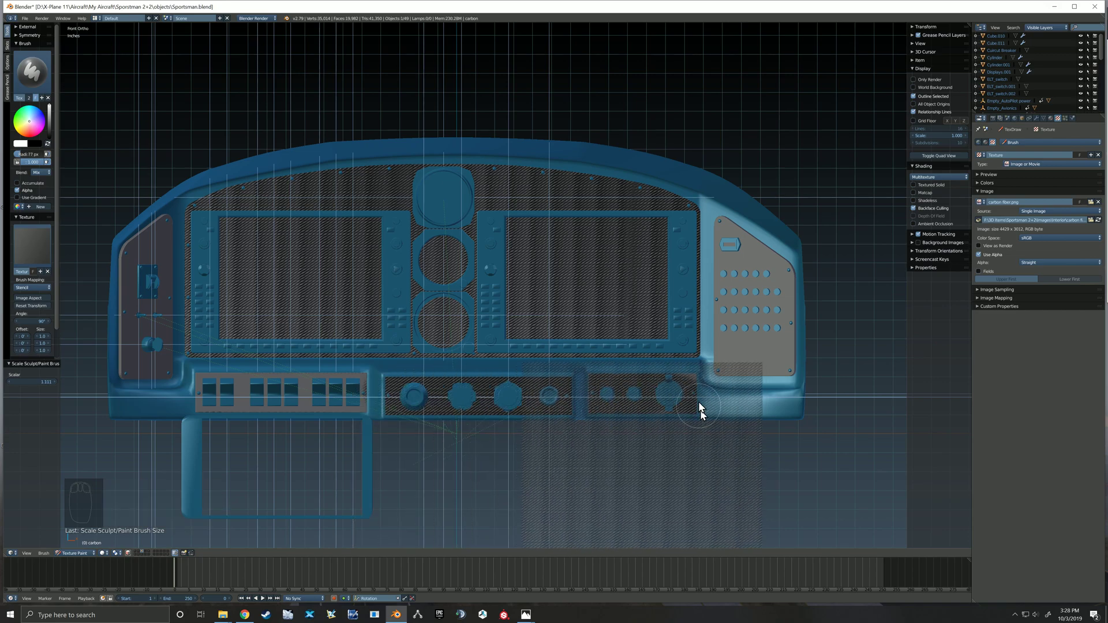
pyautogui.rightClick(649, 419)
pyautogui.click(207, 387)
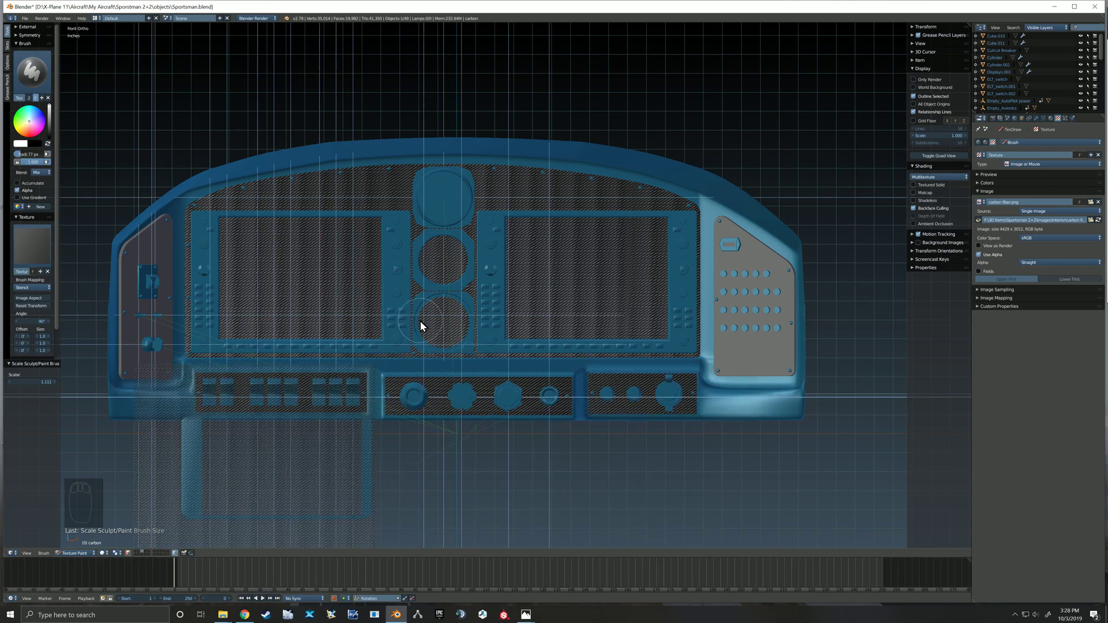
# Orbit to an angle and paint carbon fibre on the dashboard side and right side wing.
pyautogui.middleClick(394, 333)
pyautogui.moveTo(372, 338); pyautogui.dragTo(421, 329)
pyautogui.rightClick(306, 454)
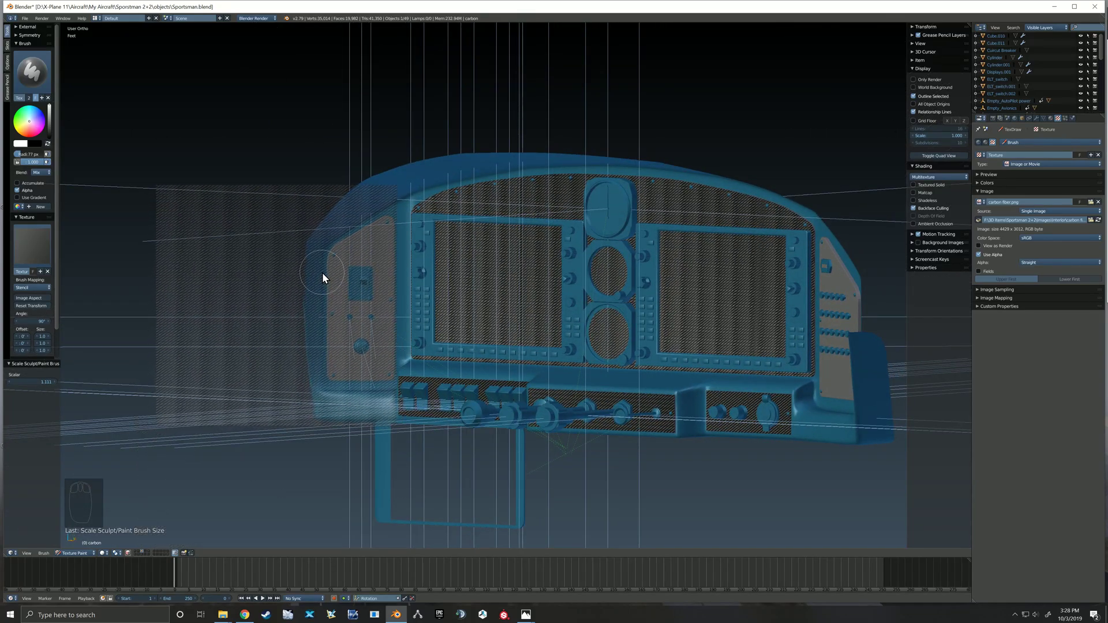
pyautogui.click(383, 223)
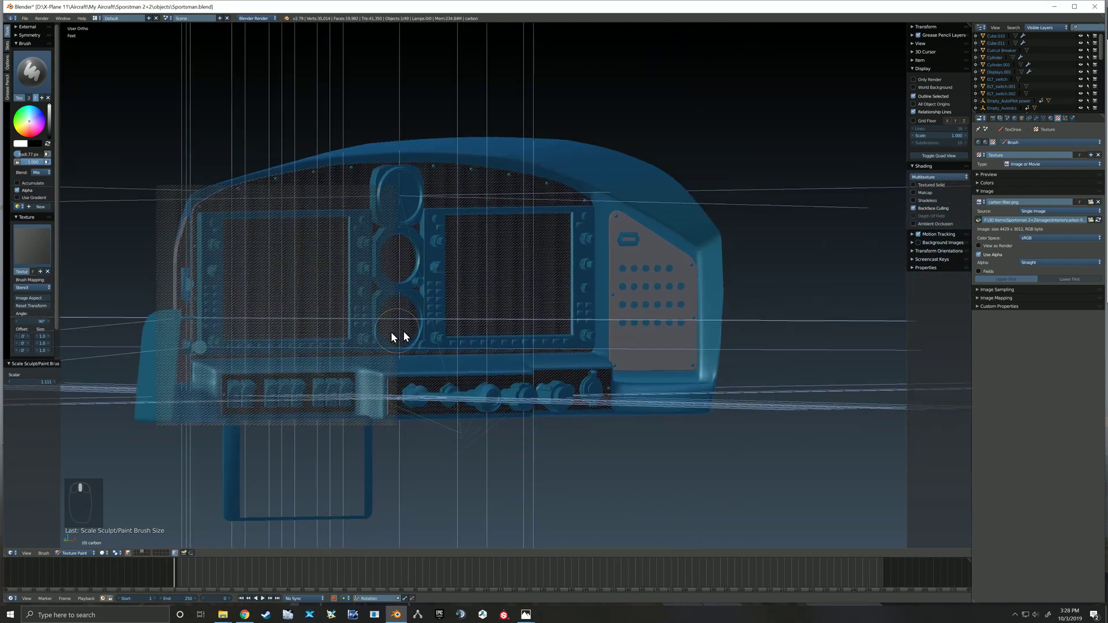
pyautogui.rightClick(284, 297)
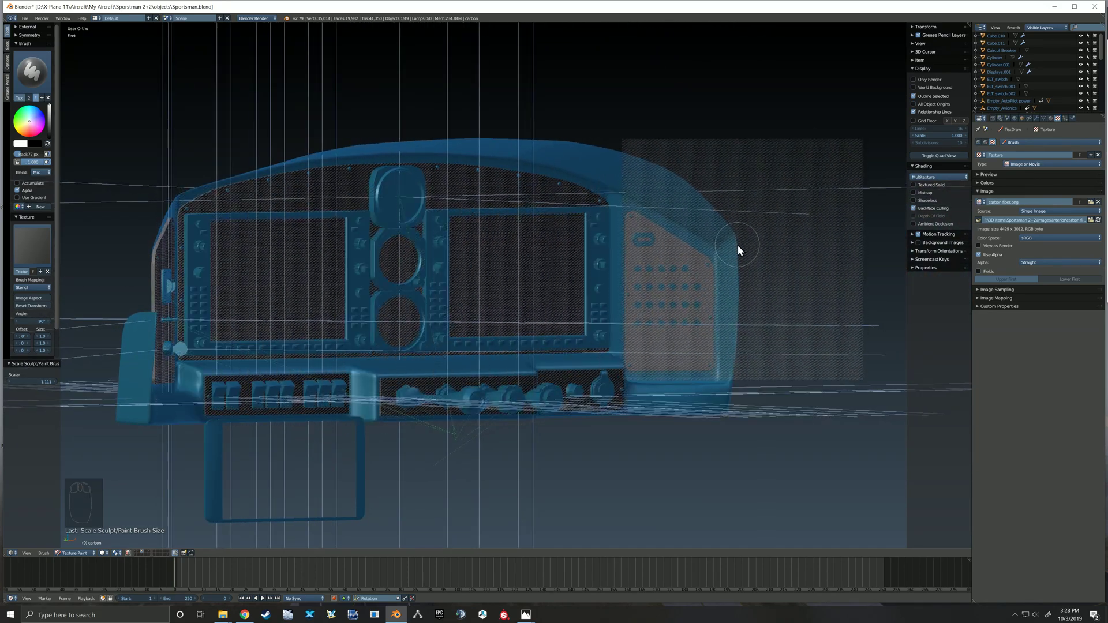
pyautogui.click(707, 304)
# Paint the side wing surfaces, then switch to Top view over the dashboard.
pyautogui.rightClick(707, 305)
pyautogui.click(643, 216)
pyautogui.moveTo(649, 260); pyautogui.dragTo(519, 242)
pyautogui.middleClick(472, 281)
pyautogui.scroll(-3)
pyautogui.press('KP_7')
pyautogui.middleClick(538, 167)
pyautogui.middleClick(525, 192)
# Paint carbon fibre along the top edge, including its left end.
pyautogui.moveTo(804, 307); pyautogui.dragTo(505, 216)
pyautogui.click(751, 242)
pyautogui.click(719, 240)
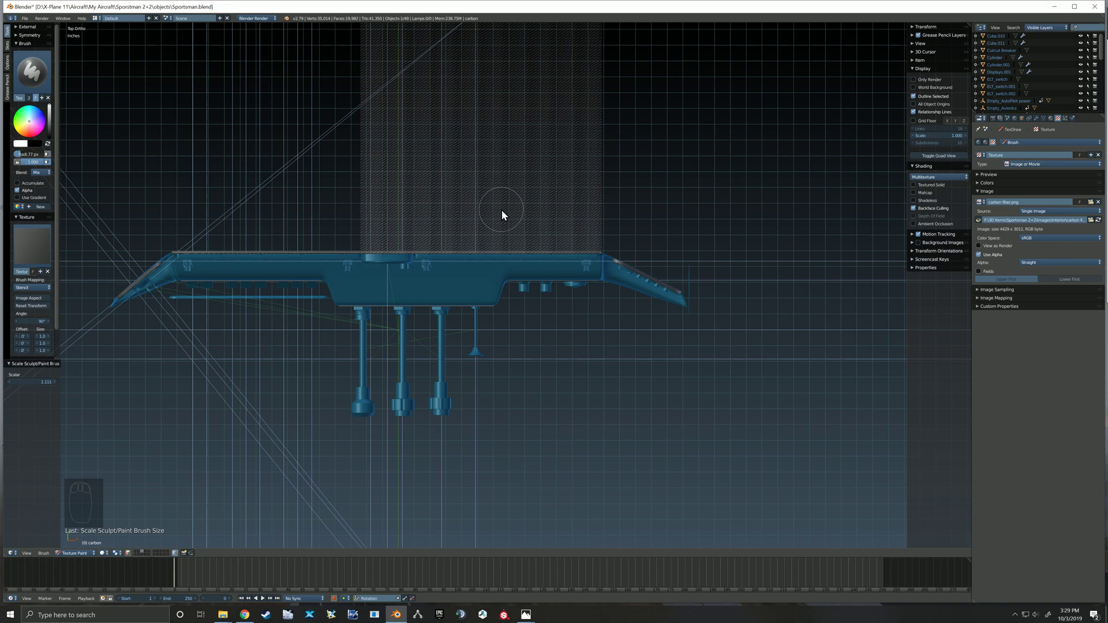
pyautogui.click(602, 258)
pyautogui.middleClick(367, 272)
pyautogui.press('KP_7')
pyautogui.rightClick(530, 227)
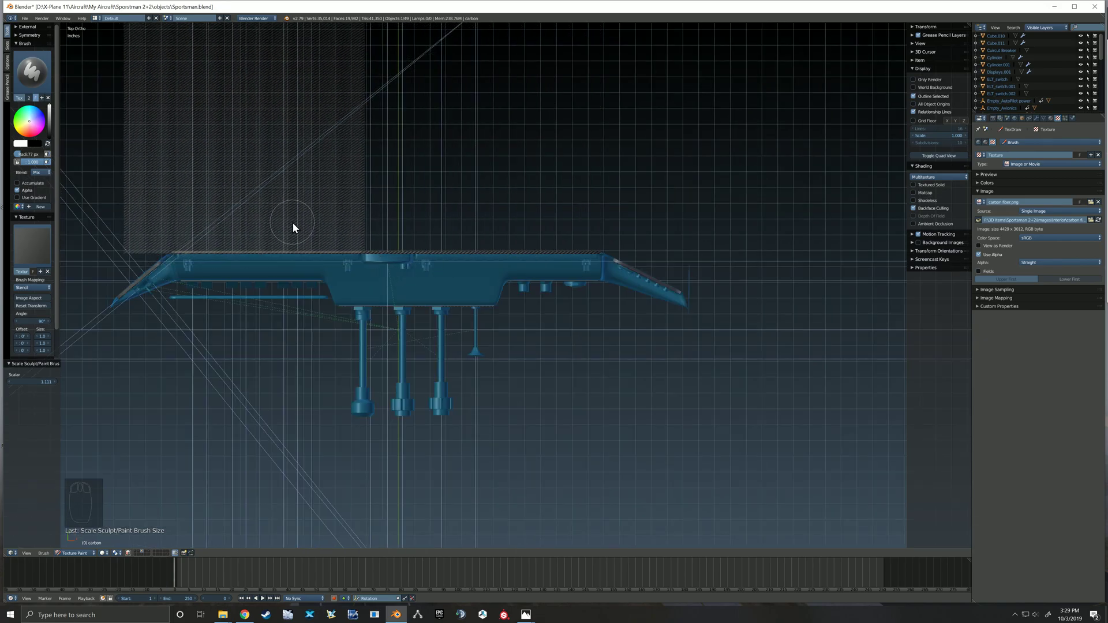
pyautogui.click(189, 253)
pyautogui.moveTo(431, 306); pyautogui.dragTo(549, 310)
# Orbit toward the side wings, return to top view and select the stencil Angle field.
pyautogui.press('KP_7')
pyautogui.middleClick(552, 312)
pyautogui.middleClick(304, 336)
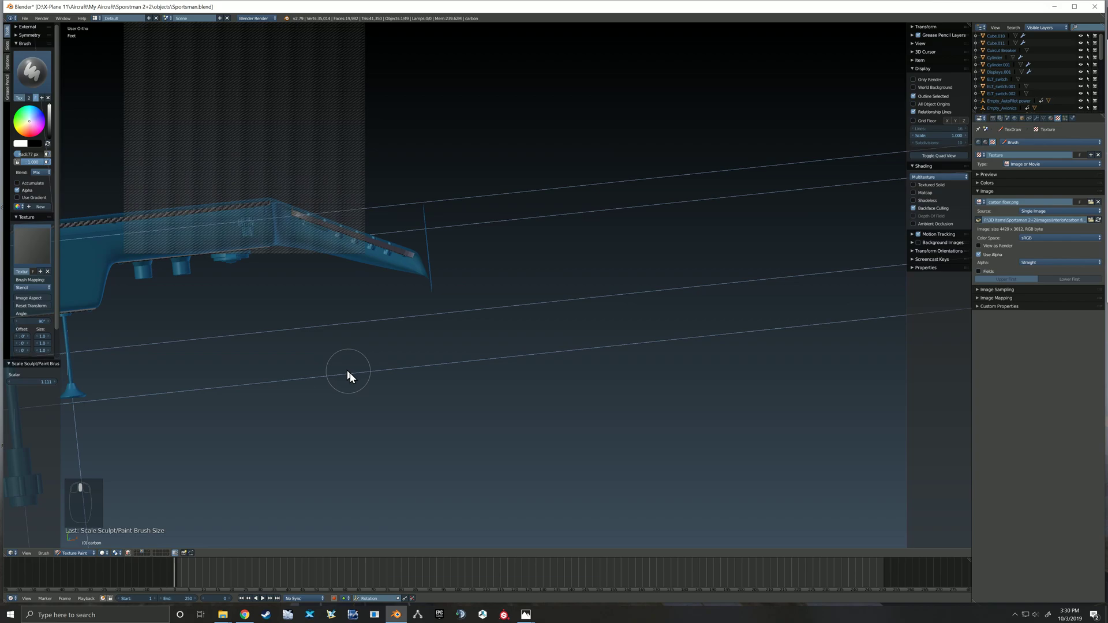
pyautogui.middleClick(370, 424)
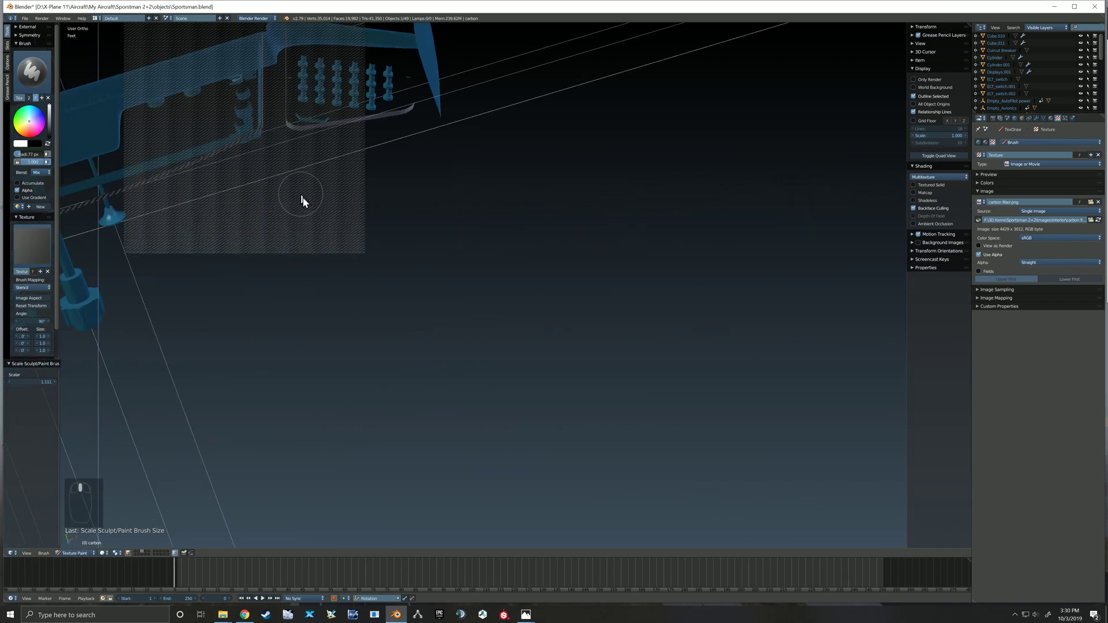
pyautogui.middleClick(287, 187)
pyautogui.press('KP_7')
pyautogui.click(276, 170)
pyautogui.middleClick(572, 212)
pyautogui.click(39, 324)
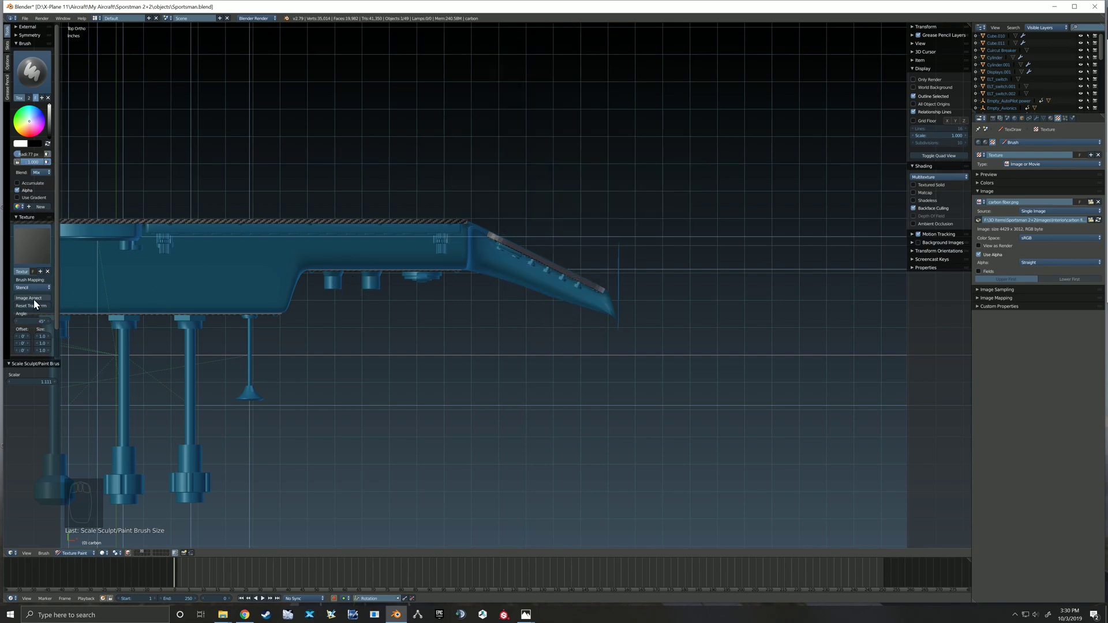
# Tilt the stencil to match the right wing and paint its angled top edge.
pyautogui.click(37, 325)
pyautogui.click(43, 326)
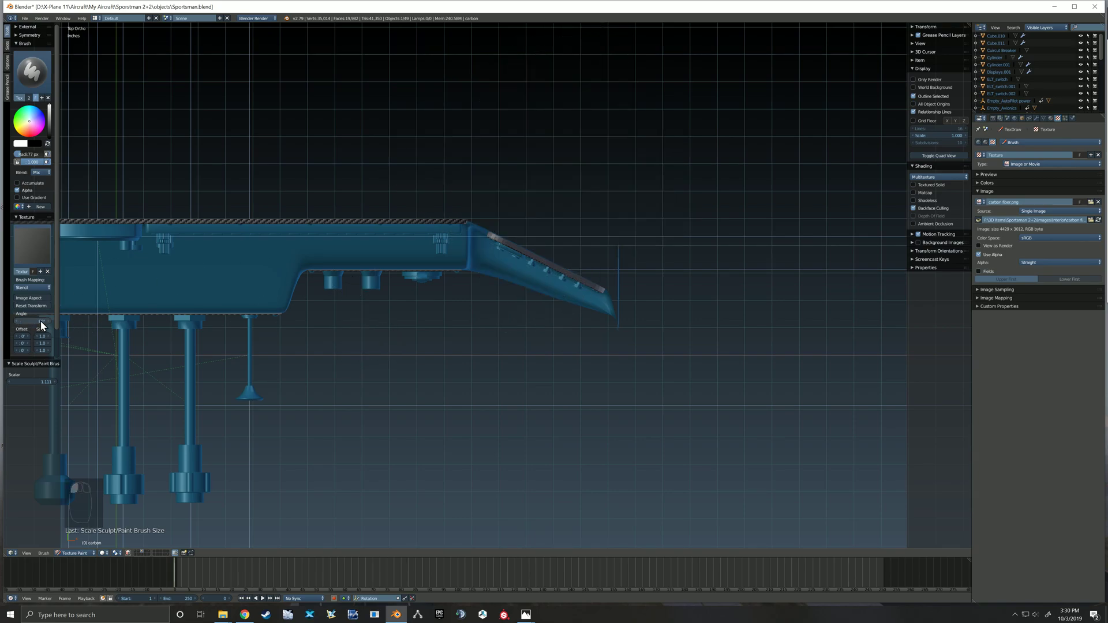
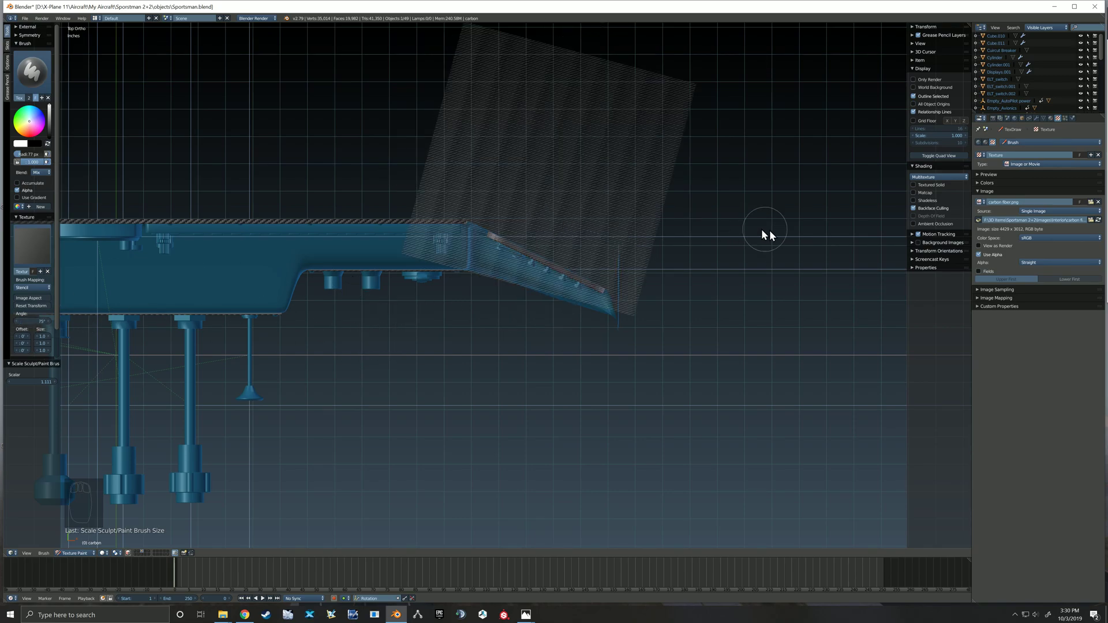
pyautogui.rightClick(781, 238)
pyautogui.rightClick(568, 272)
pyautogui.rightClick(753, 250)
pyautogui.rightClick(580, 240)
pyautogui.click(503, 239)
# Paint carbon fibre along the left wing's top edge, then view the dashboard from the side.
pyautogui.middleClick(496, 330)
pyautogui.moveTo(428, 286); pyautogui.dragTo(499, 244)
pyautogui.press('KP_7')
pyautogui.rightClick(580, 185)
pyautogui.click(302, 251)
pyautogui.click(394, 297)
pyautogui.moveTo(394, 297); pyautogui.dragTo(446, 358)
pyautogui.rightClick(583, 293)
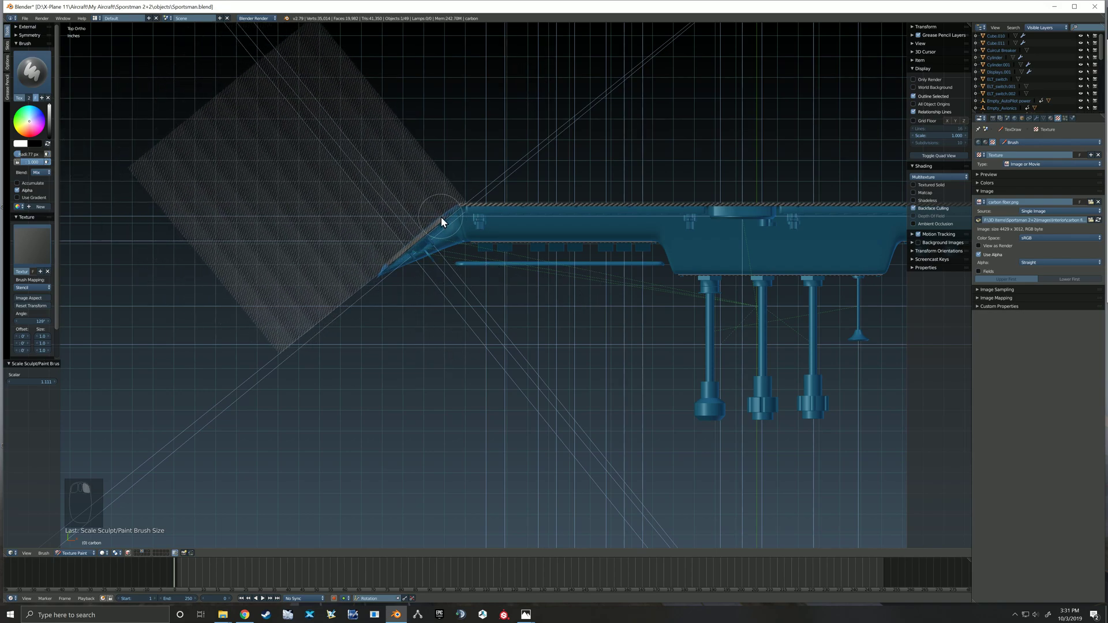
pyautogui.click(448, 222)
pyautogui.press('KP_3')
pyautogui.middleClick(447, 254)
# Reset the stencil rotation and paint carbon fibre onto the dashboard's side face from the side view.
pyautogui.click(38, 326)
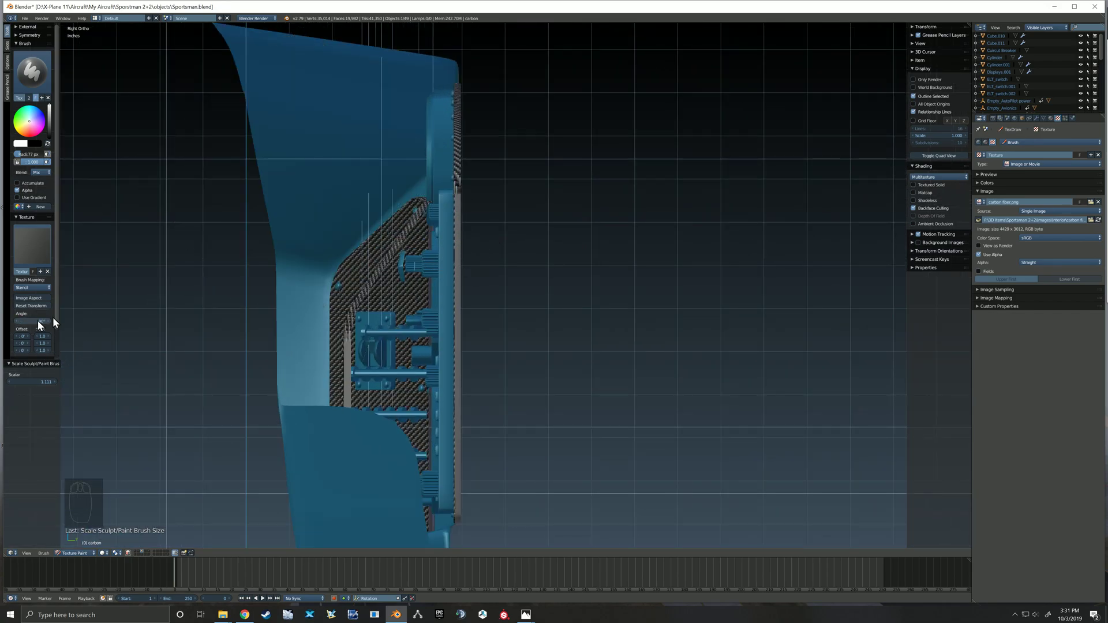
pyautogui.rightClick(313, 218)
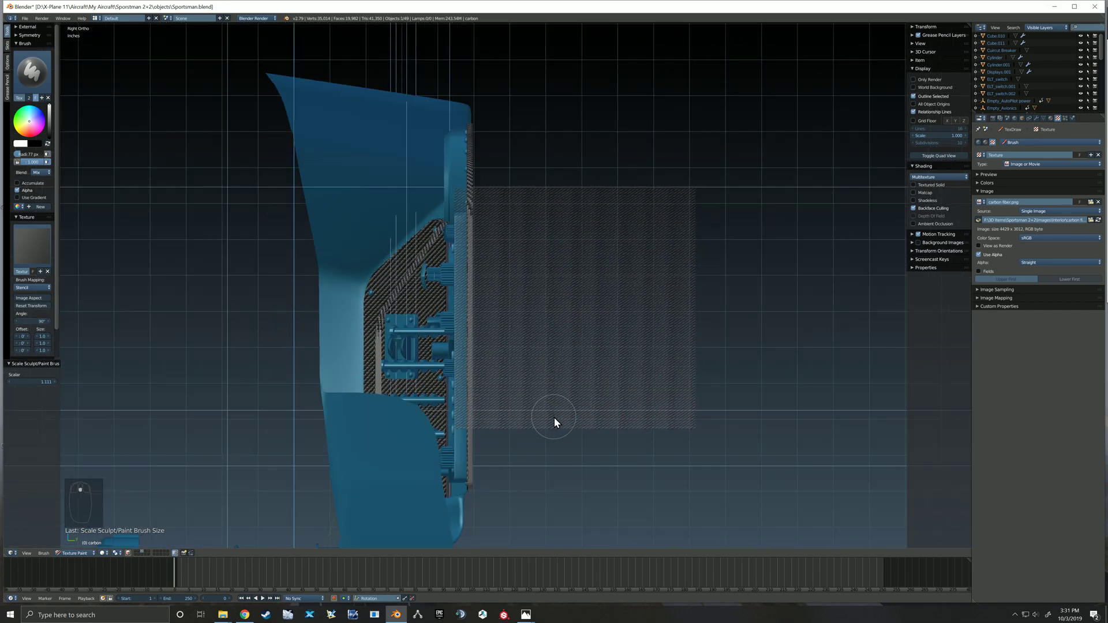
pyautogui.press('KP_3')
pyautogui.middleClick(560, 418)
pyautogui.rightClick(600, 387)
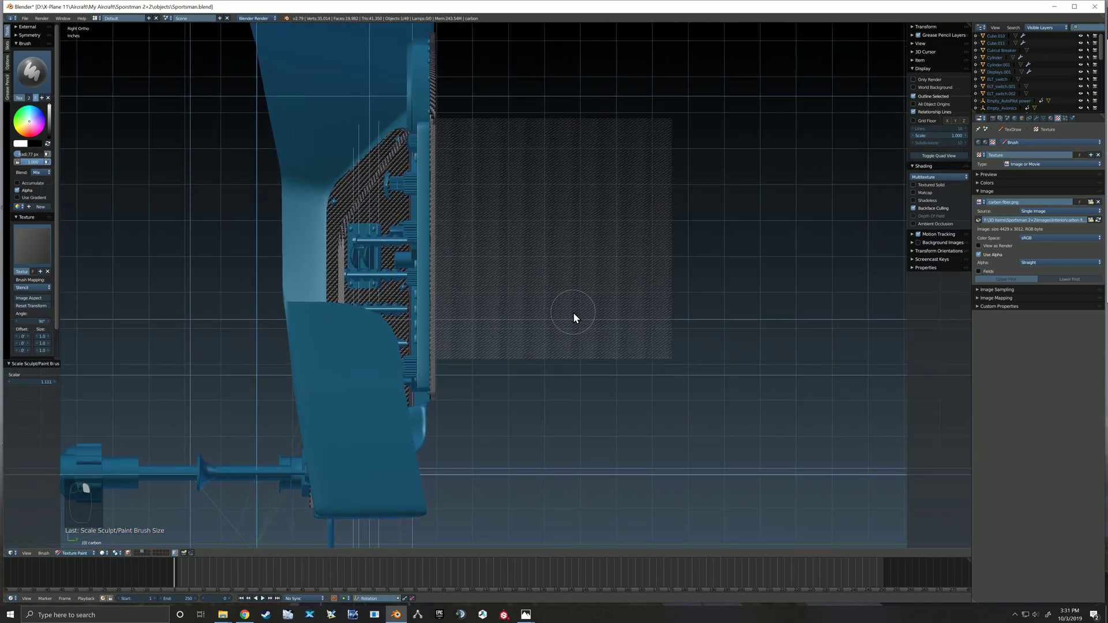
pyautogui.middleClick(568, 324)
pyautogui.rightClick(572, 303)
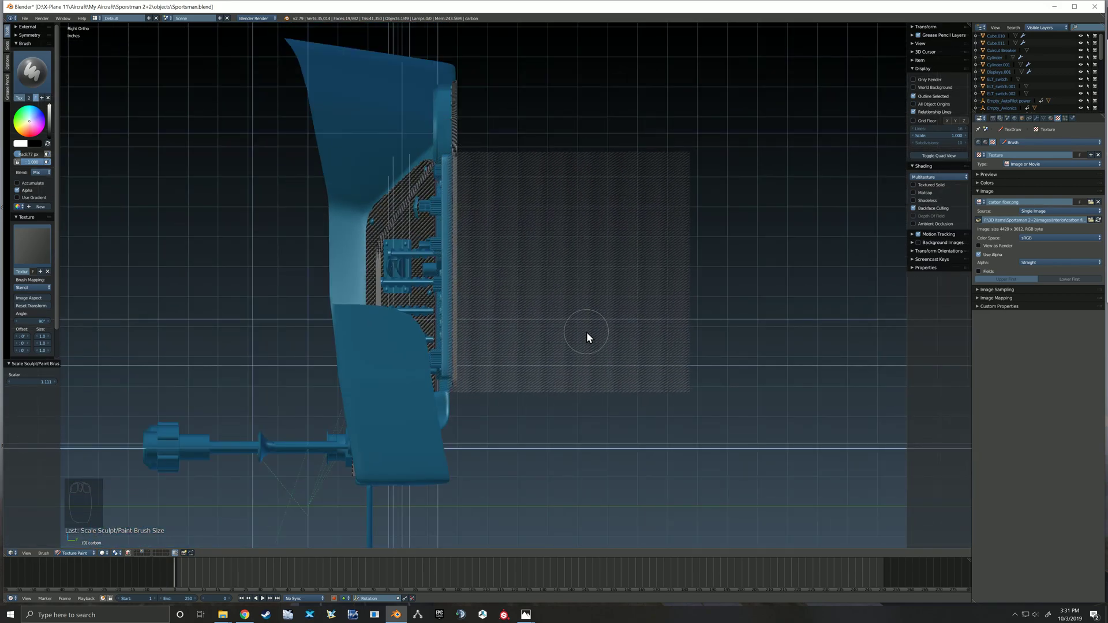
pyautogui.click(460, 150)
# Stamp carbon fibre onto the front panel faces, repositioning the stencil between stamps.
pyautogui.middleClick(470, 232)
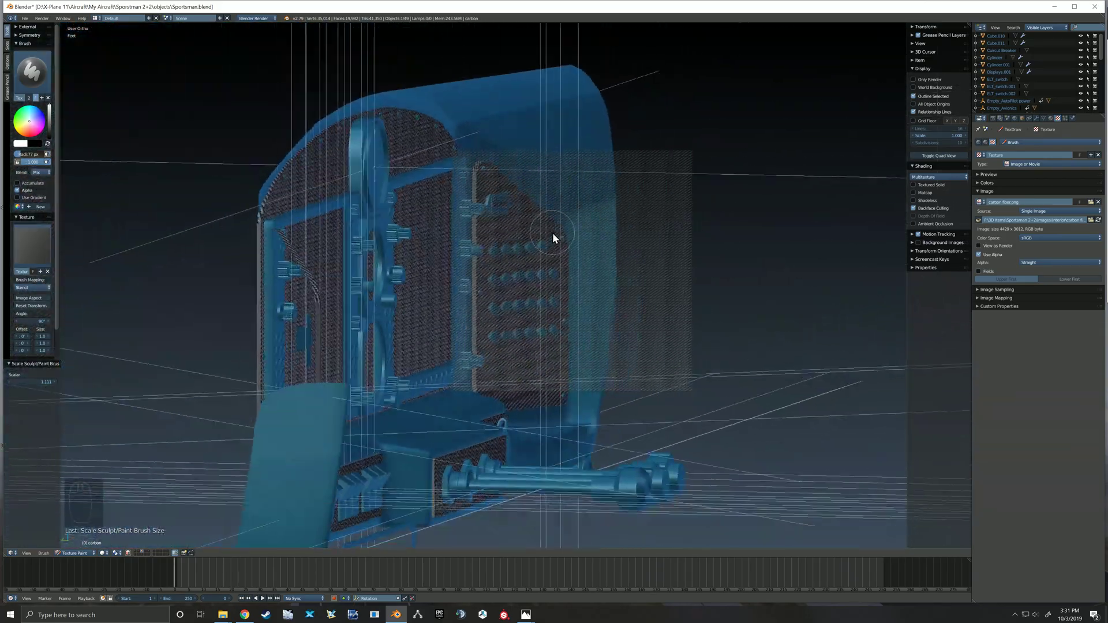
pyautogui.moveTo(565, 245); pyautogui.dragTo(508, 256)
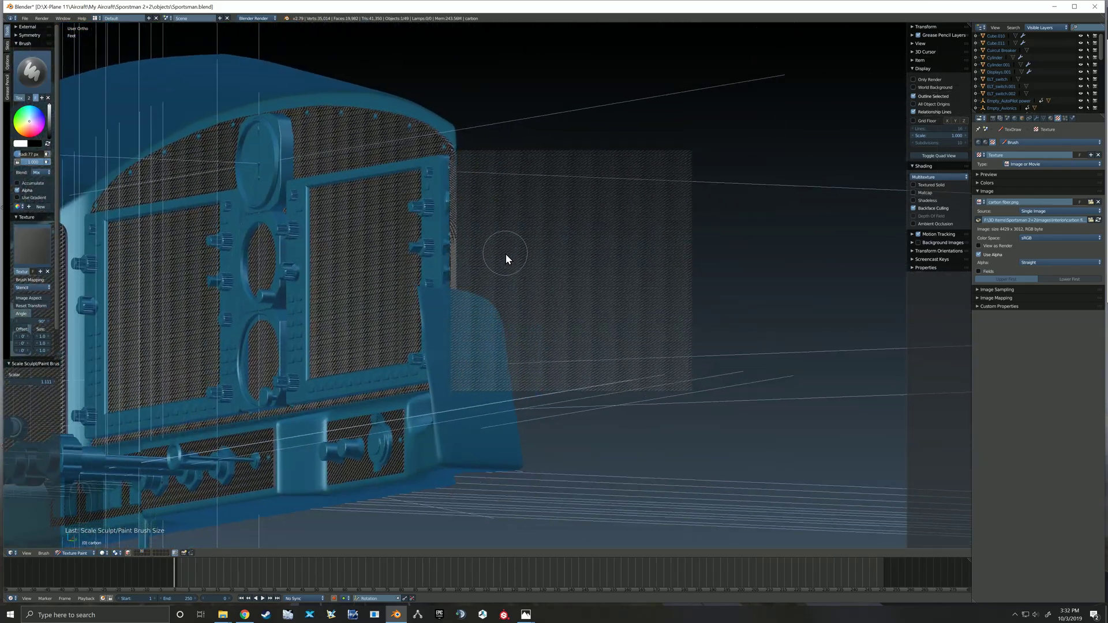
pyautogui.click(526, 254)
pyautogui.click(462, 263)
pyautogui.rightClick(449, 433)
pyautogui.middleClick(429, 419)
pyautogui.rightClick(573, 359)
# Line the stencil up from the side view and paint carbon fibre onto the lower knob panel.
pyautogui.middleClick(536, 371)
pyautogui.rightClick(541, 363)
pyautogui.rightClick(560, 371)
pyautogui.middleClick(531, 391)
pyautogui.press('KP_3')
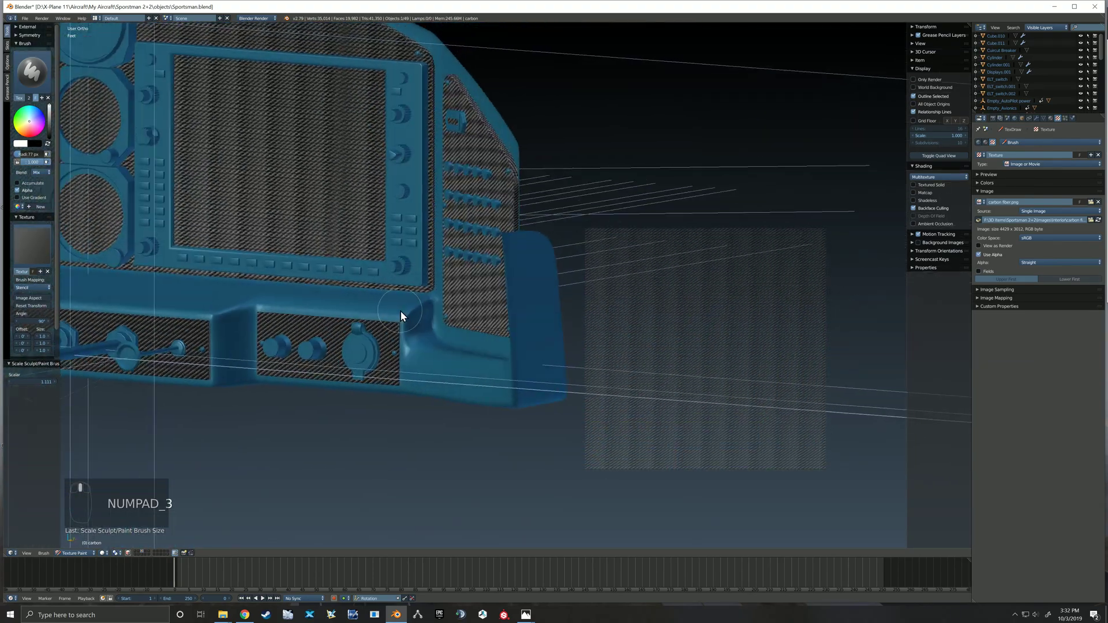
pyautogui.click(92, 559)
# Isolate the panel's flat cover faces with Shift+H and return to texture painting.
pyautogui.middleClick(93, 550)
pyautogui.click(92, 542)
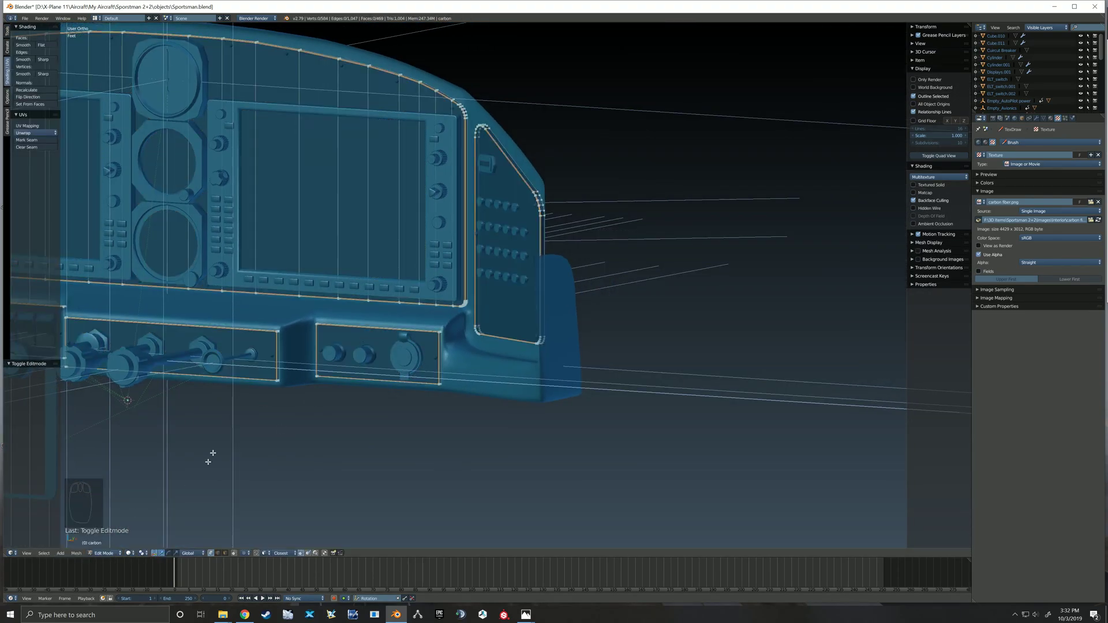
pyautogui.click(113, 559)
pyautogui.press('shift+h')
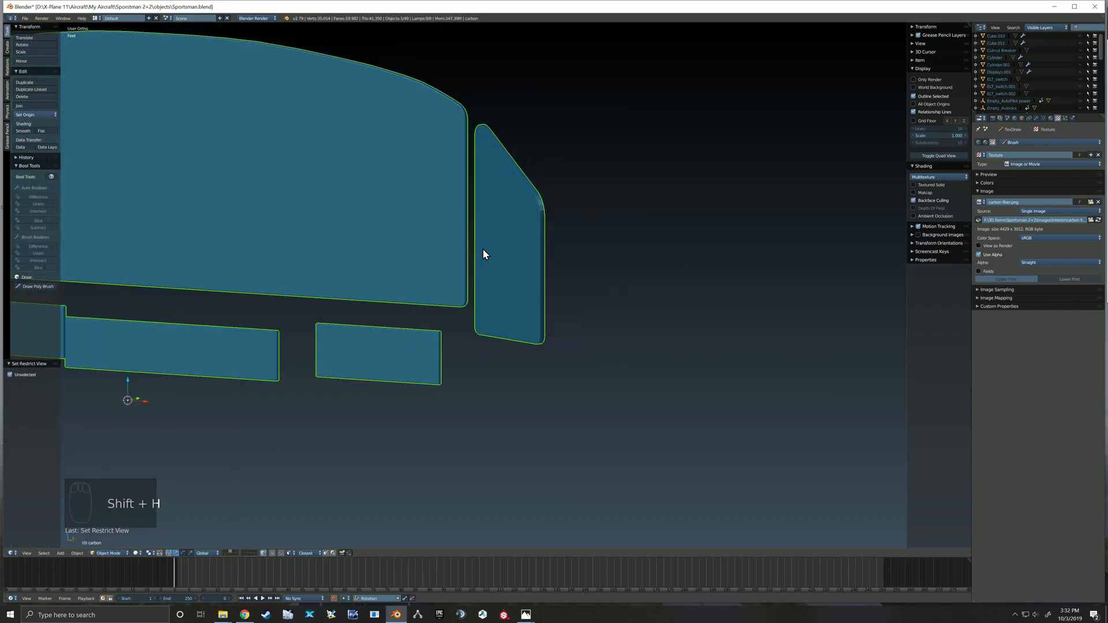
pyautogui.click(118, 559)
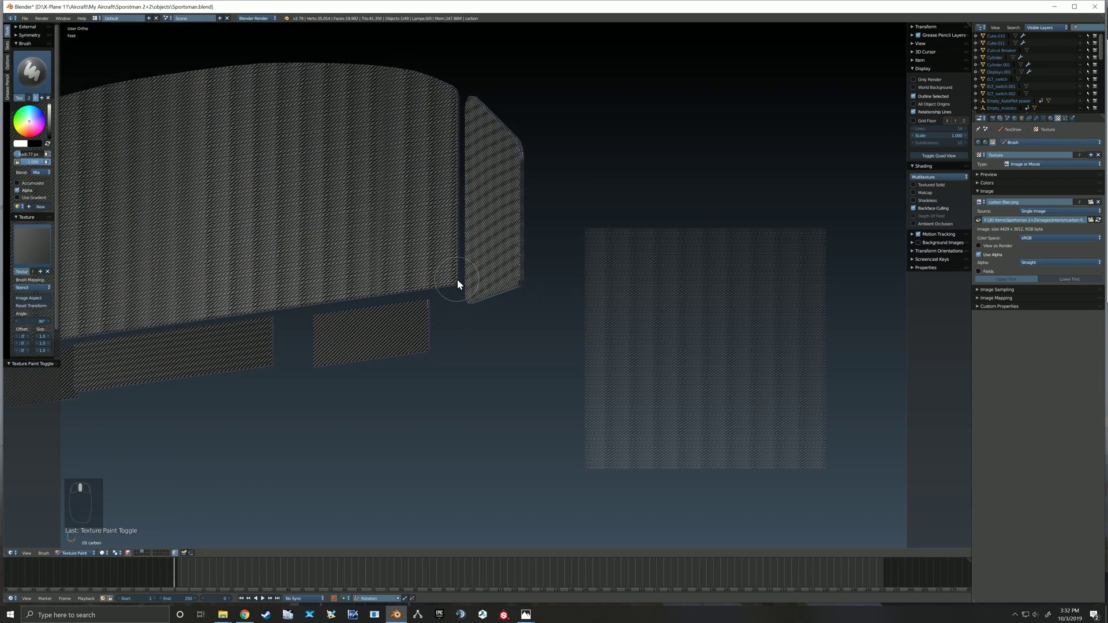
# Paint carbon fibre onto the angled side piece from a straight side ortho view.
pyautogui.middleClick(457, 257)
pyautogui.press('ctrl+KP_3')
pyautogui.rightClick(694, 341)
pyautogui.middleClick(405, 270)
pyautogui.rightClick(432, 298)
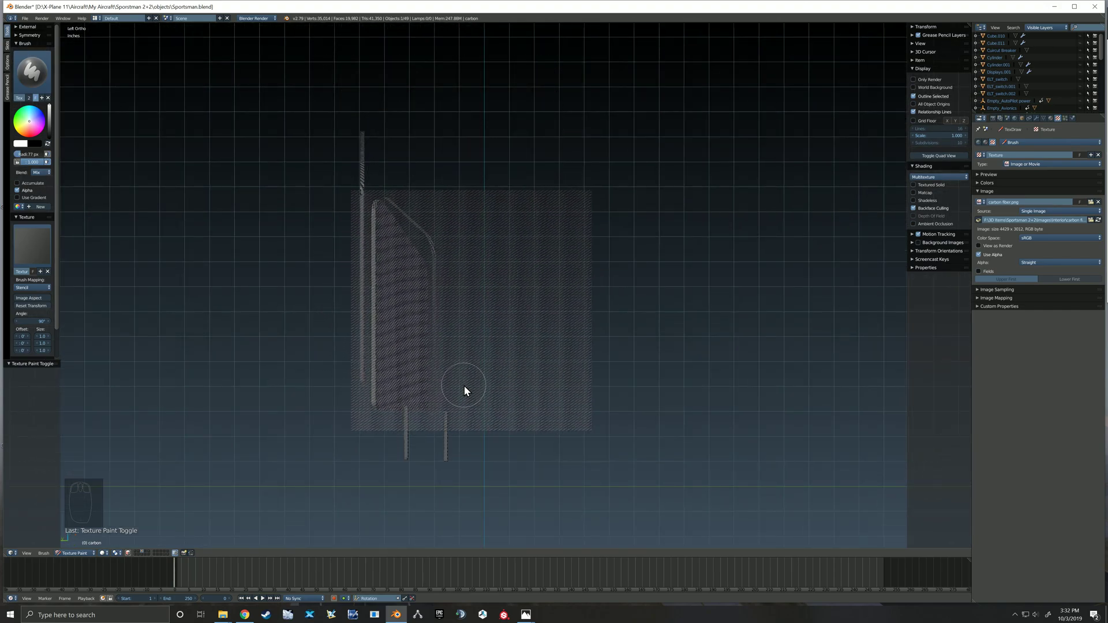
pyautogui.click(373, 210)
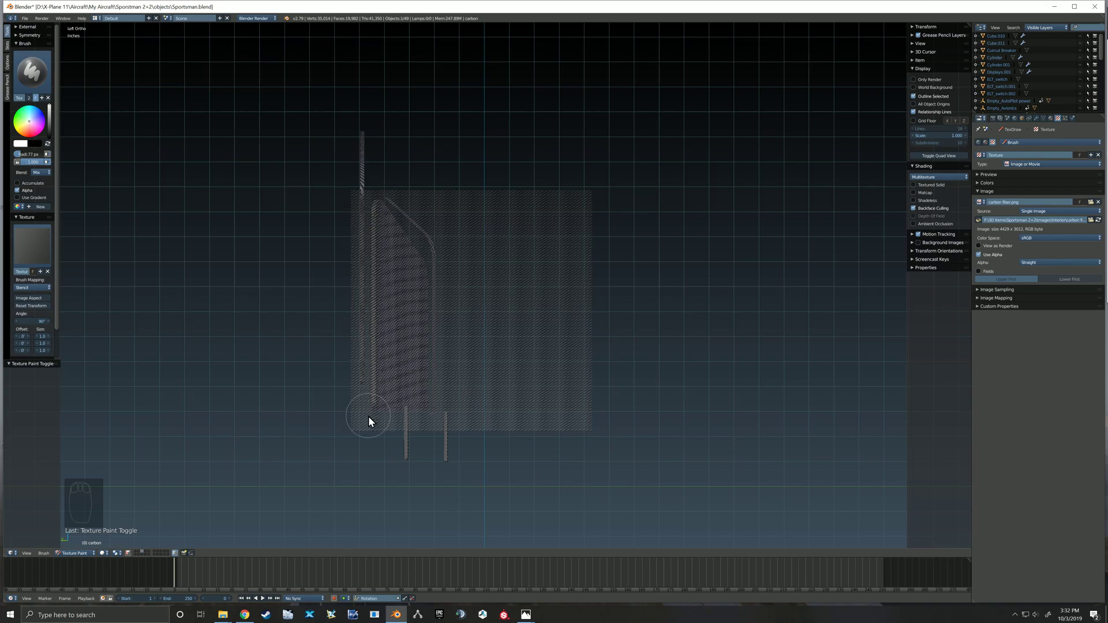
# Paint more carbon fibre along the side piece and realign the stencil in side view.
pyautogui.moveTo(468, 353); pyautogui.dragTo(433, 352)
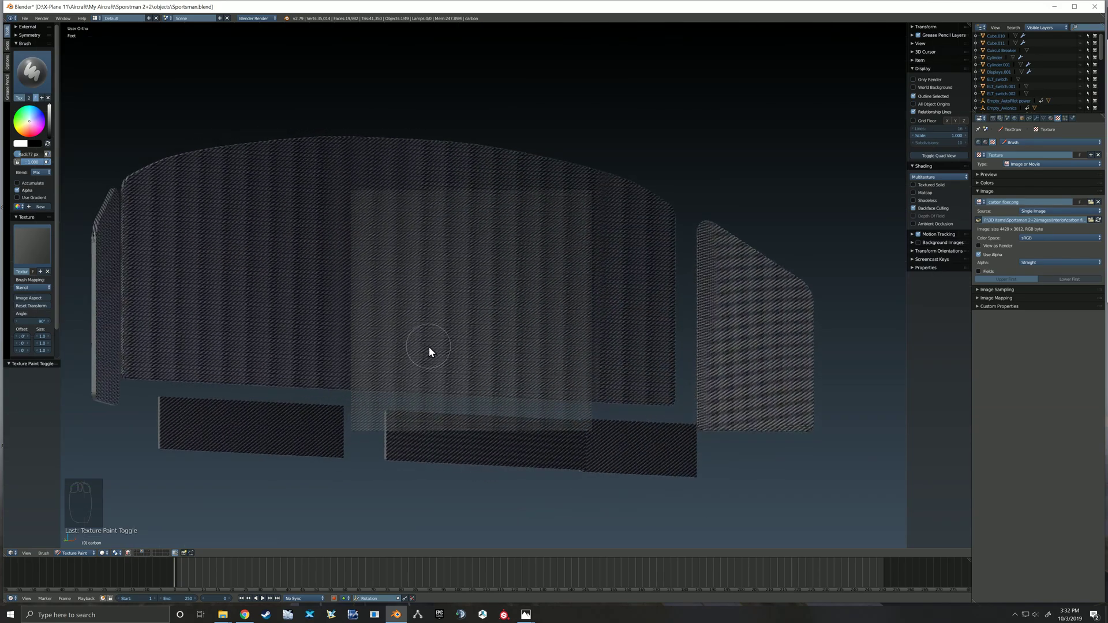
pyautogui.press('ctrl+z')
pyautogui.moveTo(437, 355); pyautogui.dragTo(475, 360)
pyautogui.press('ctrl+KP_3')
pyautogui.middleClick(343, 223)
pyautogui.press('ctrl+KP_3')
pyautogui.rightClick(506, 277)
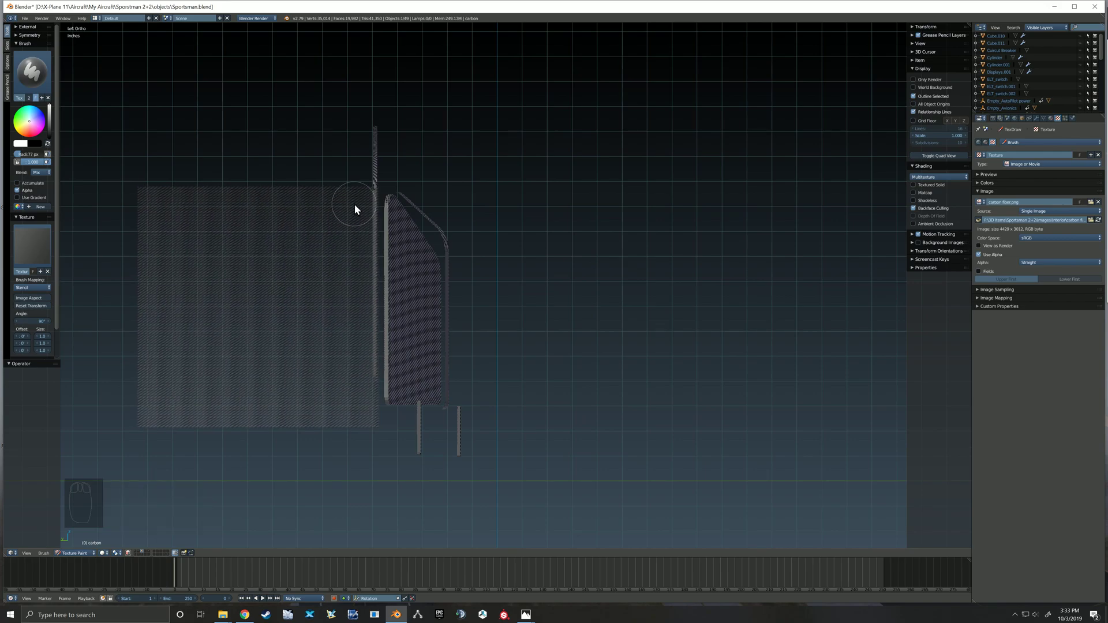
# Finish the side piece and stamp carbon fibre onto the main panel face.
pyautogui.click(370, 194)
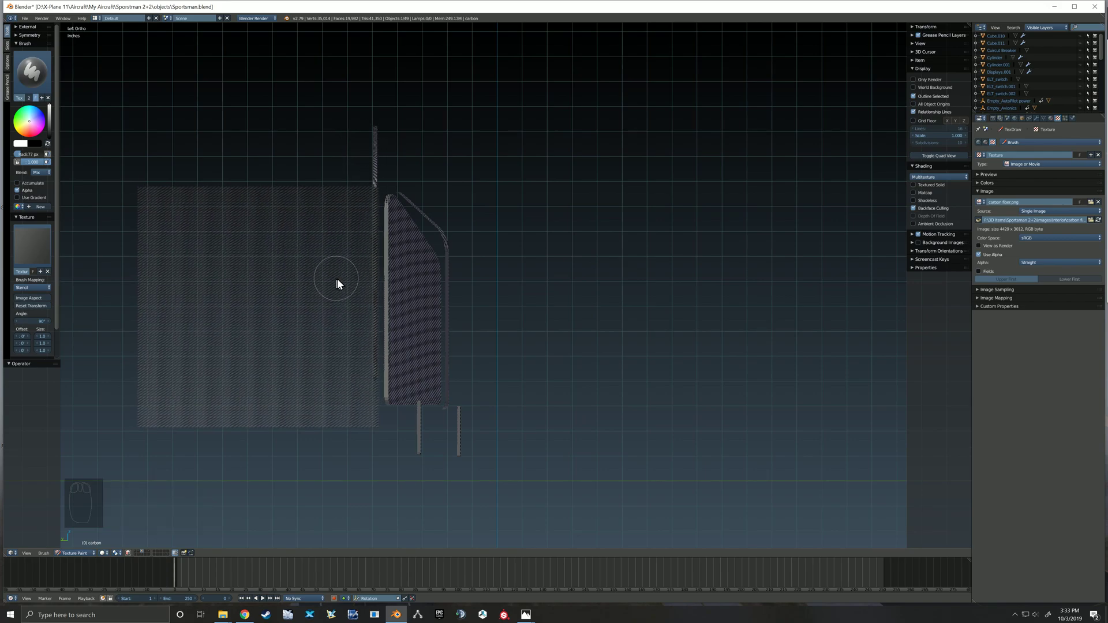
pyautogui.rightClick(232, 307)
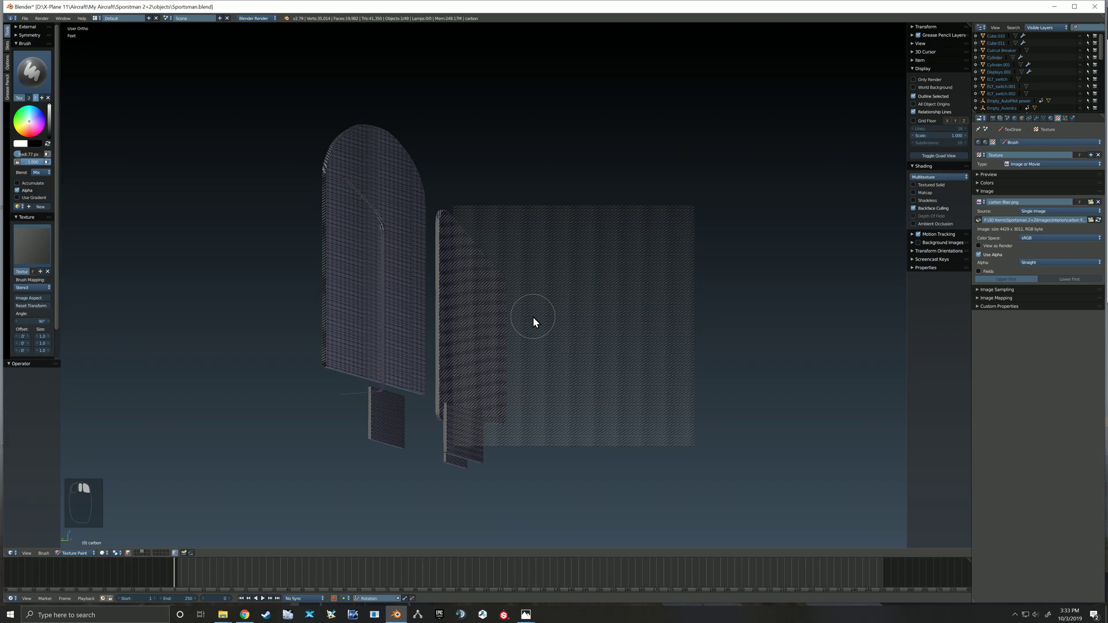
pyautogui.middleClick(520, 321)
pyautogui.moveTo(546, 327); pyautogui.dragTo(134, 377)
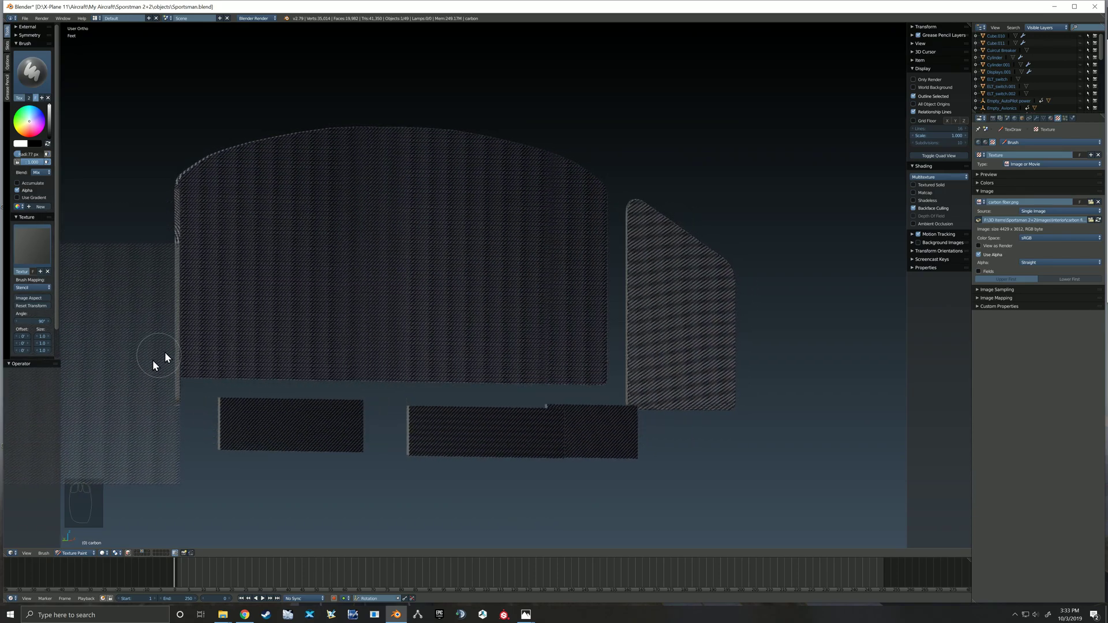
pyautogui.click(177, 258)
pyautogui.rightClick(373, 315)
# From the top ortho view, position the stencil over the panel's top edges, undoing a stray stroke.
pyautogui.middleClick(405, 312)
pyautogui.moveTo(386, 316); pyautogui.dragTo(427, 364)
pyautogui.press('KP_7')
pyautogui.rightClick(92, 321)
pyautogui.middleClick(450, 354)
pyautogui.middleClick(474, 360)
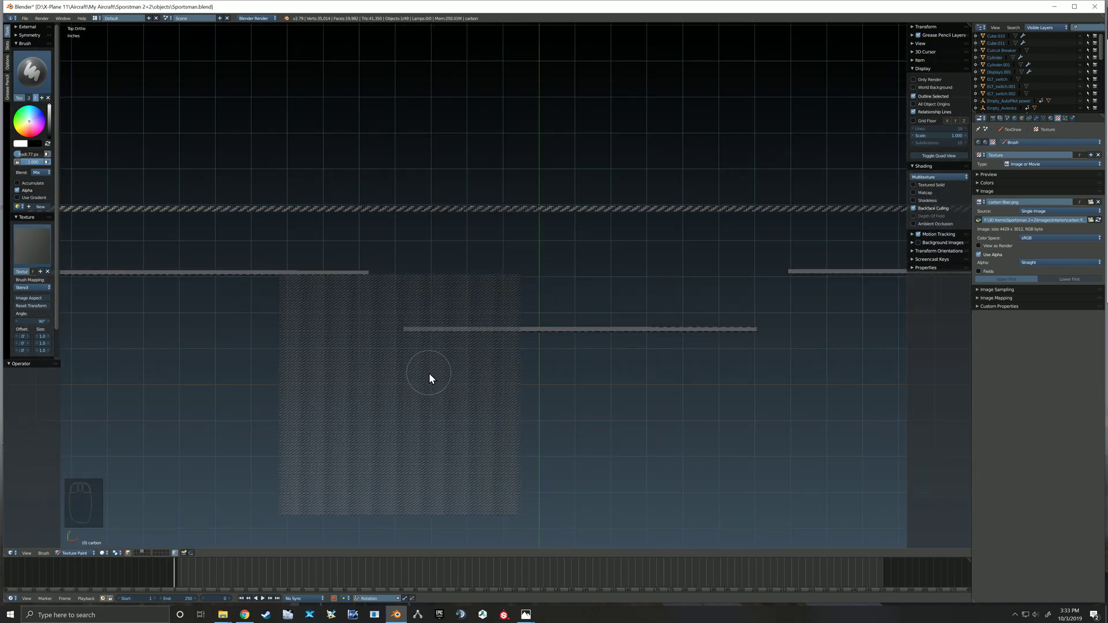
pyautogui.moveTo(430, 378); pyautogui.dragTo(437, 393)
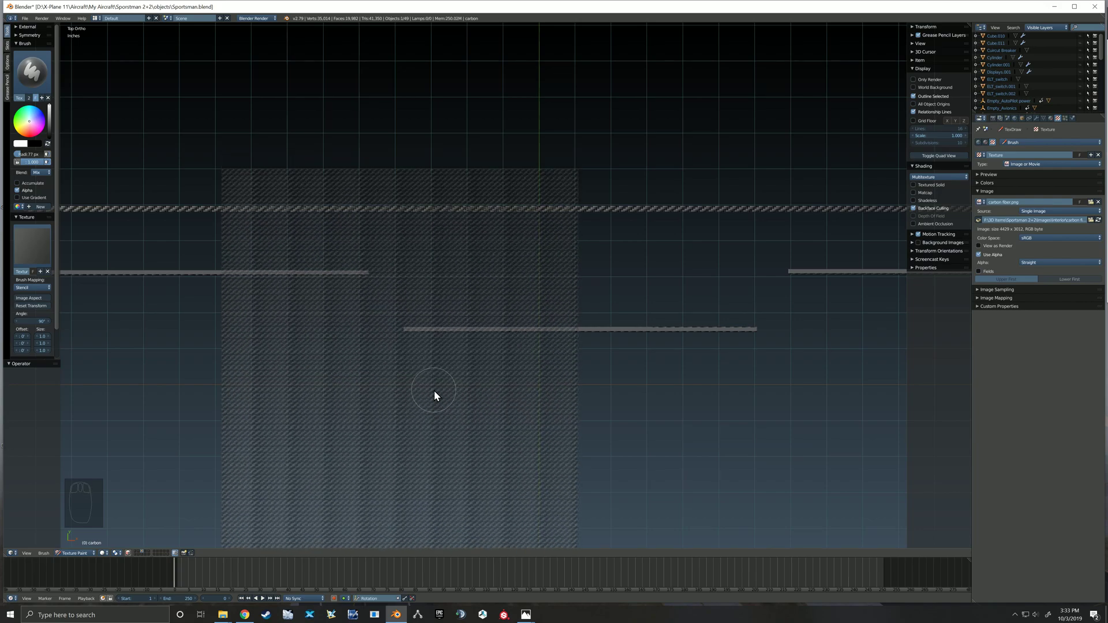
pyautogui.press('ctrl+z')
pyautogui.rightClick(446, 372)
pyautogui.rightClick(440, 306)
# Paint carbon fibre onto the panel's top edges and the lower right pieces.
pyautogui.middleClick(416, 408)
pyautogui.scroll(3)
pyautogui.middleClick(453, 419)
pyautogui.rightClick(416, 388)
pyautogui.click(125, 260)
pyautogui.rightClick(661, 394)
pyautogui.click(708, 314)
pyautogui.middleClick(815, 327)
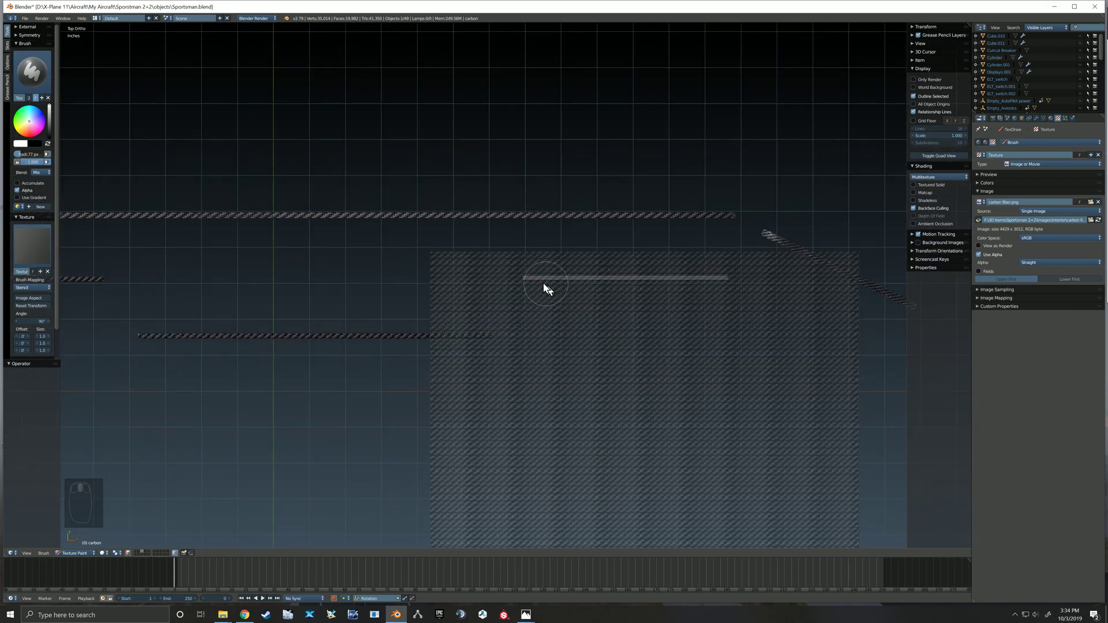
pyautogui.click(535, 288)
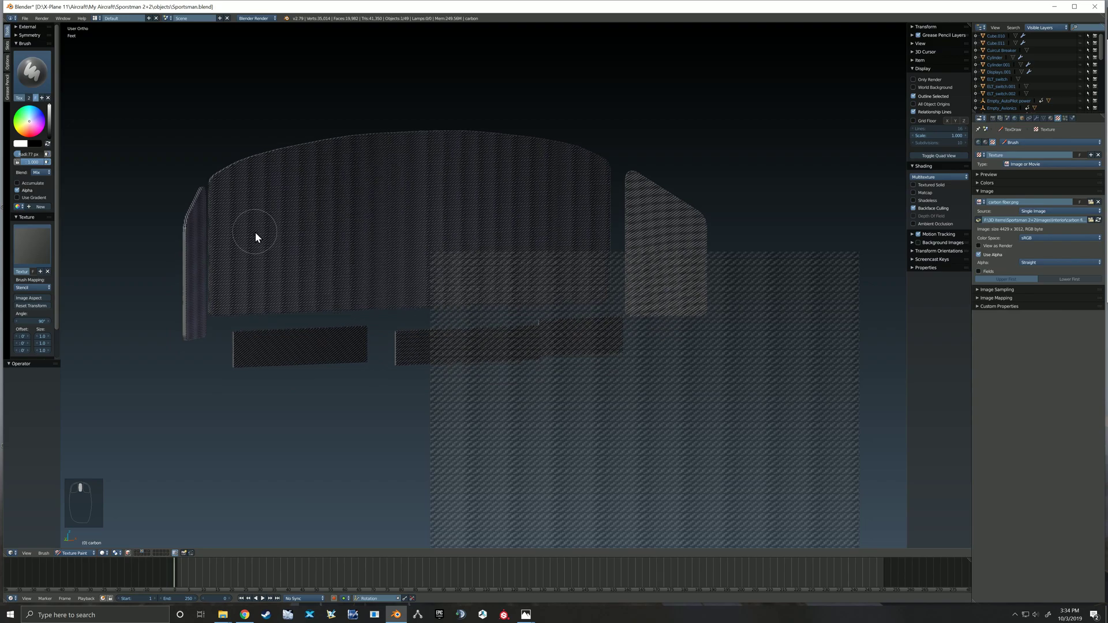
pyautogui.click(79, 559)
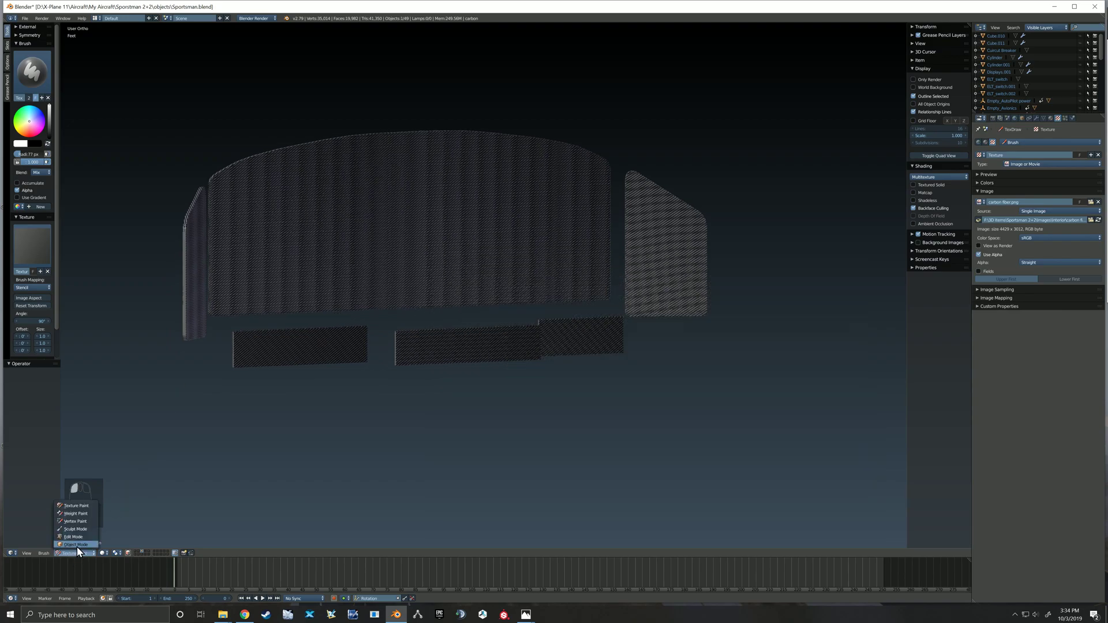
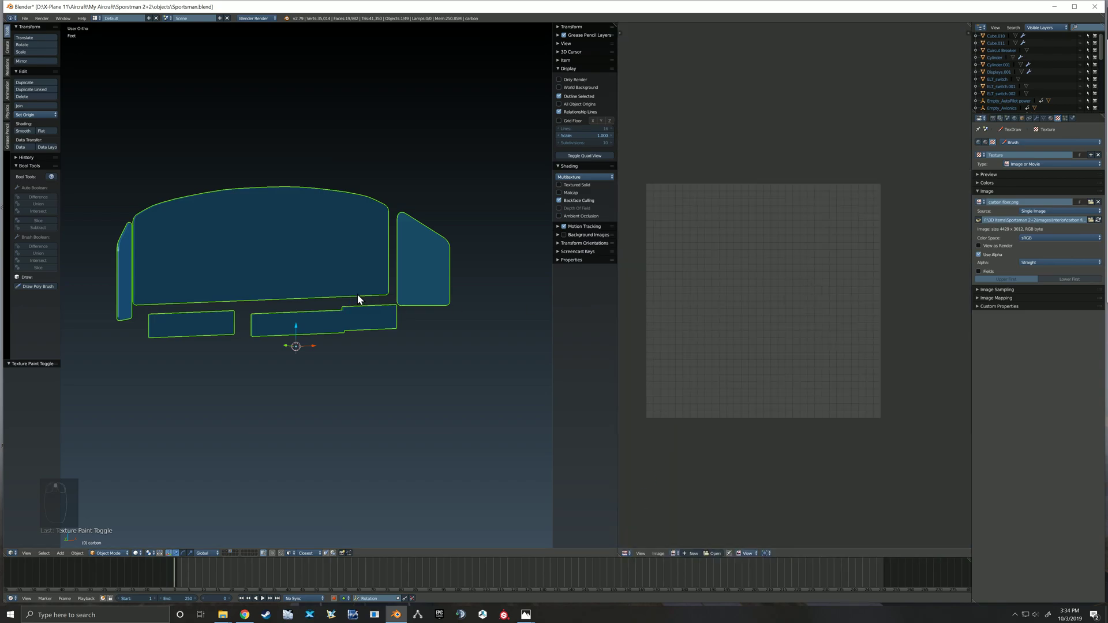
# Check the UV layout in Edit Mode, then unhide all panel objects and select the cover pieces.
pyautogui.press('Tab')
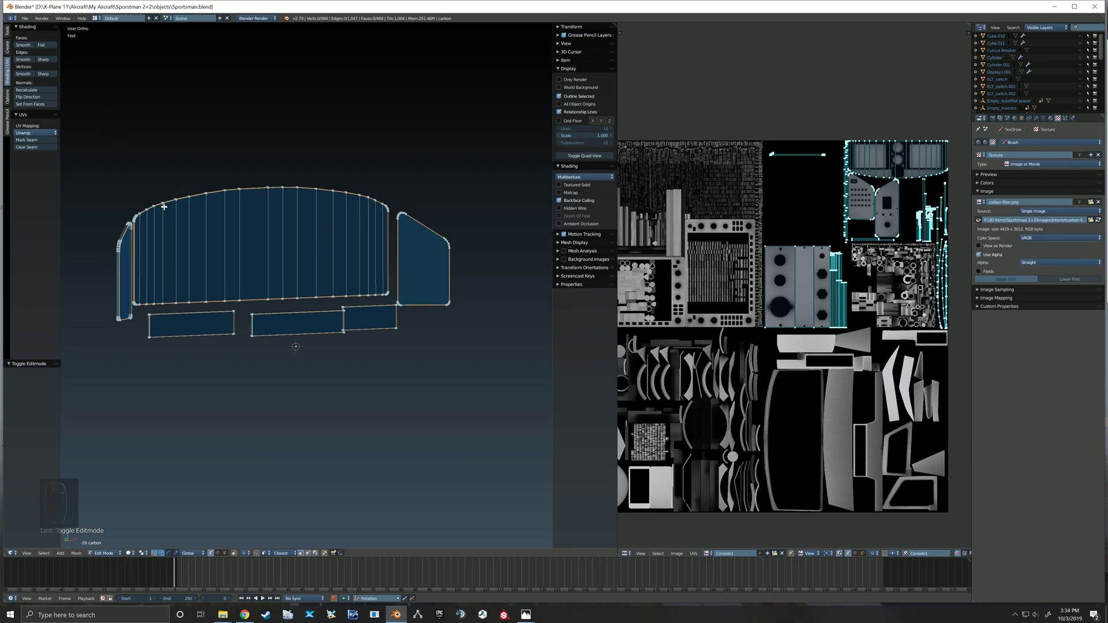
pyautogui.press('Tab')
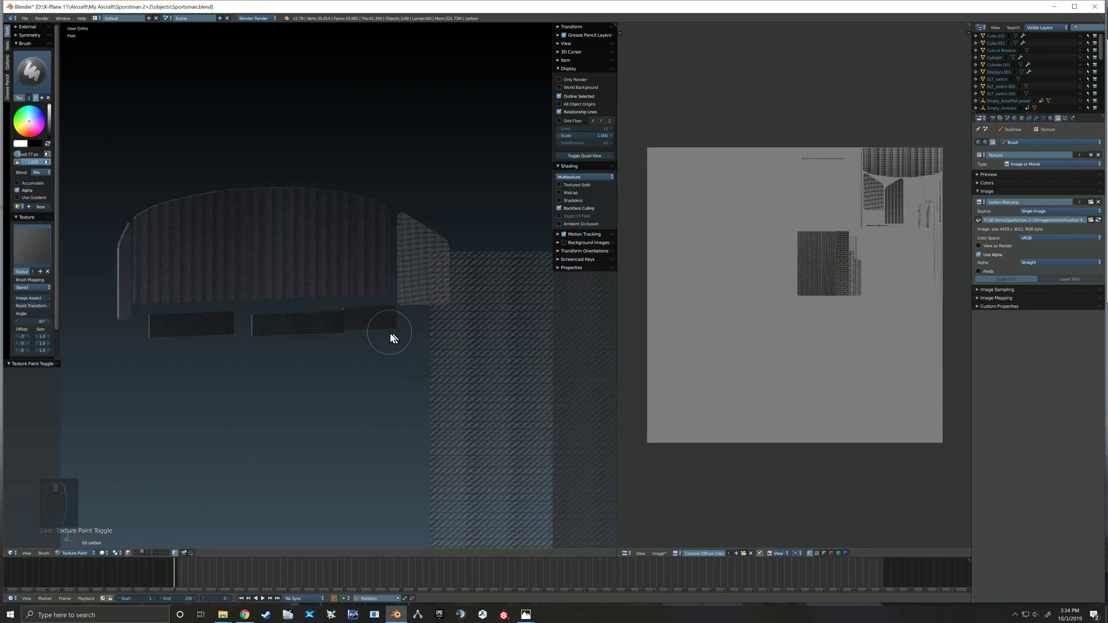
pyautogui.click(78, 560)
pyautogui.press('alt+h')
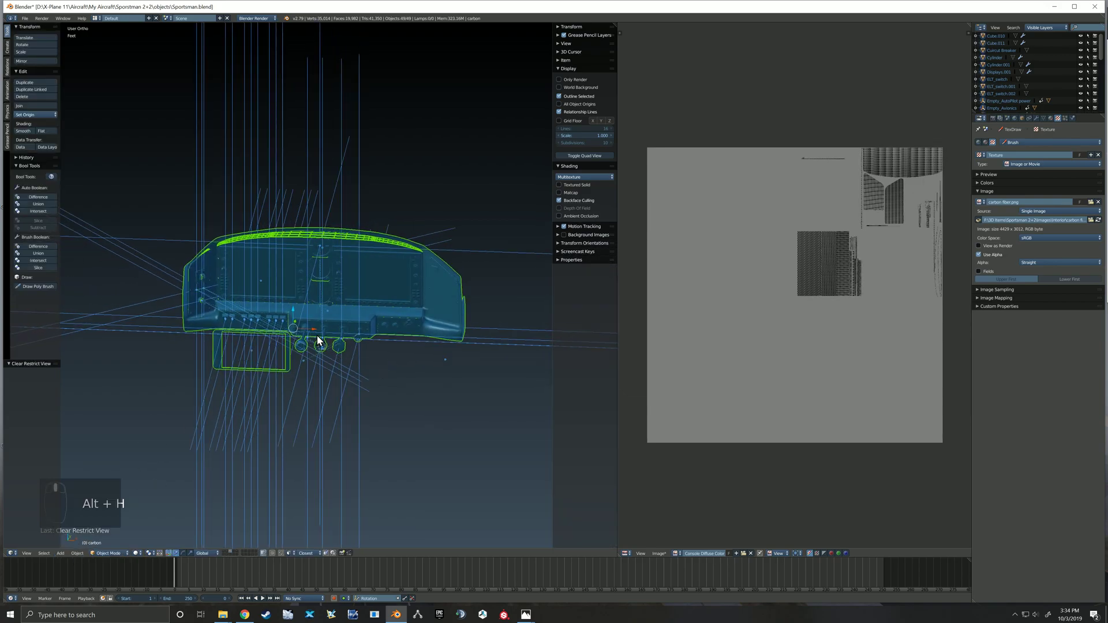
pyautogui.middleClick(361, 331)
pyautogui.rightClick(354, 330)
# Re-isolate the cover pieces and return to texture painting in a straight front view.
pyautogui.middleClick(347, 333)
pyautogui.middleClick(447, 301)
pyautogui.middleClick(429, 288)
pyautogui.rightClick(373, 309)
pyautogui.press('shift+h')
pyautogui.press('Tab')
pyautogui.press('Tab')
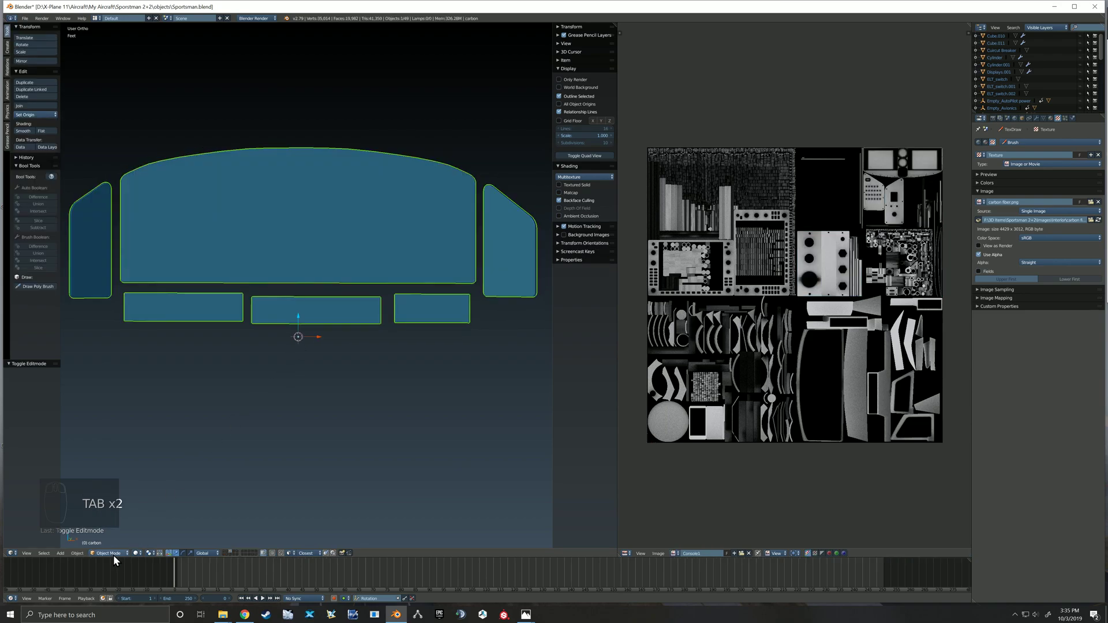
pyautogui.press('KP_1')
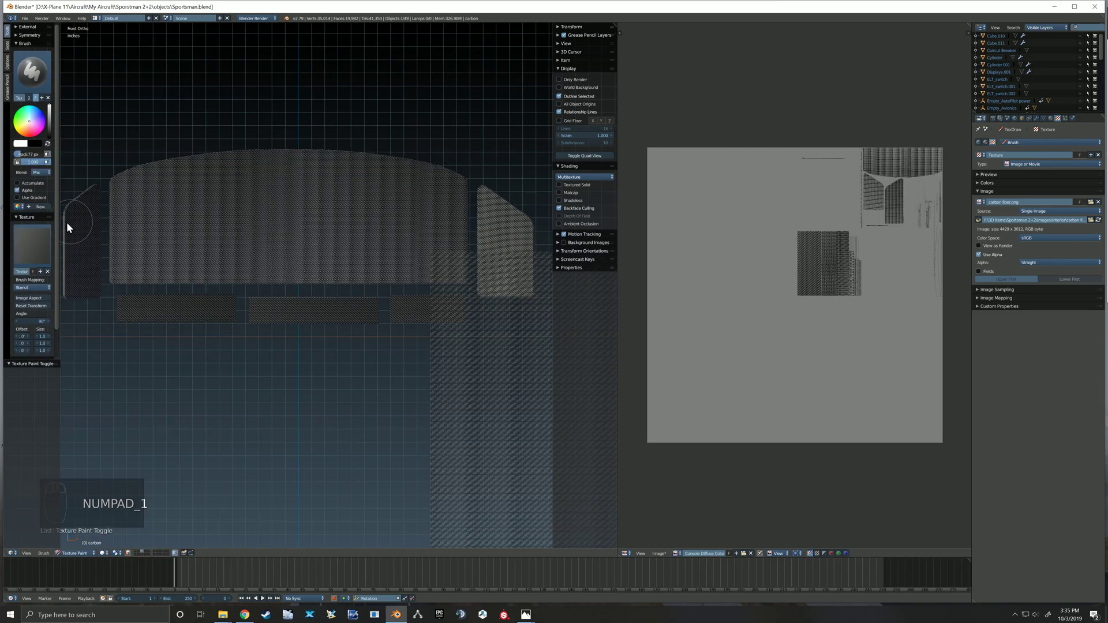
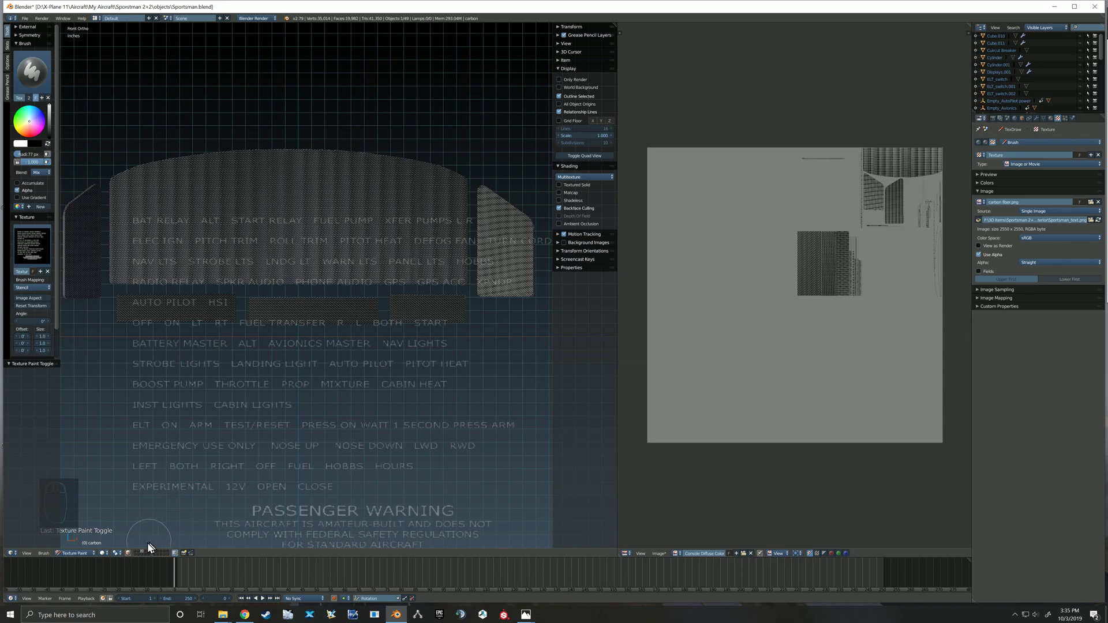
# Enlarge the text-label stencil, unhide the knobs and select the lower centre knob panel.
pyautogui.click(88, 556)
pyautogui.press('alt+h')
pyautogui.moveTo(270, 321); pyautogui.dragTo(429, 326)
pyautogui.press('shift+h')
pyautogui.press('KP_1')
pyautogui.rightClick(397, 264)
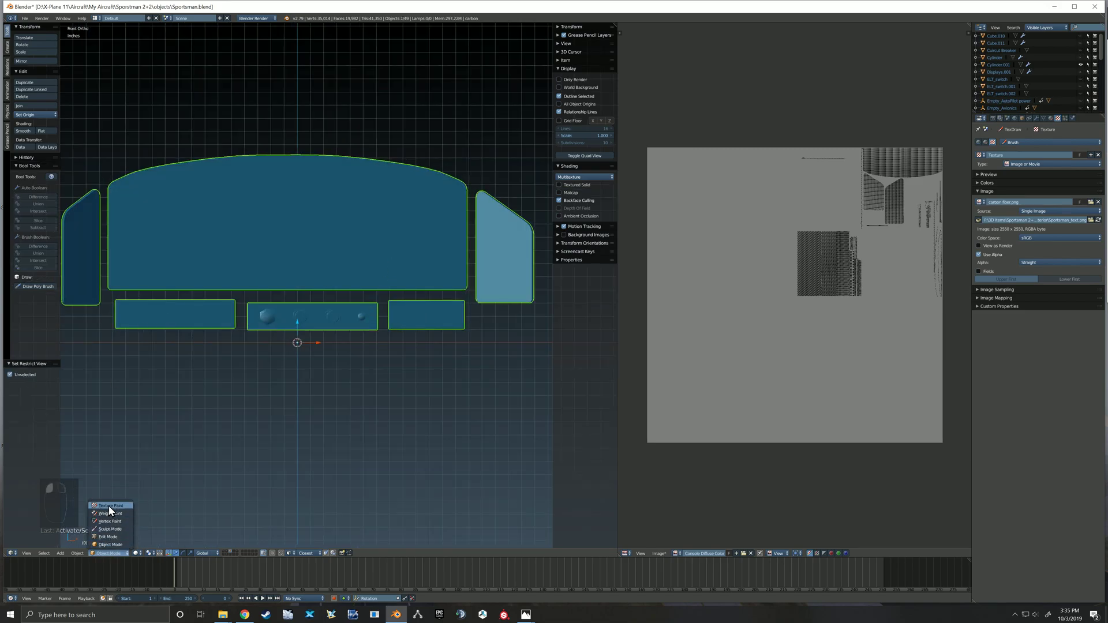
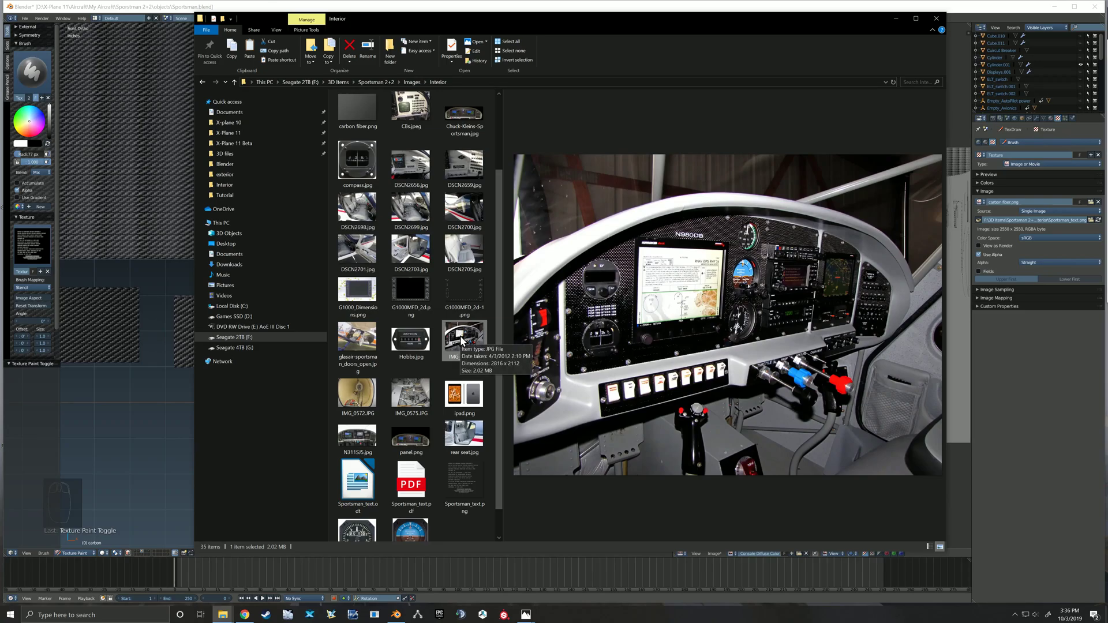
# Shift the text-label stencil over the lower knob panel.
pyautogui.moveTo(1027, 384); pyautogui.dragTo(313, 342)
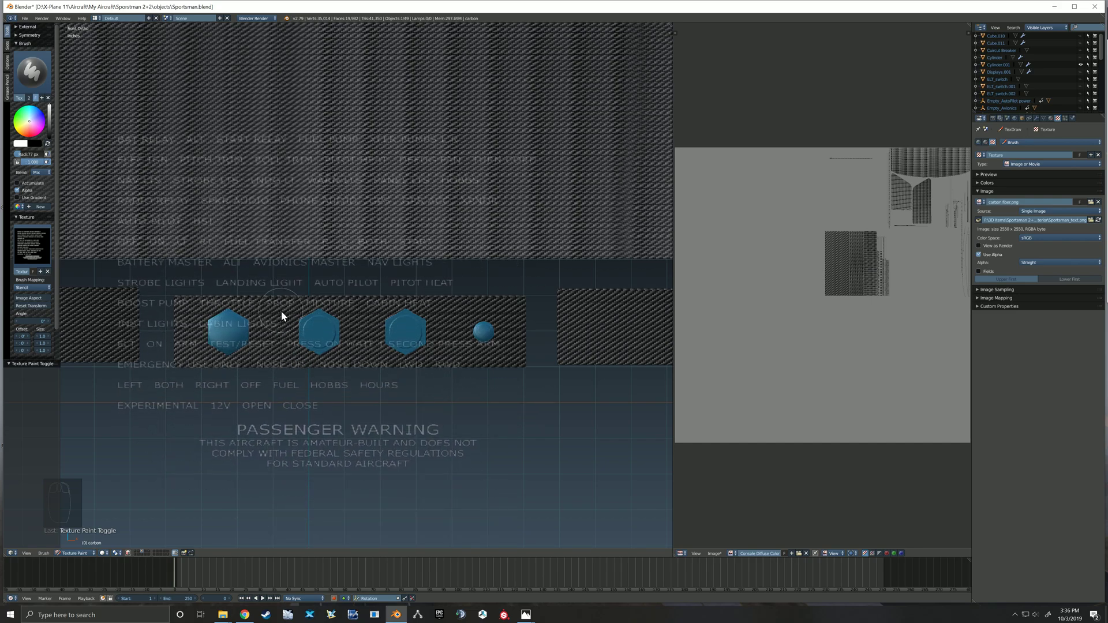
# Paint the THROTTLE label above the first knob, shrinking the brush for cleaner stamps.
pyautogui.rightClick(285, 316)
pyautogui.moveTo(271, 314); pyautogui.dragTo(290, 314)
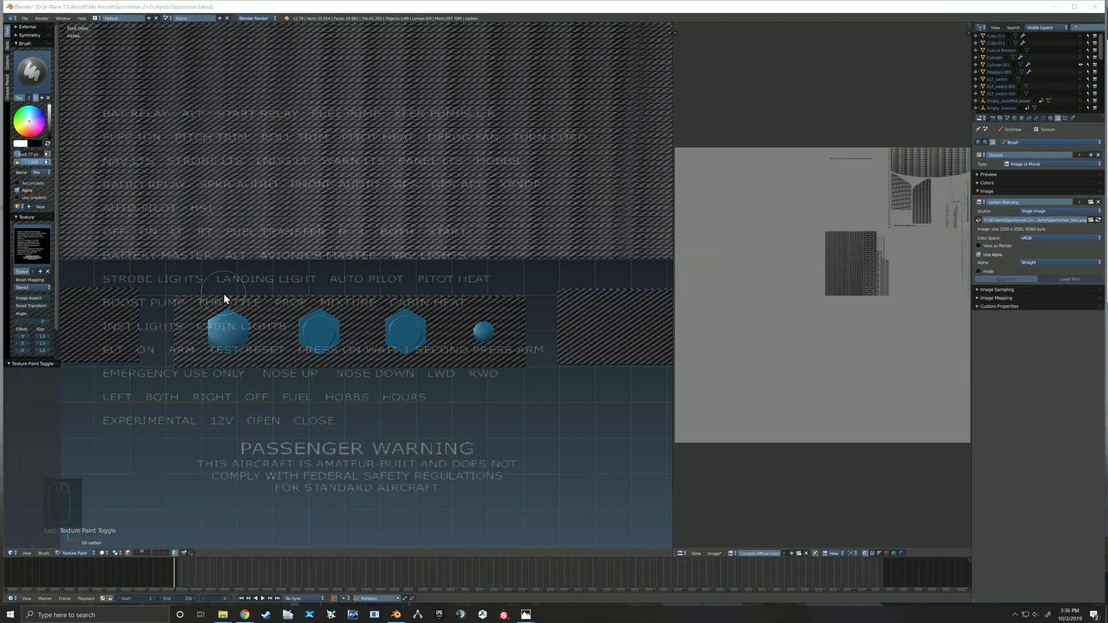
pyautogui.click(228, 299)
pyautogui.press('[')
pyautogui.press('[')
pyautogui.press('[')
pyautogui.press('[')
pyautogui.press('[')
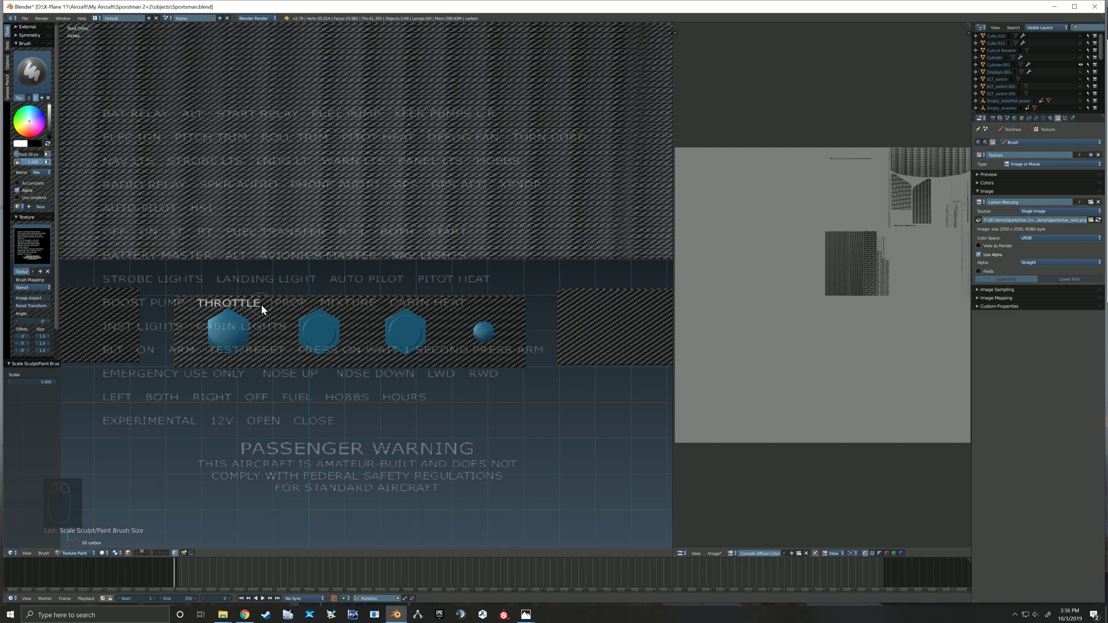
pyautogui.click(273, 359)
# Line up and paint the PROP and CABIN labels over their knobs.
pyautogui.rightClick(274, 360)
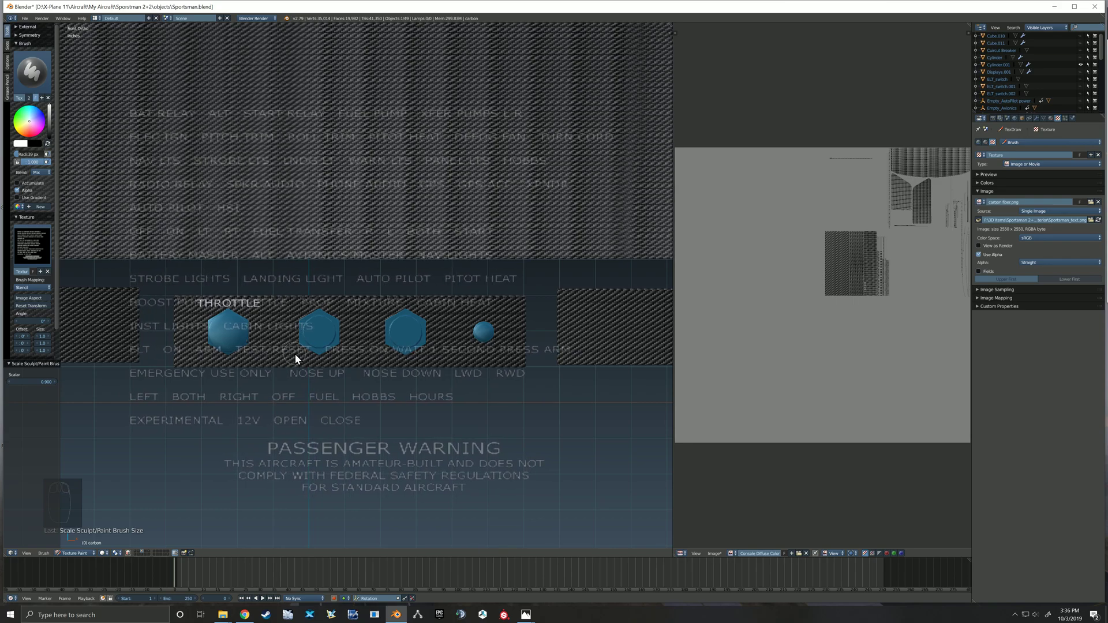
pyautogui.rightClick(311, 355)
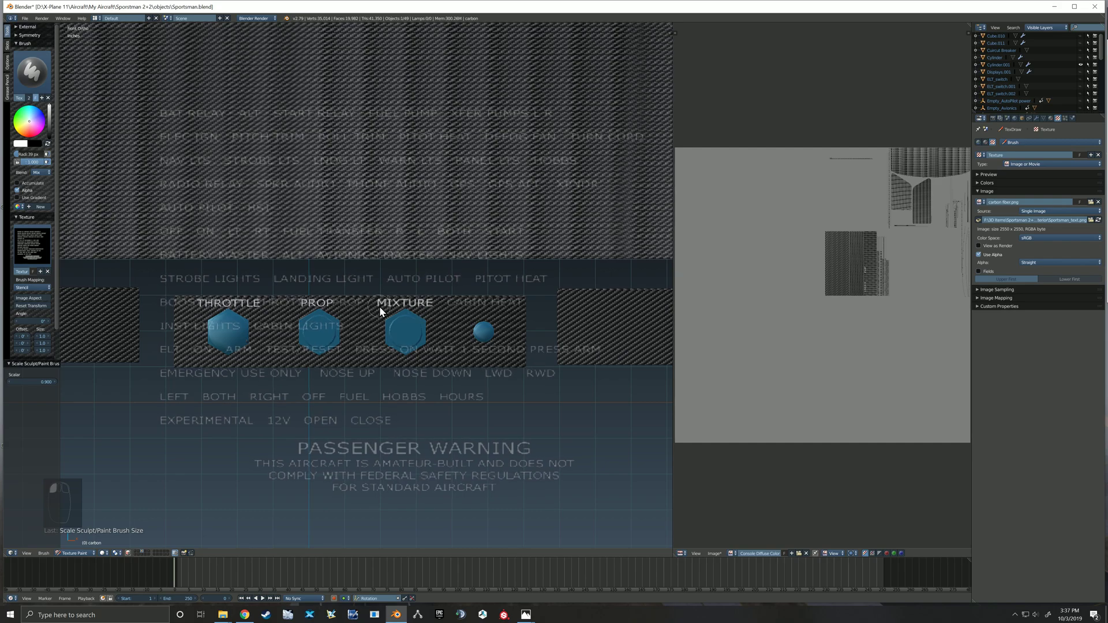
pyautogui.rightClick(403, 323)
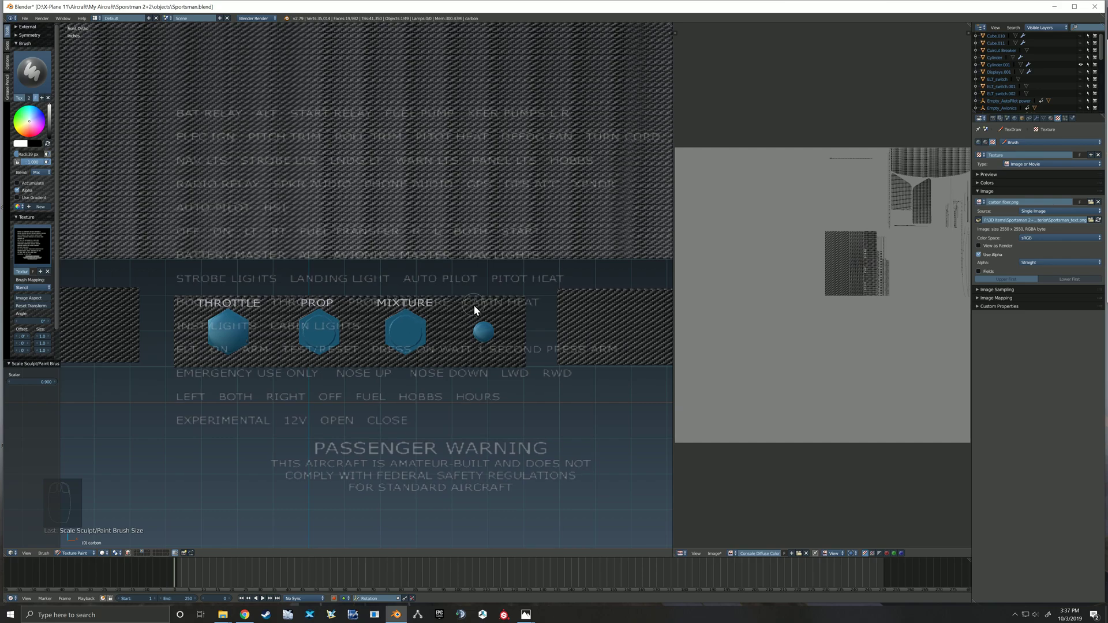
pyautogui.moveTo(468, 308); pyautogui.dragTo(513, 337)
# Paint HEAT beneath CABIN to finish the CABIN HEAT label and move the stencil aside.
pyautogui.rightClick(514, 337)
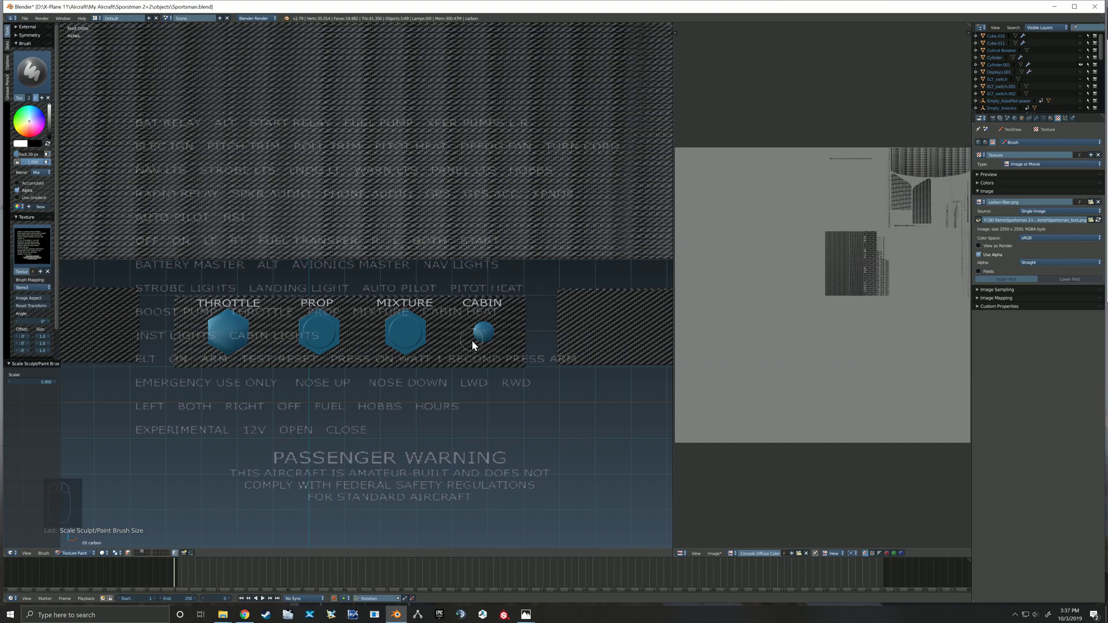
pyautogui.moveTo(504, 318); pyautogui.dragTo(298, 283)
pyautogui.moveTo(298, 284); pyautogui.dragTo(463, 215)
pyautogui.rightClick(463, 215)
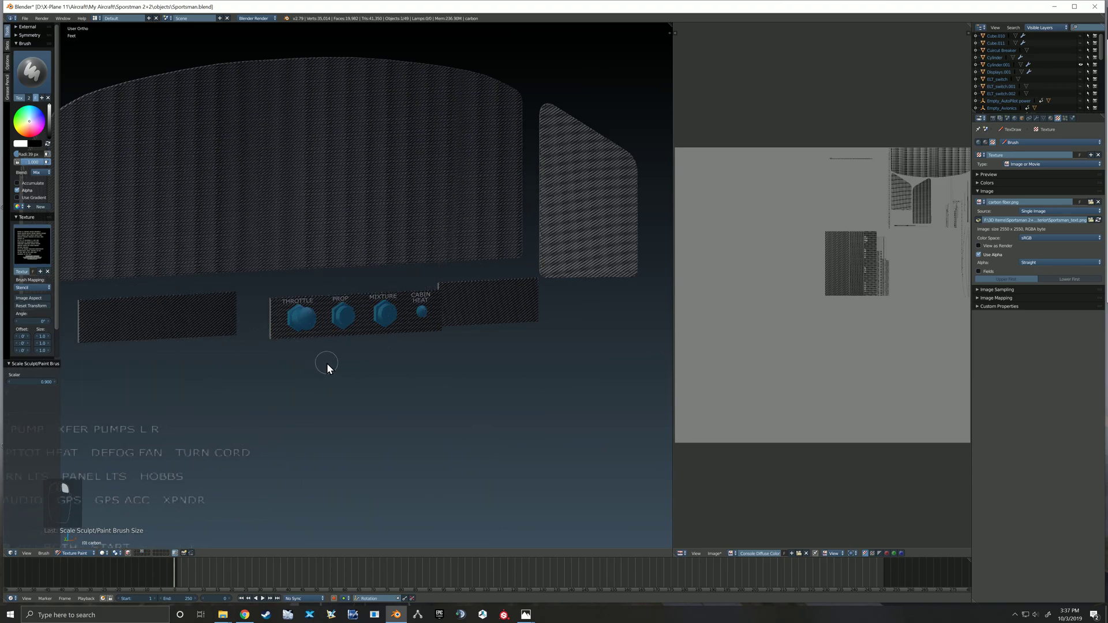
# Inspect the painted knob labels, zoom out and return to Object Mode on the whole panel.
pyautogui.moveTo(868, 251); pyautogui.dragTo(666, 267)
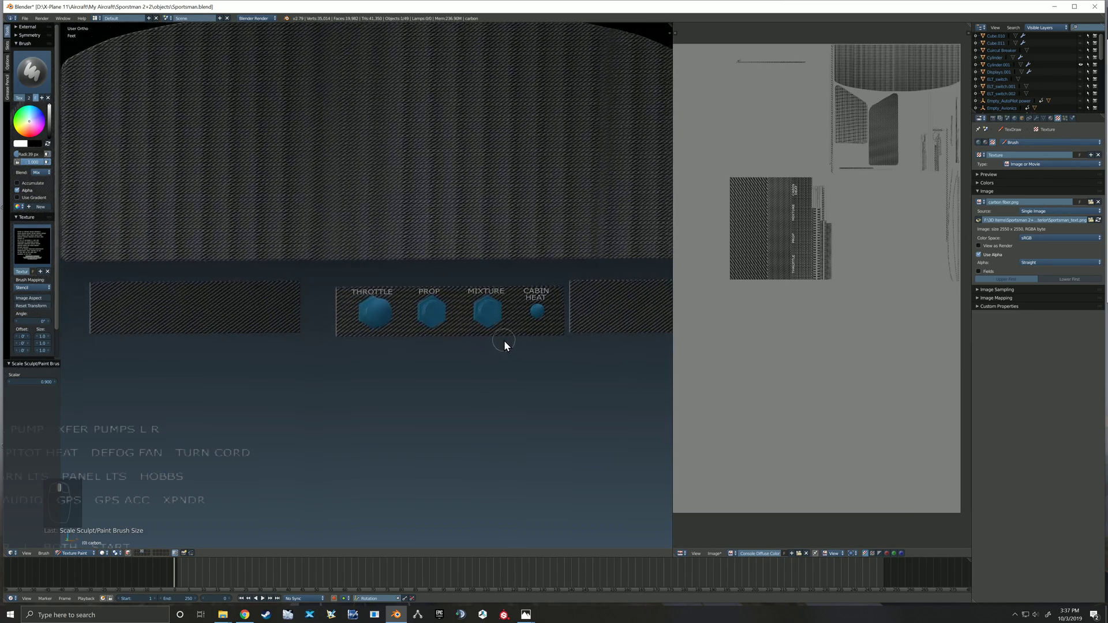
pyautogui.rightClick(197, 438)
pyautogui.moveTo(347, 357); pyautogui.dragTo(145, 551)
pyautogui.moveTo(142, 556); pyautogui.dragTo(180, 555)
pyautogui.click(180, 555)
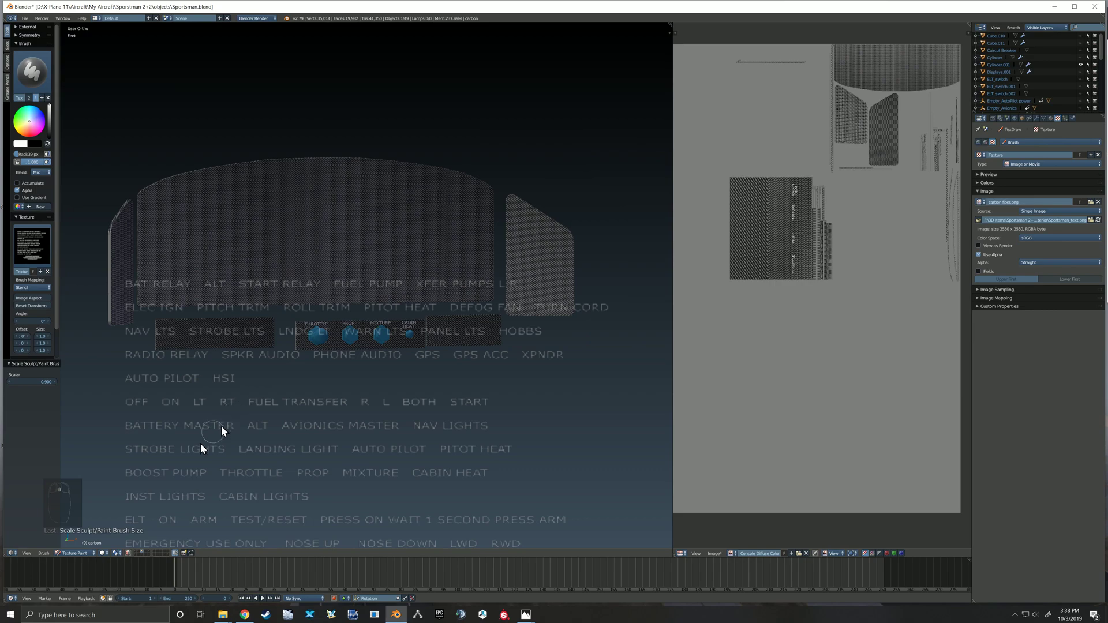
pyautogui.moveTo(86, 555); pyautogui.dragTo(265, 350)
# Unhide everything, select and isolate the row of rocker switches, and start texture painting them.
pyautogui.press('alt+h')
pyautogui.rightClick(171, 330)
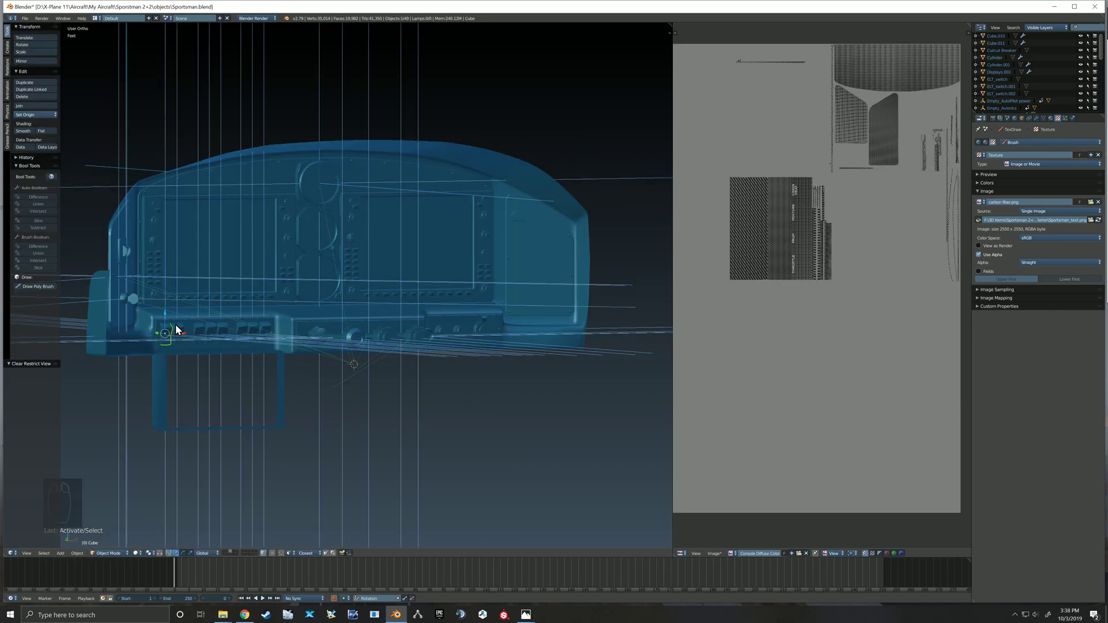
pyautogui.moveTo(180, 330); pyautogui.dragTo(266, 350)
pyautogui.press('shift+h')
pyautogui.click(118, 557)
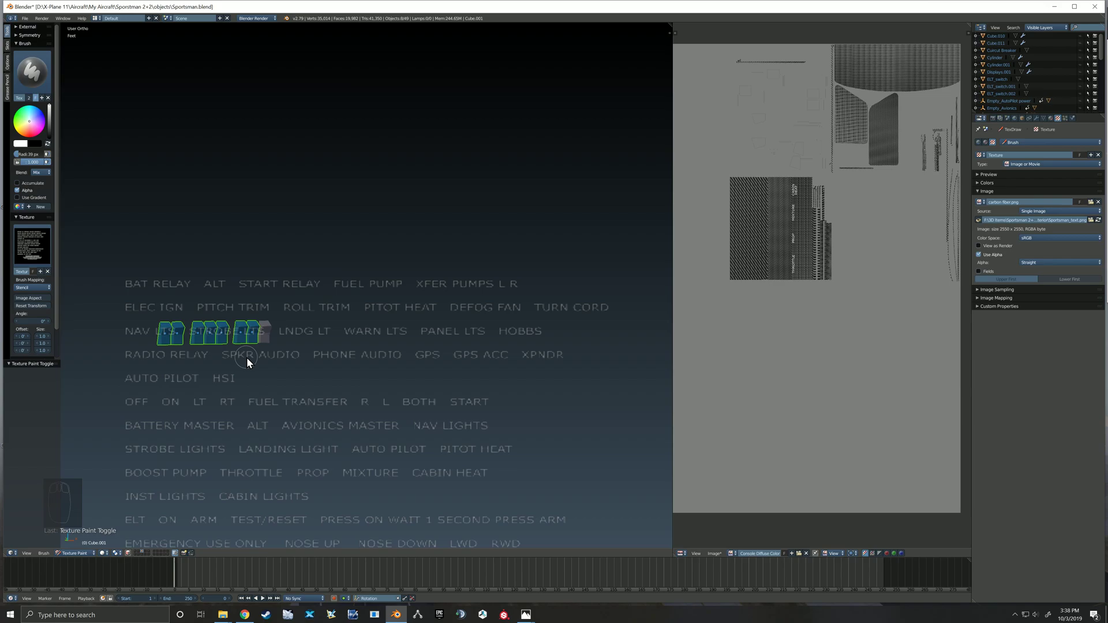
# View the switches from the top and lay the text stencil beside them.
pyautogui.moveTo(234, 361); pyautogui.dragTo(318, 328)
pyautogui.press('KP_7')
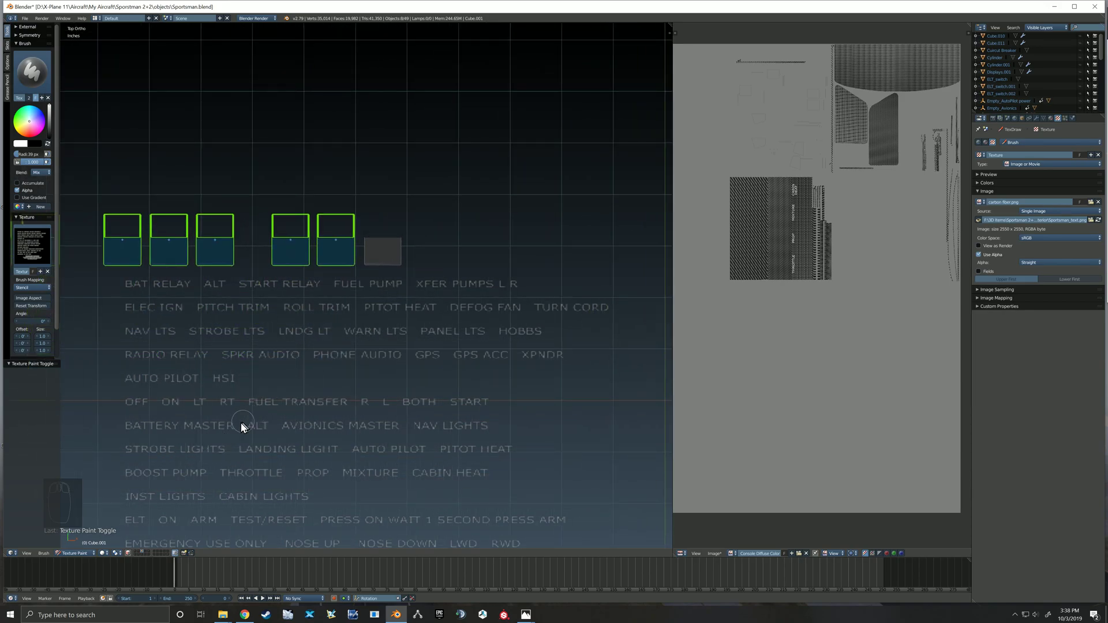
pyautogui.rightClick(193, 447)
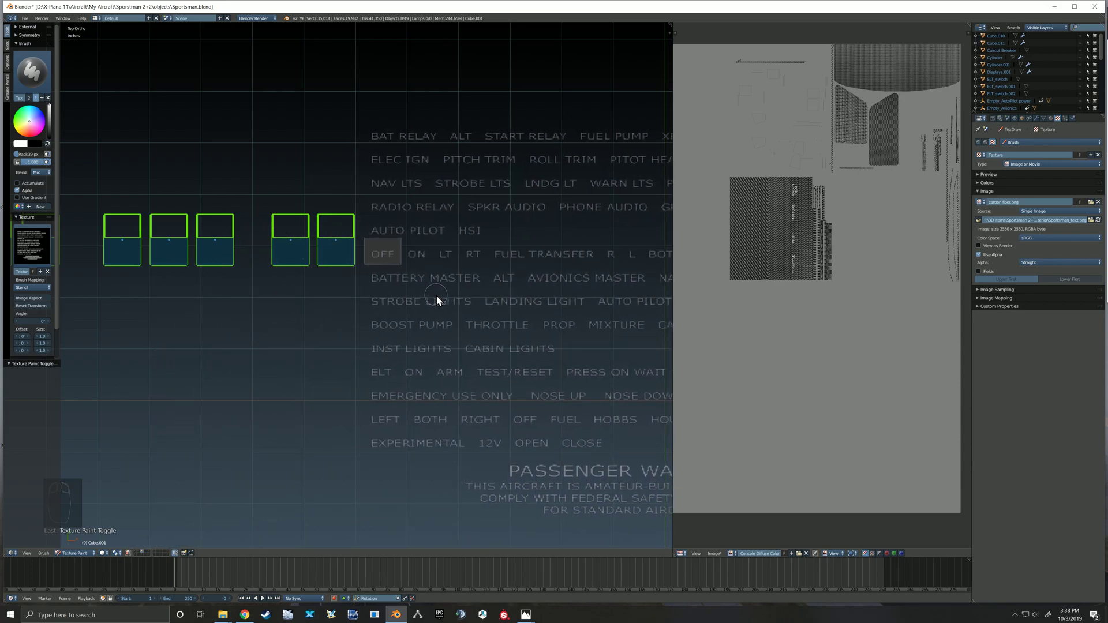
# Line up and paint the OFF label onto the rightmost rocker switch.
pyautogui.moveTo(397, 260); pyautogui.dragTo(309, 367)
pyautogui.middleClick(310, 366)
pyautogui.rightClick(380, 334)
pyautogui.click(364, 333)
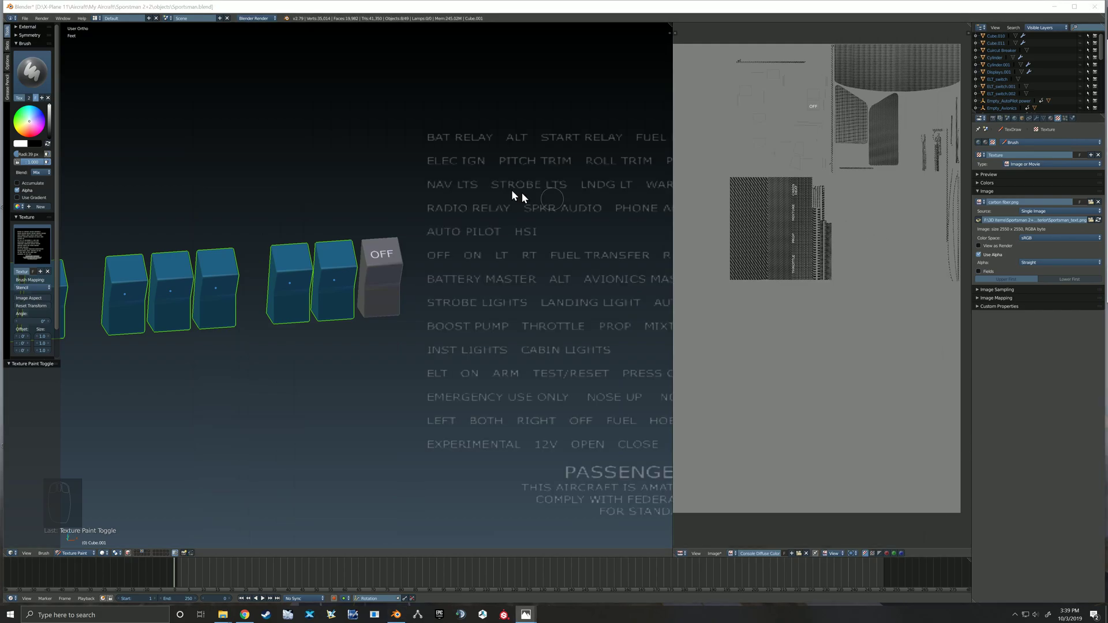
pyautogui.rightClick(551, 326)
# Stamp through the stencil onto the switch from front and top ortho views and check the result.
pyautogui.press('KP_1')
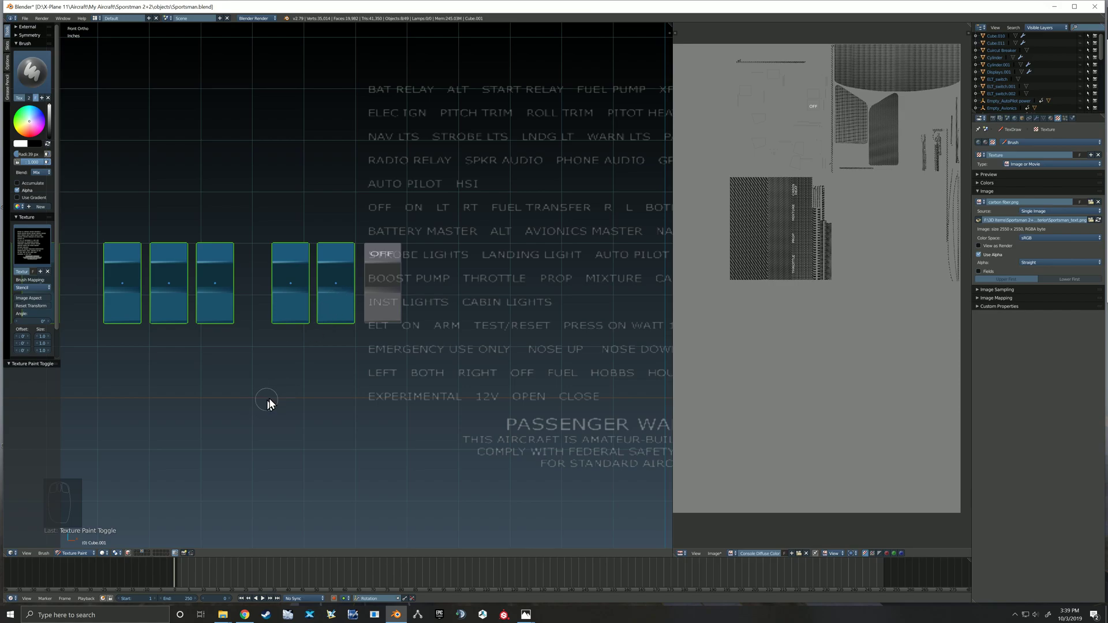
pyautogui.press('KP_7')
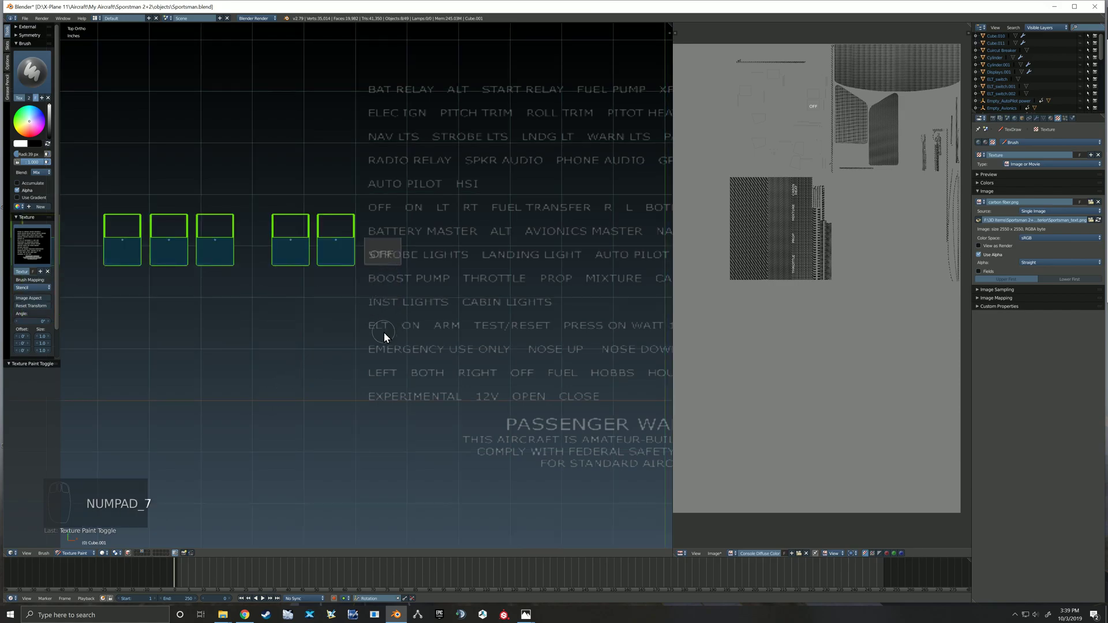
pyautogui.press('KP_1')
pyautogui.click(431, 437)
pyautogui.moveTo(554, 369); pyautogui.dragTo(506, 387)
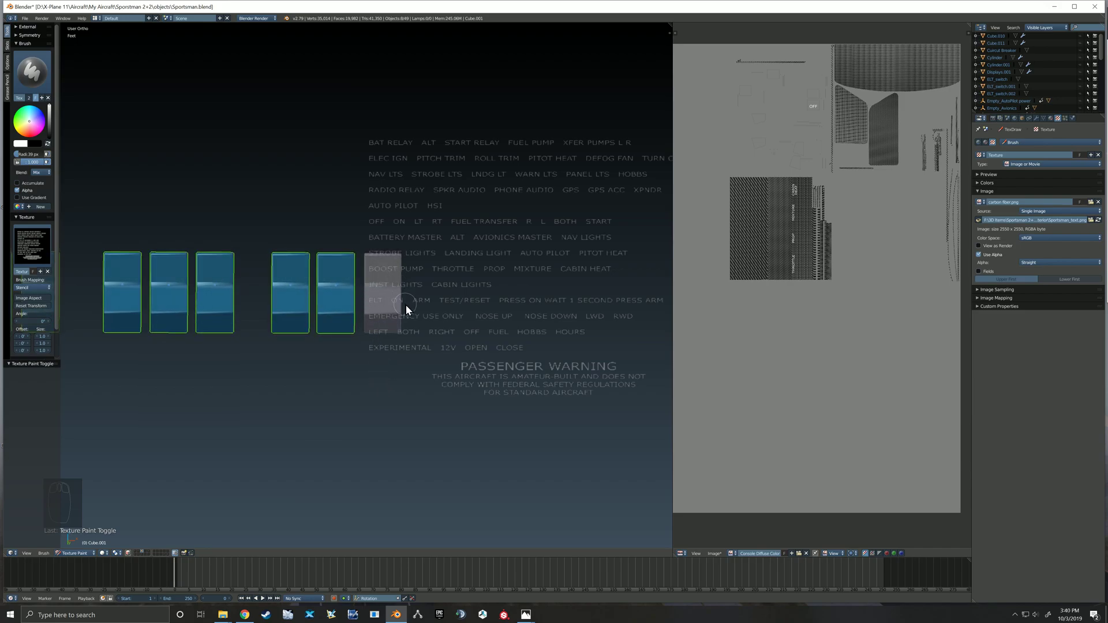
# Paint BOOST PUMP onto the rightmost switch with a smaller brush and zoom into the texture image.
pyautogui.rightClick(444, 317)
pyautogui.rightClick(395, 300)
pyautogui.press('[')
pyautogui.press('[')
pyautogui.moveTo(397, 269); pyautogui.dragTo(424, 287)
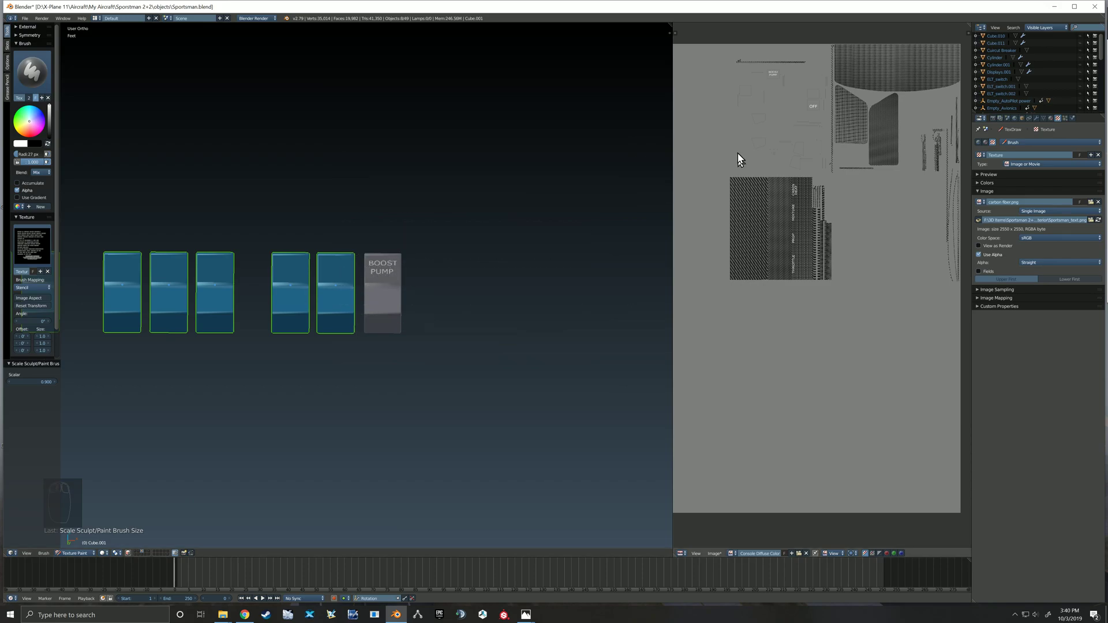
pyautogui.moveTo(798, 88); pyautogui.dragTo(288, 326)
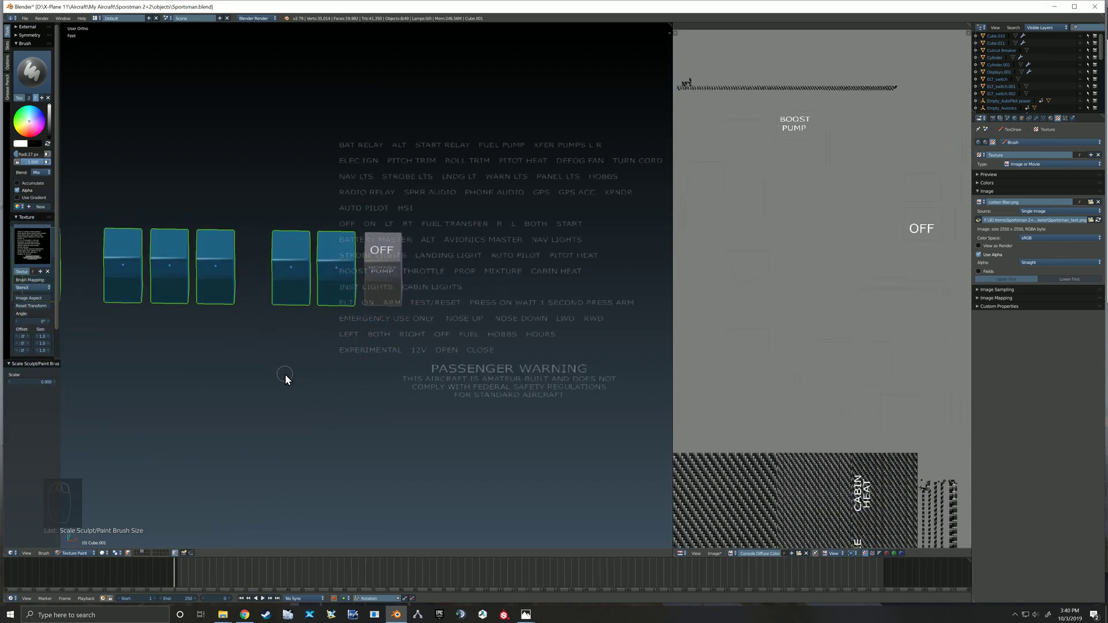
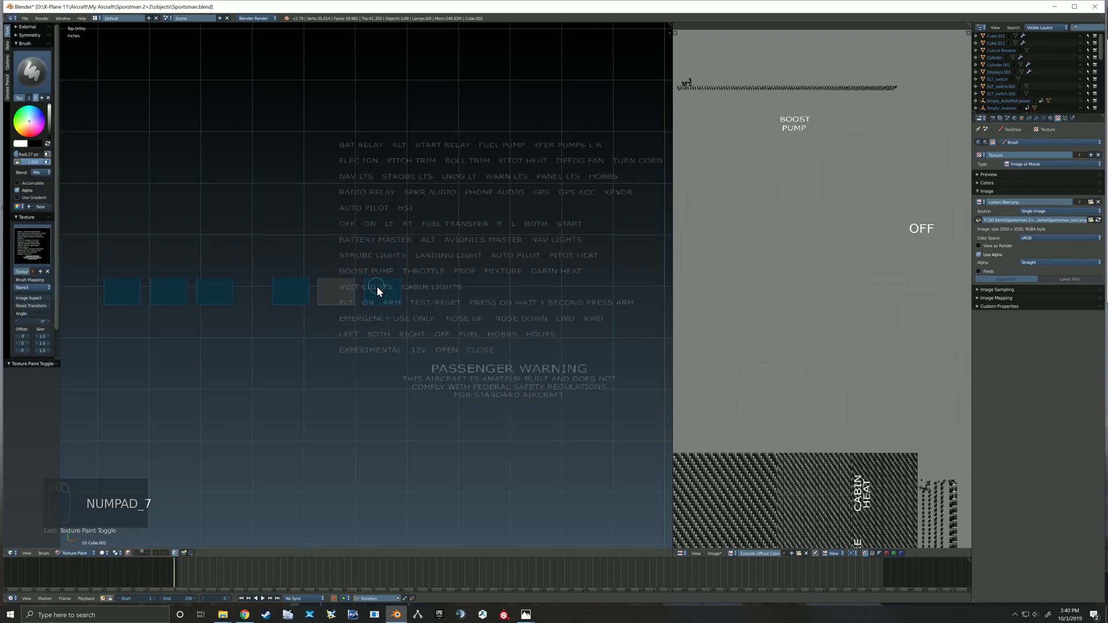
# Line up the stencil and paint PITOT HEAT onto the second rocker switch.
pyautogui.press('KP_1')
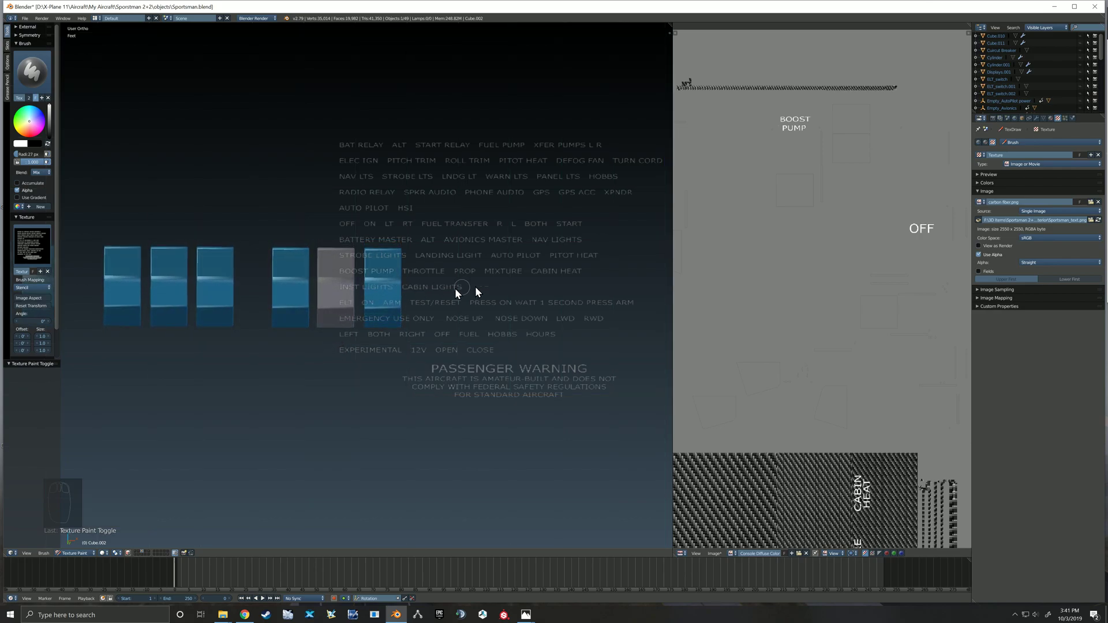
pyautogui.moveTo(546, 284); pyautogui.dragTo(320, 286)
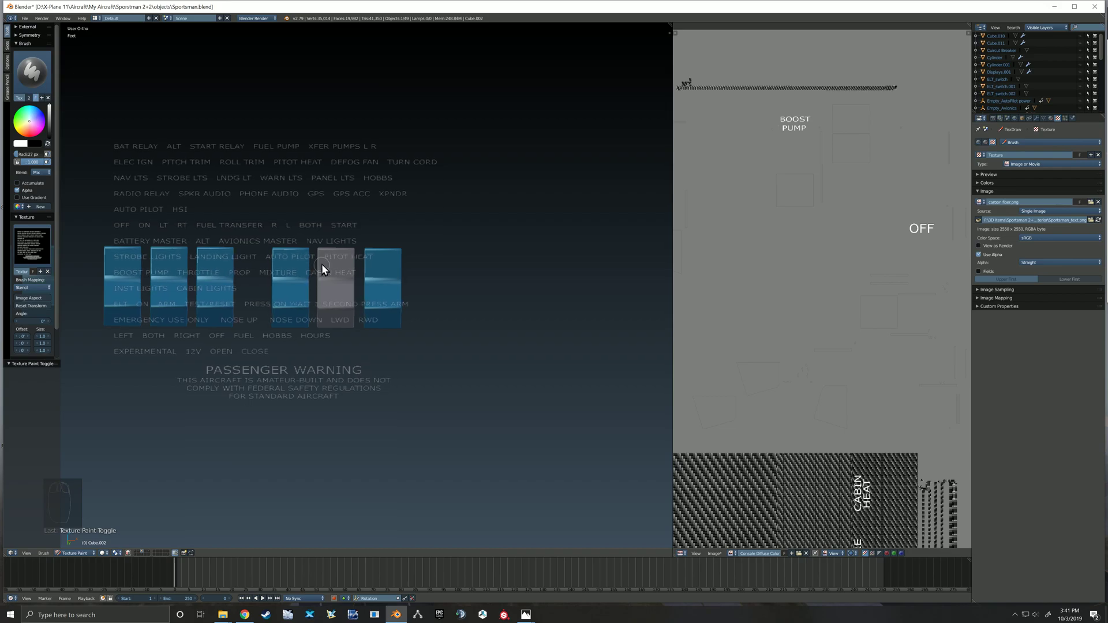
pyautogui.rightClick(334, 283)
pyautogui.moveTo(331, 261); pyautogui.dragTo(332, 291)
pyautogui.moveTo(334, 272); pyautogui.dragTo(375, 314)
# Reposition the stencil and paint OFF onto the same rocker switch.
pyautogui.press('KP_7')
pyautogui.moveTo(206, 295); pyautogui.dragTo(442, 320)
pyautogui.click(395, 306)
pyautogui.moveTo(364, 289); pyautogui.dragTo(393, 338)
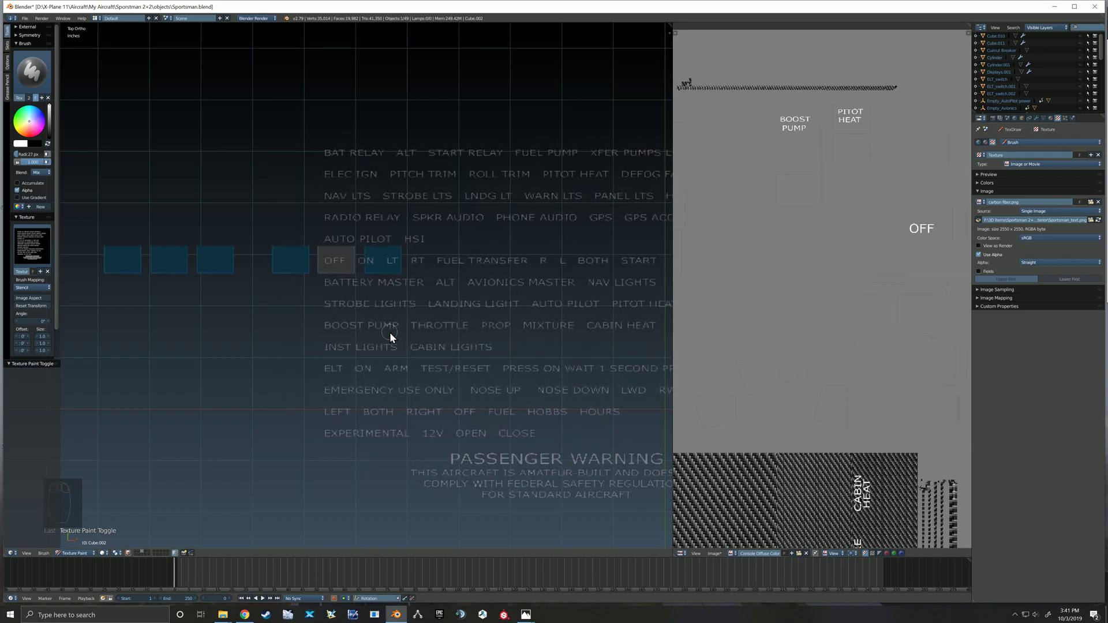
pyautogui.moveTo(402, 347); pyautogui.dragTo(406, 348)
pyautogui.moveTo(350, 267); pyautogui.dragTo(256, 361)
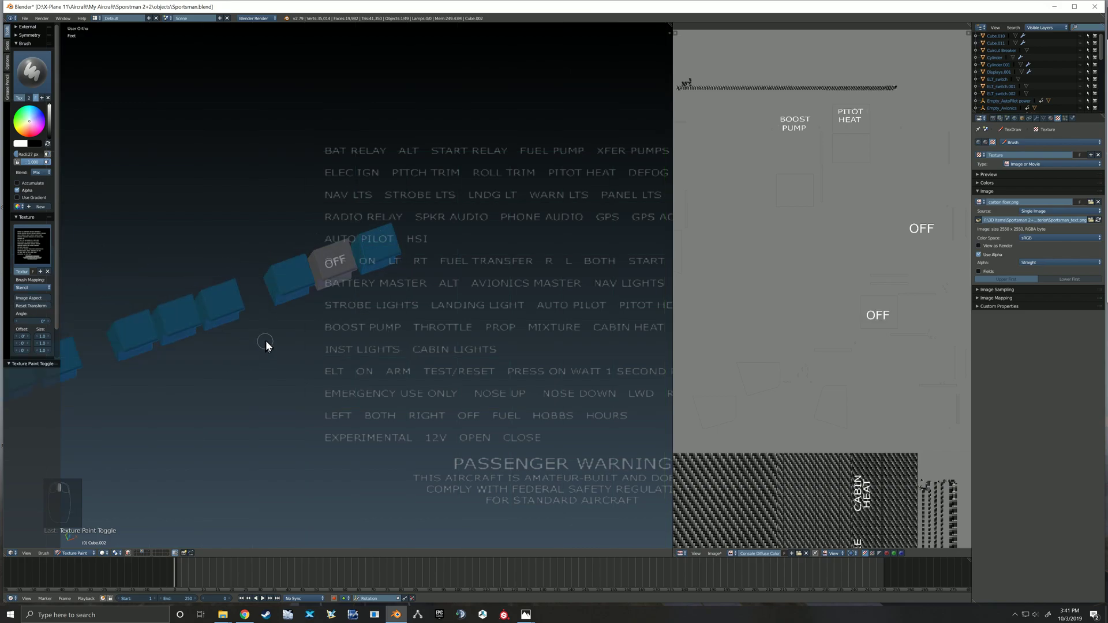
# Move the stencil clear of the switches and return to Object Mode.
pyautogui.rightClick(356, 349)
pyautogui.click(244, 366)
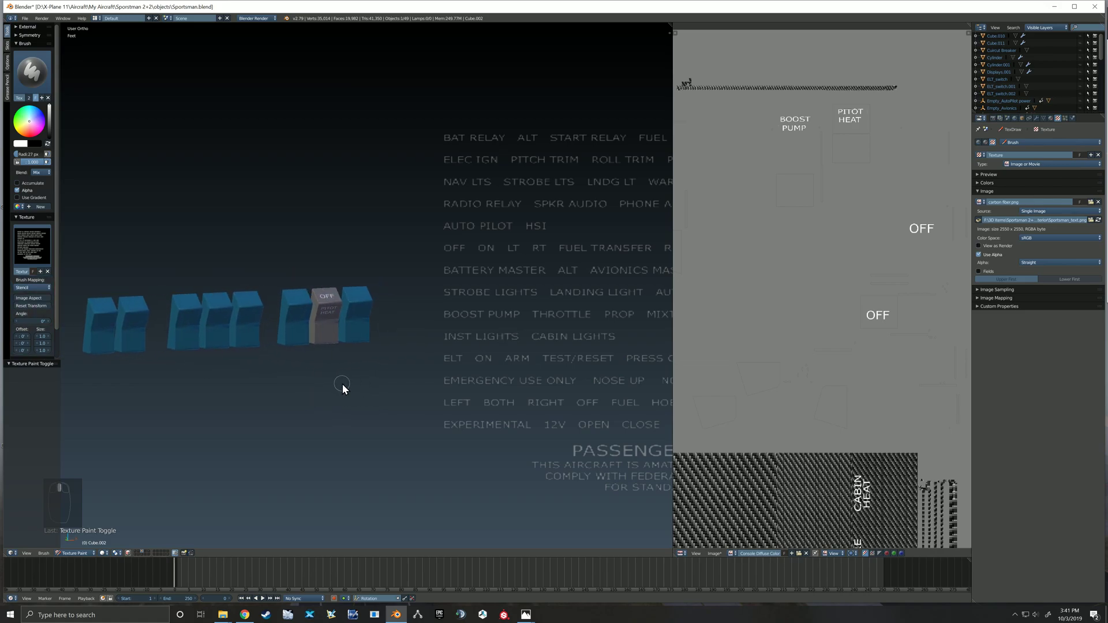
pyautogui.click(88, 557)
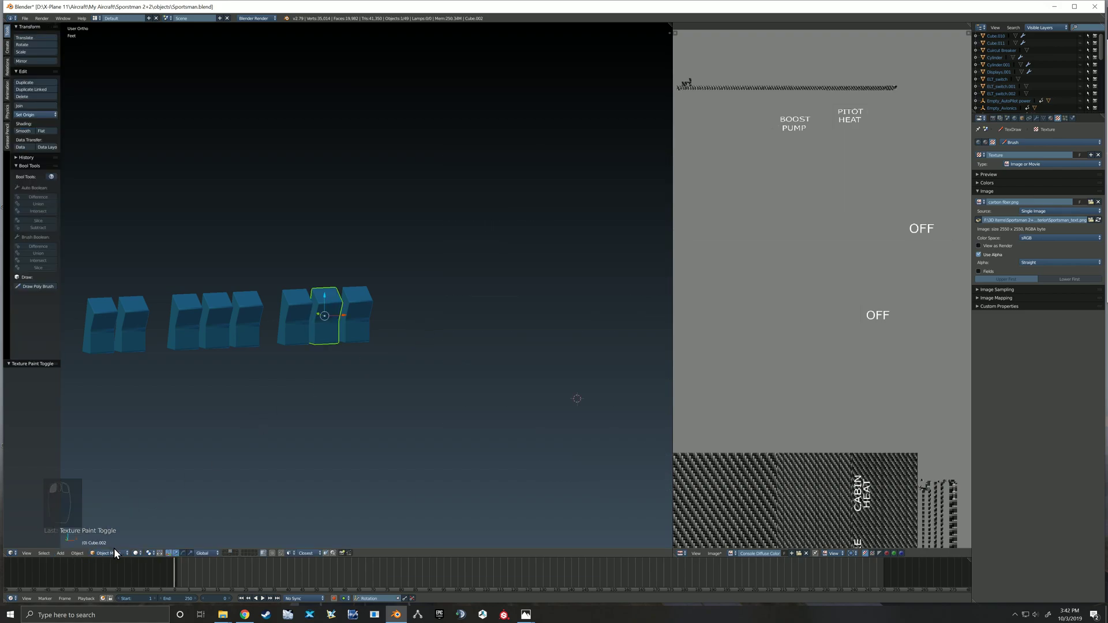
# Unhide the rest of the instrument panel and orbit out to view it whole.
pyautogui.click(233, 488)
pyautogui.click(140, 558)
pyautogui.click(147, 521)
pyautogui.click(142, 559)
pyautogui.moveTo(389, 375); pyautogui.dragTo(411, 374)
pyautogui.press('alt+h')
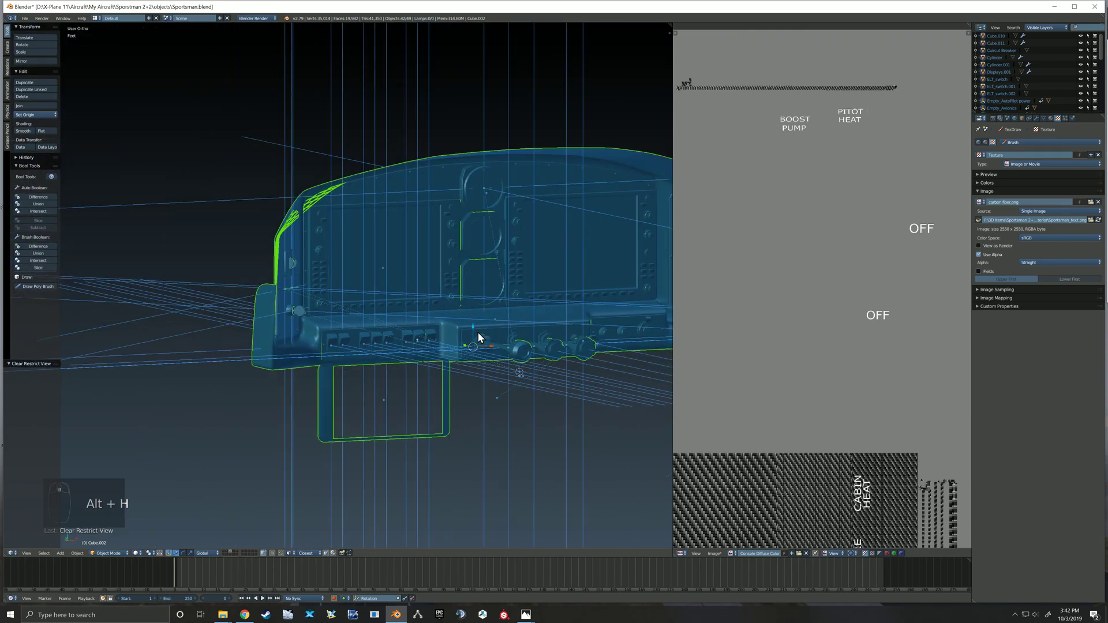